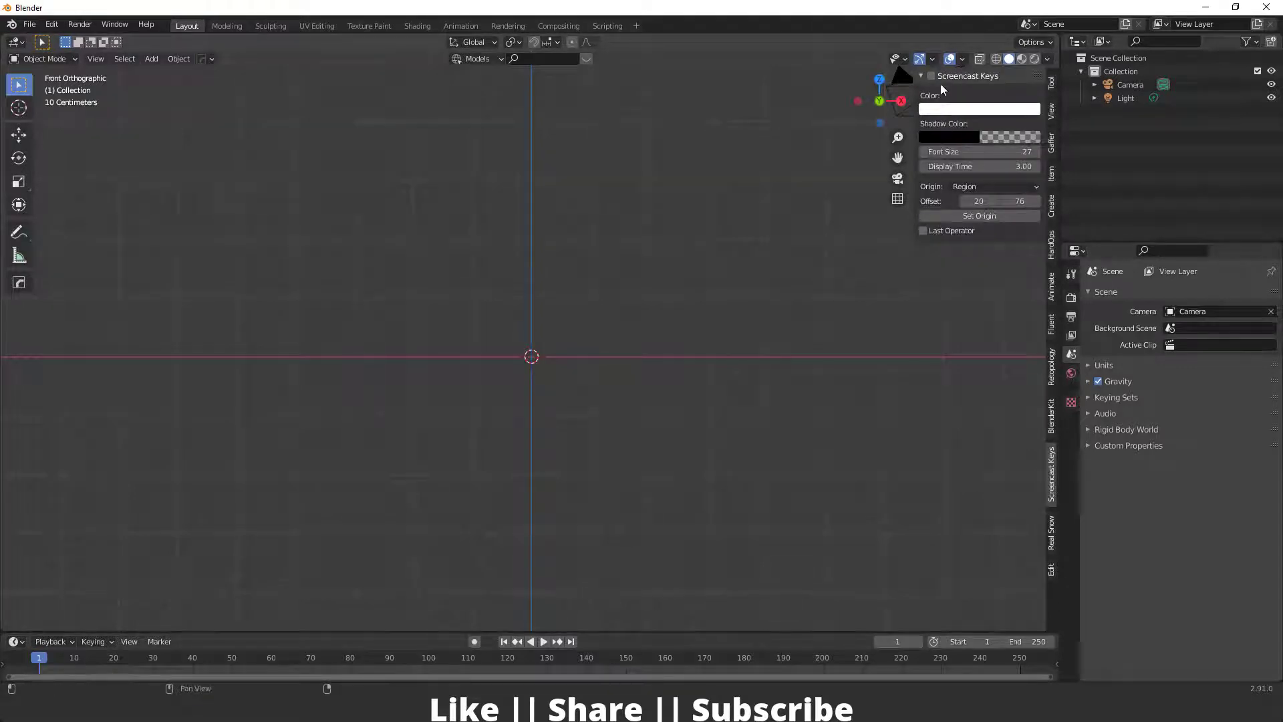
Hide the sidebar and start adding a background reference image
key(n)
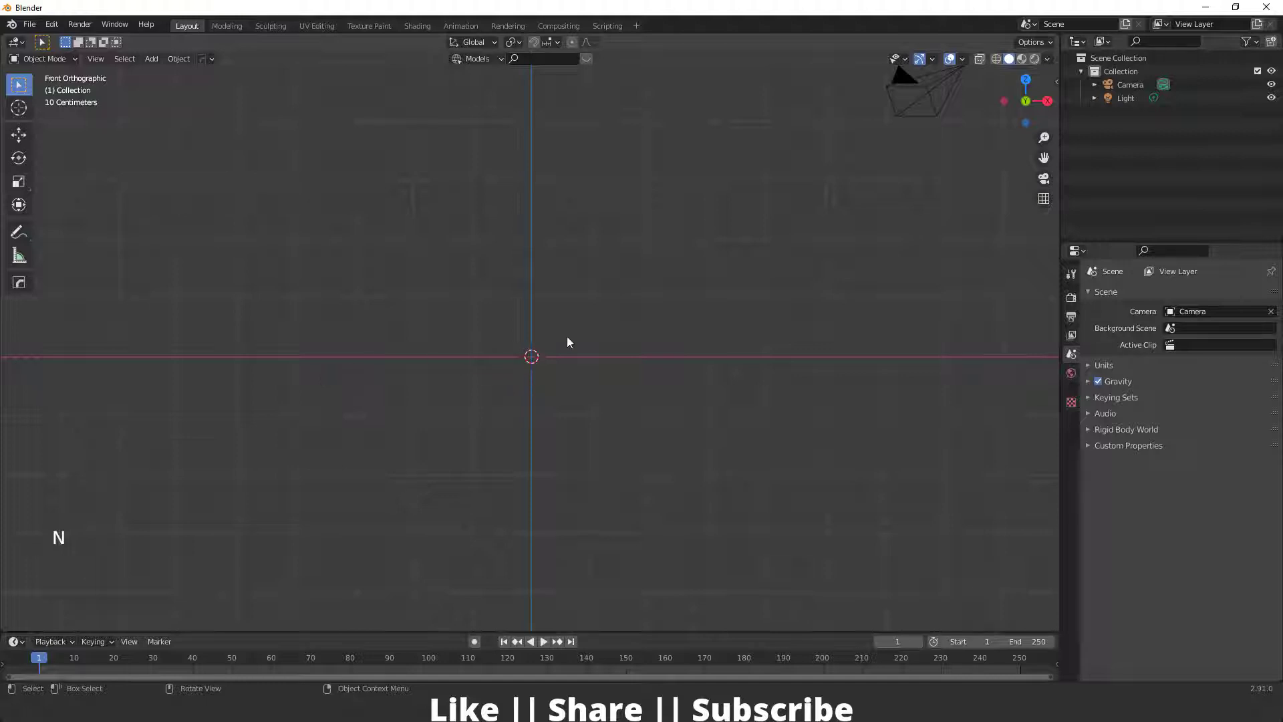
key(shift+a)
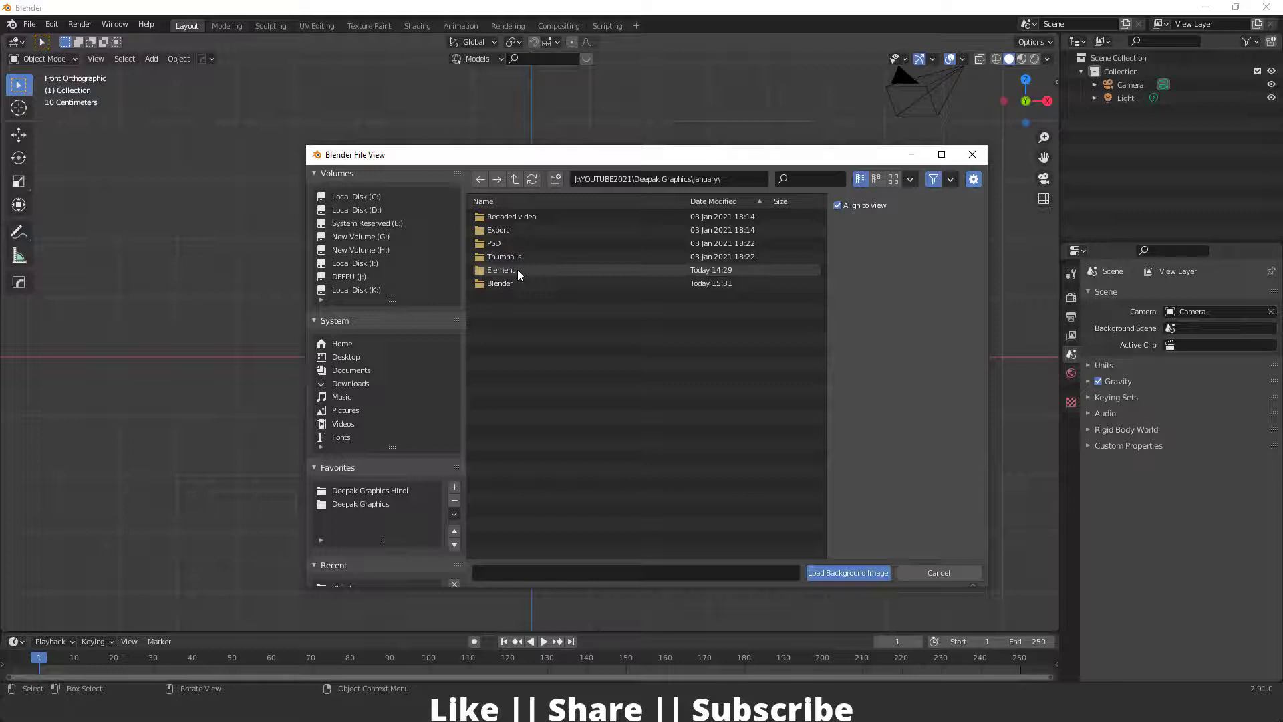
Load the sword drawing from the Element folder as the front-view background reference
scroll(up, 3)
middle_click(497, 396)
scroll(down, 3)
scroll(up, 3)
click(525, 277)
click(27, 171)
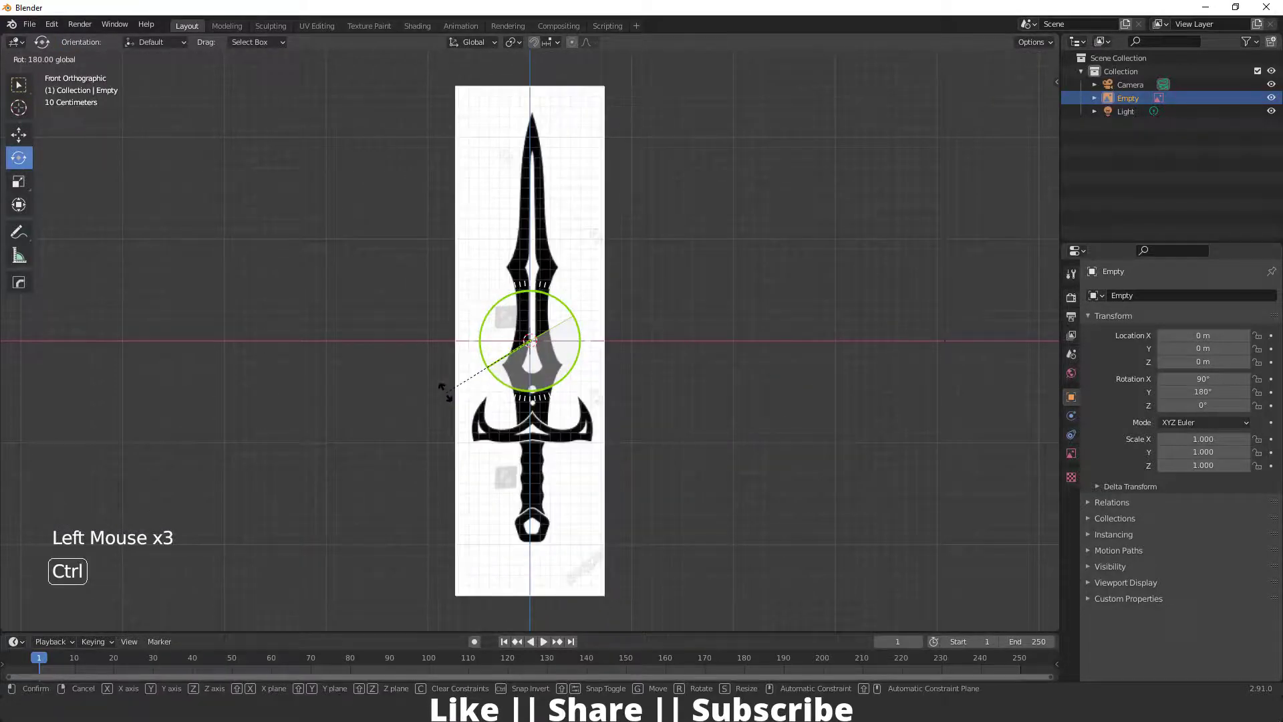
Lift the reference image 2 m on Z and show the outliner's selectability toggles
key(w)
key(g)
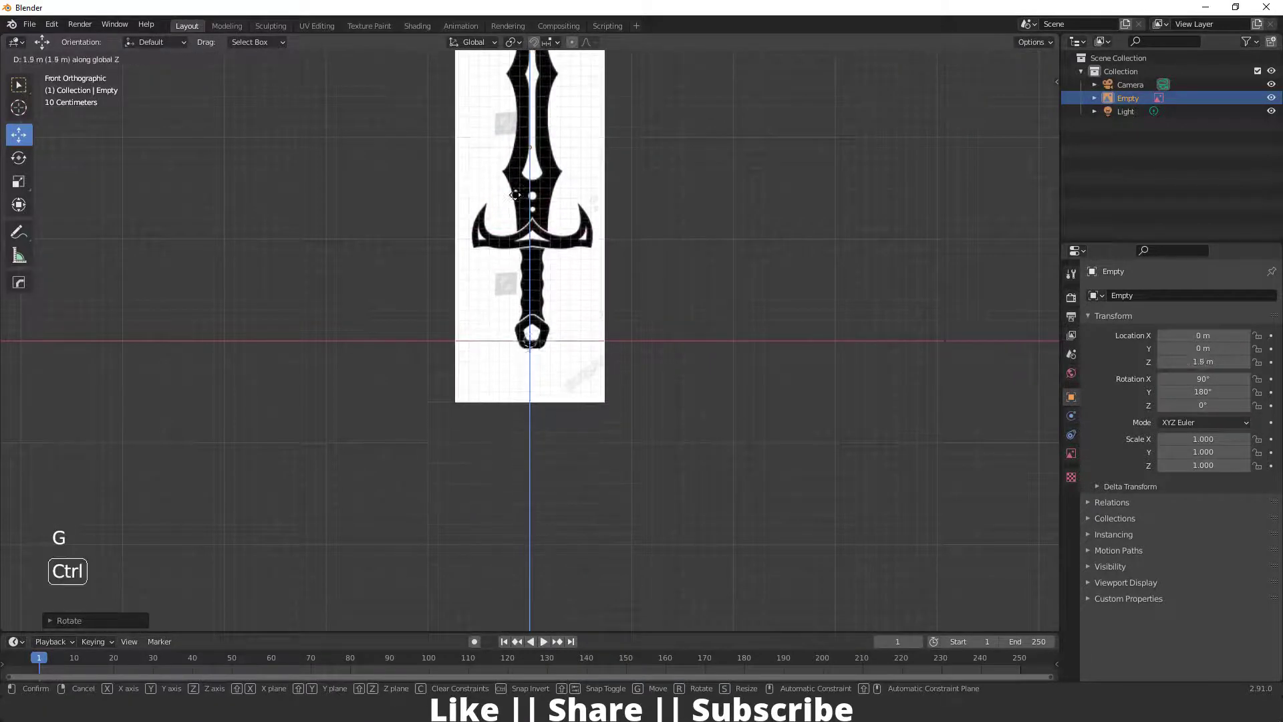
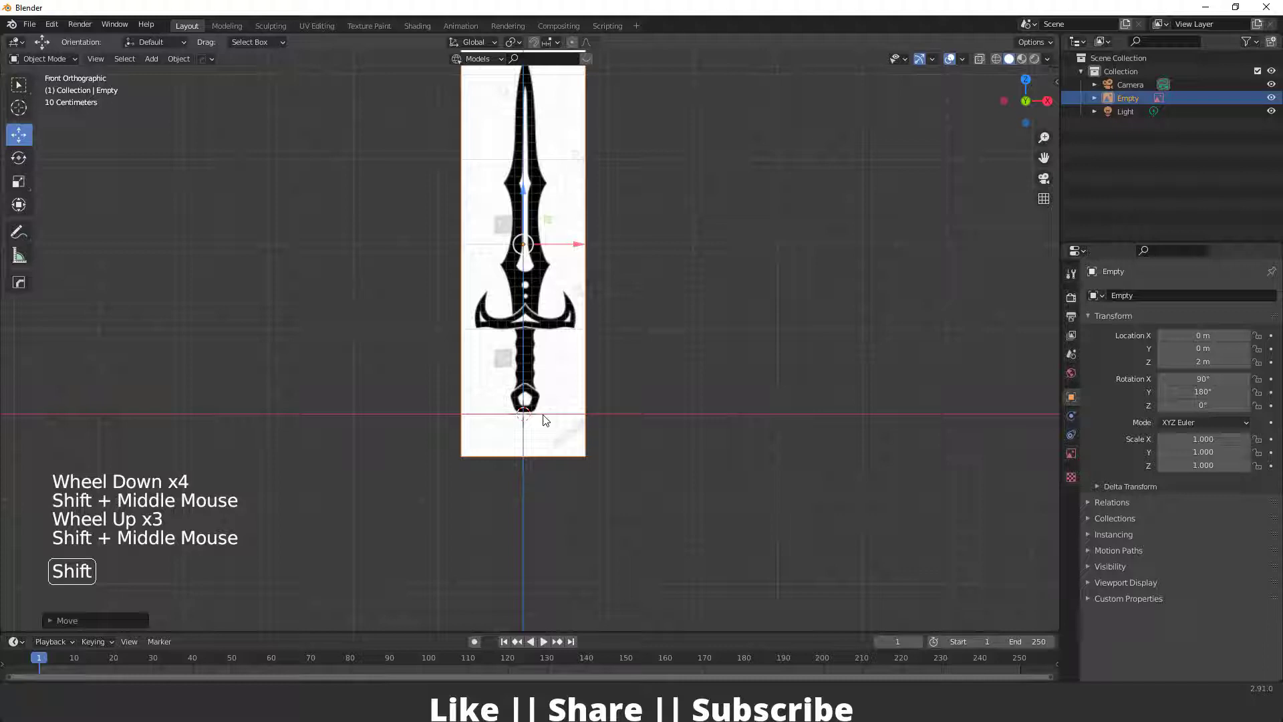
middle_click(78, 360)
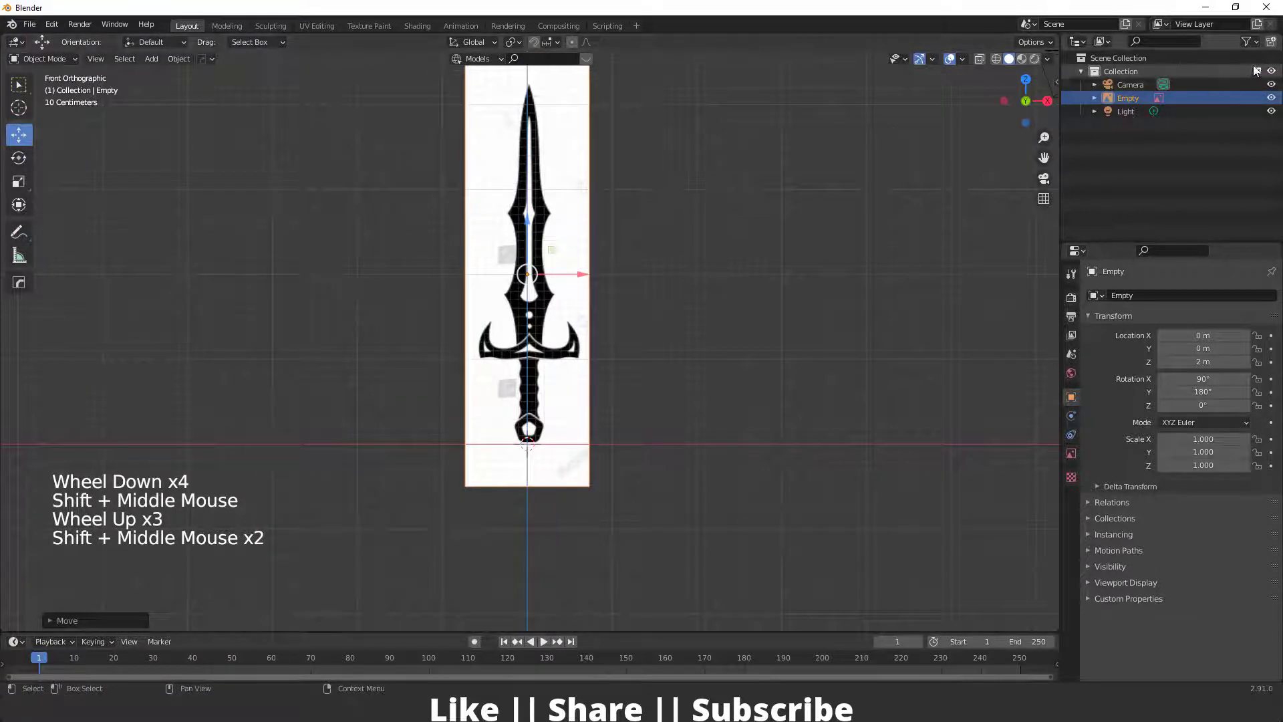
click(1263, 50)
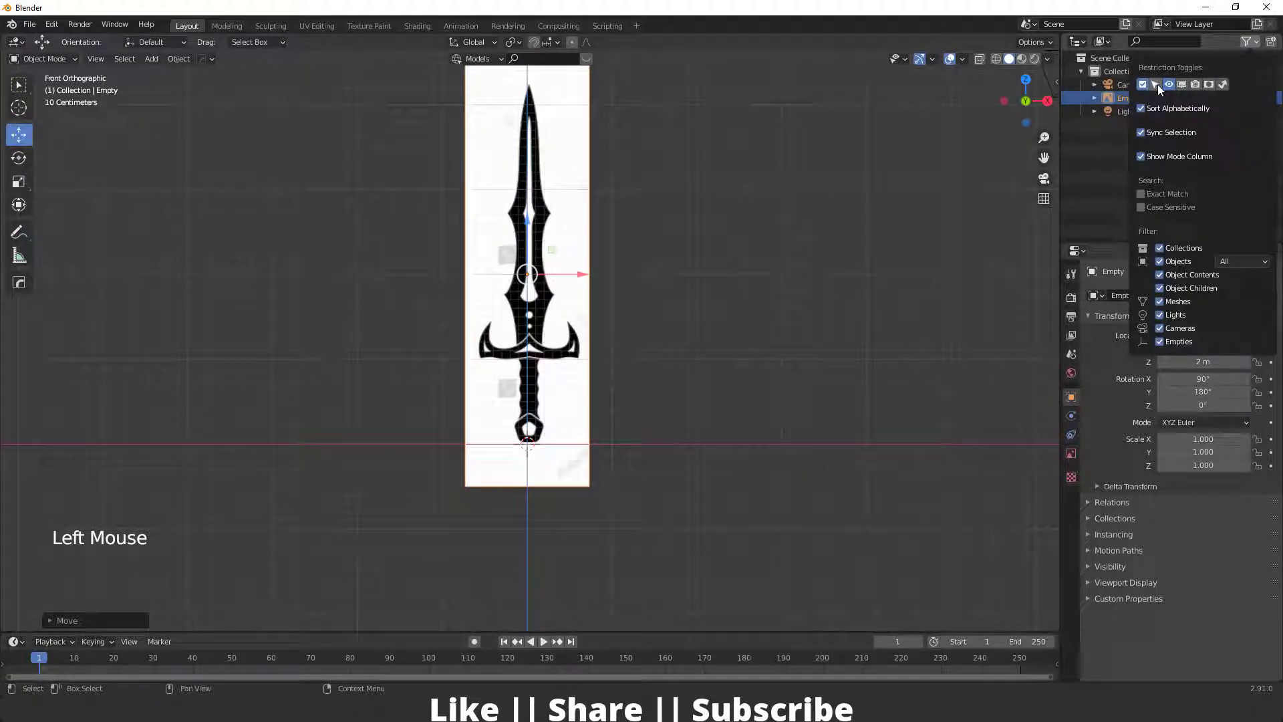
click(1266, 102)
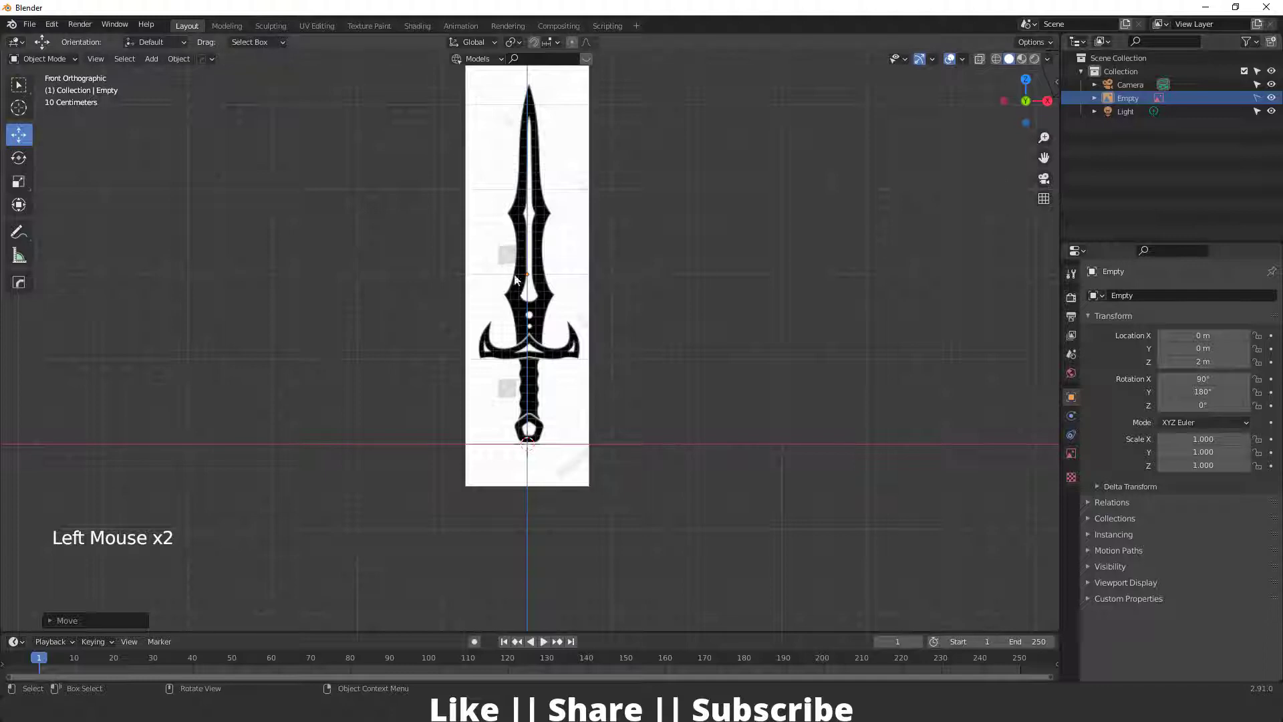
Orbit to inspect the reference, then return to front orthographic framed on the guard
middle_click(608, 294)
middle_click(652, 403)
scroll(up, 3)
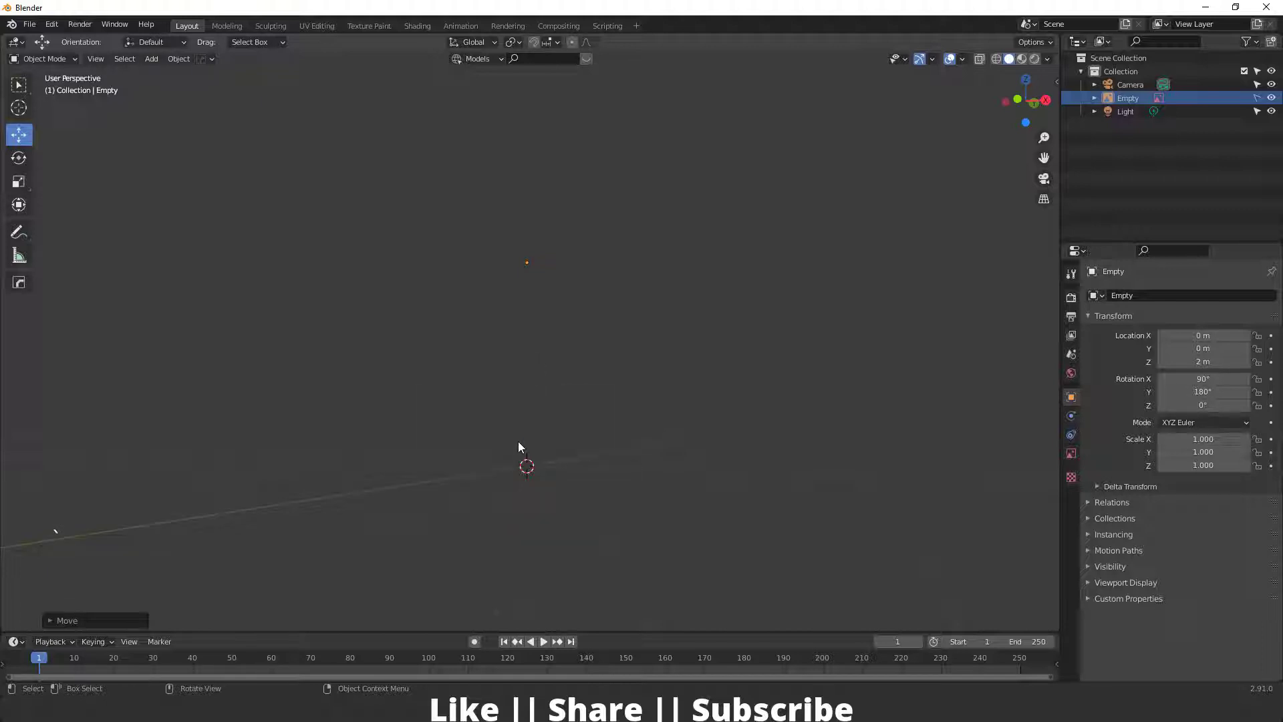
middle_click(557, 448)
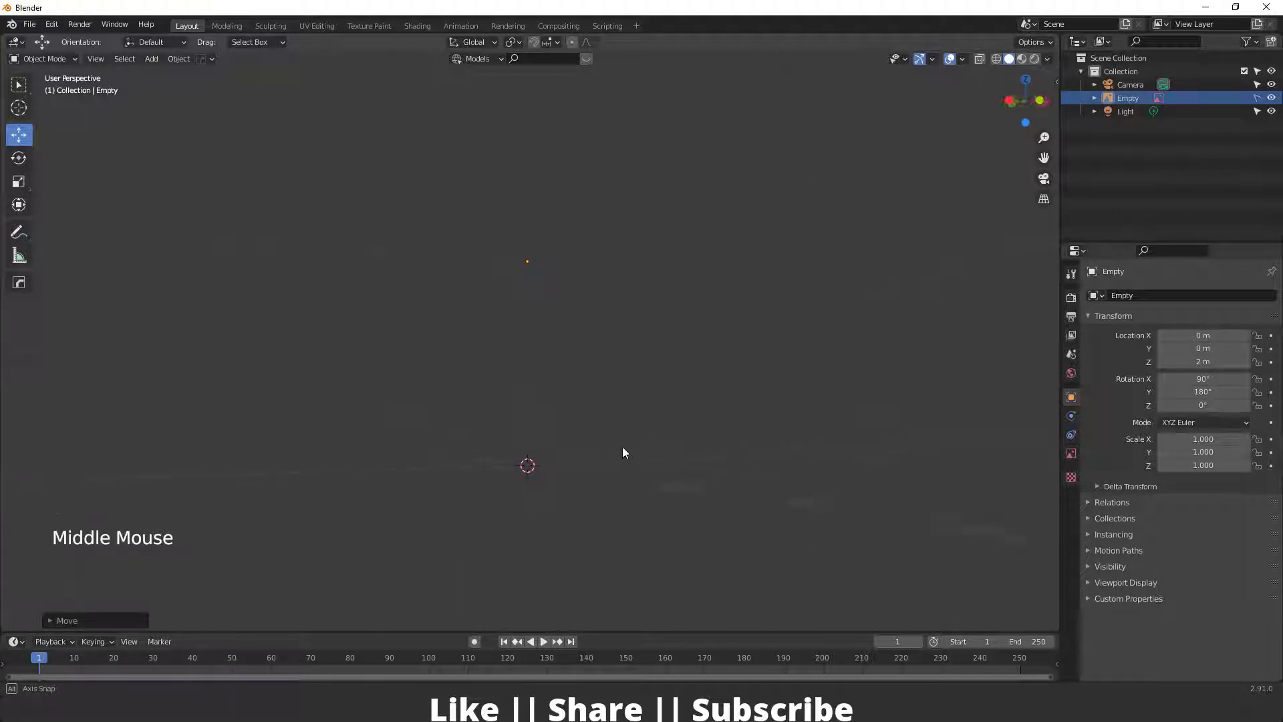
scroll(up, 3)
middle_click(541, 379)
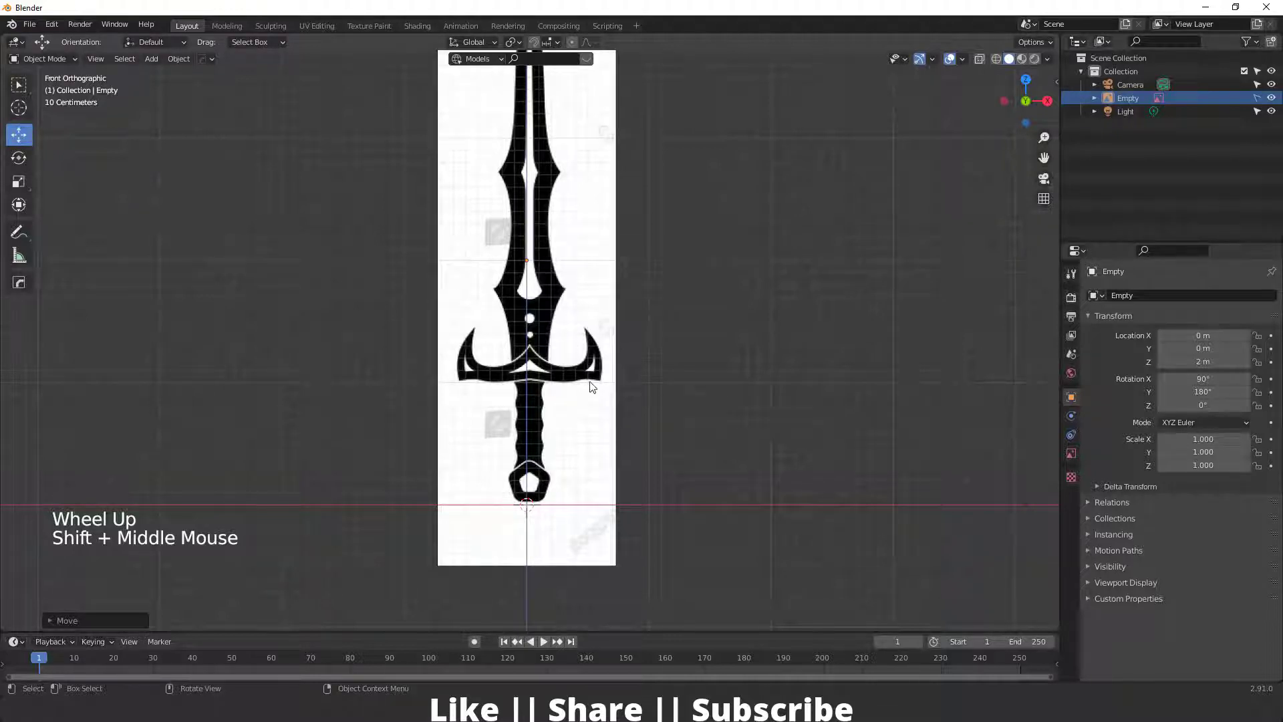
scroll(down, 3)
middle_click(553, 442)
scroll(up, 3)
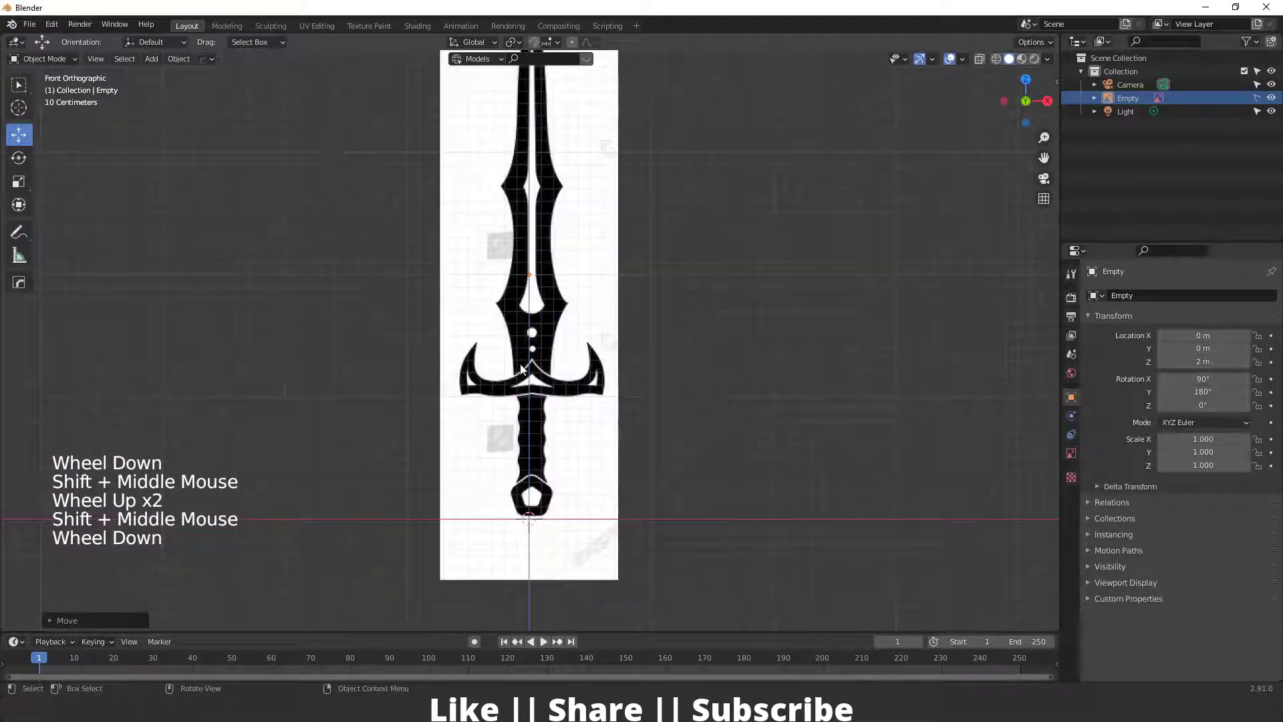
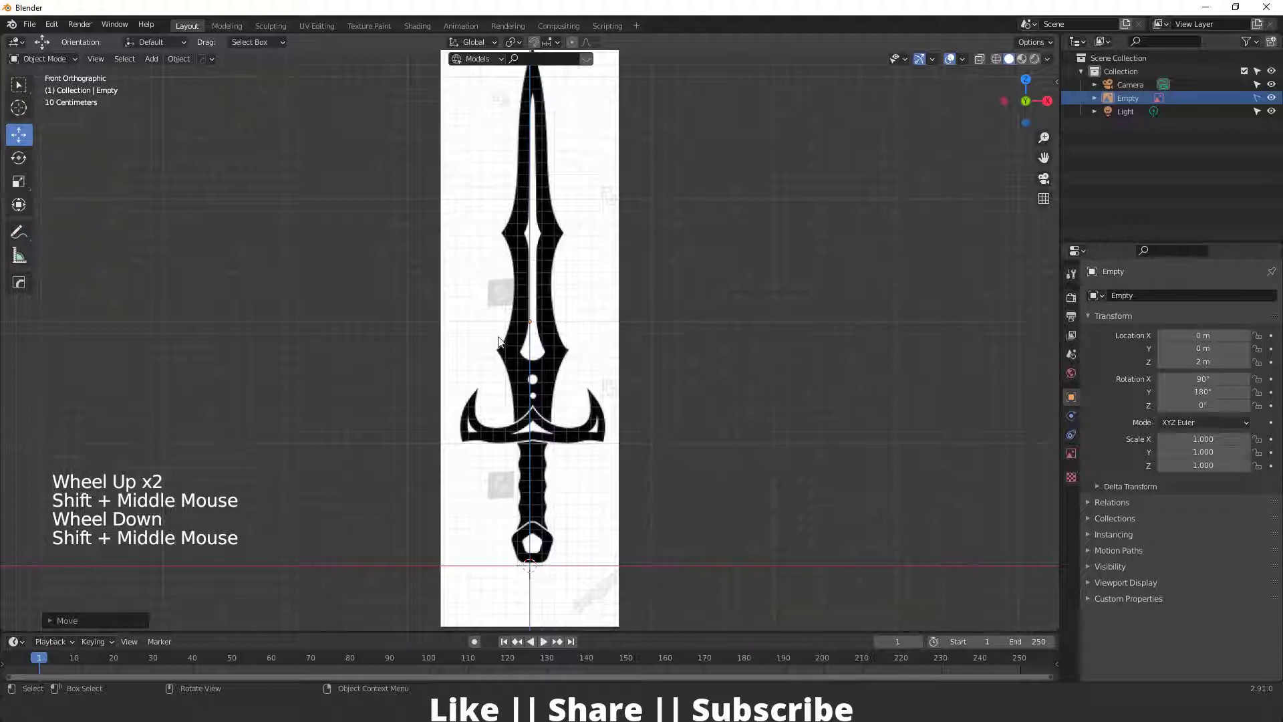
scroll(up, 3)
middle_click(572, 510)
Add a plane, stand it upright 90° on X and raise it about 2 m over the blade
key(shift+a)
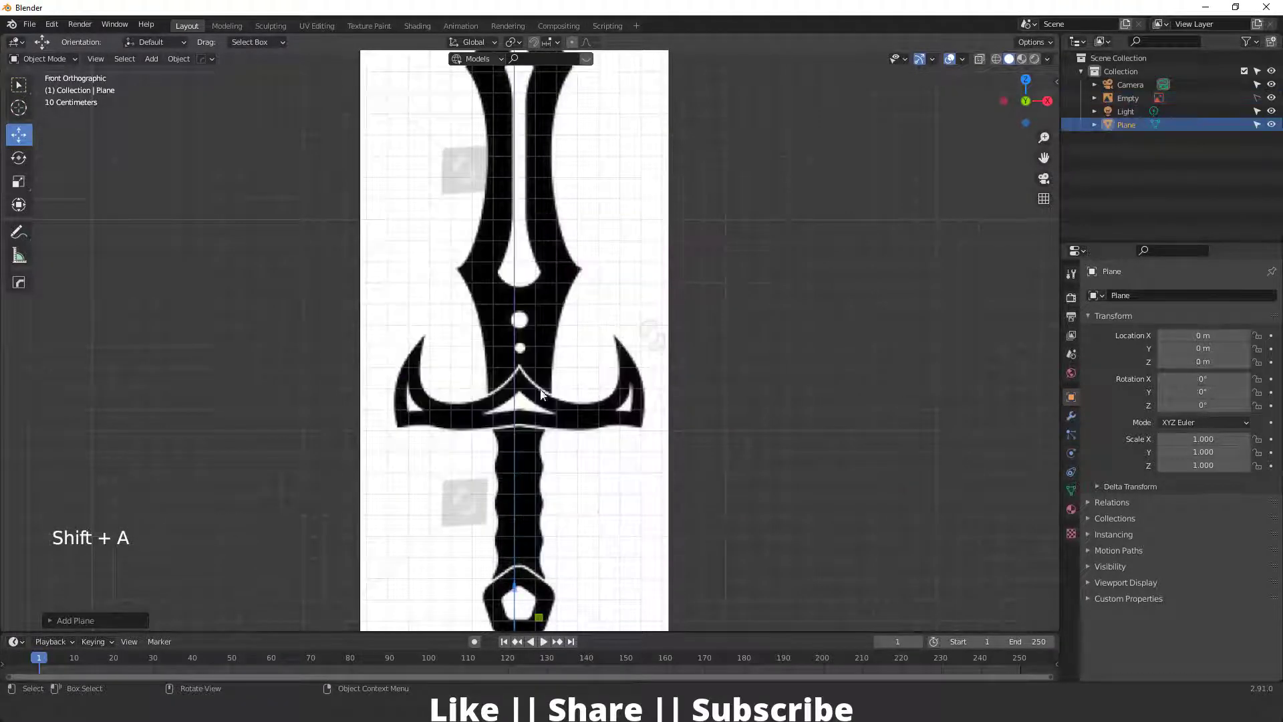
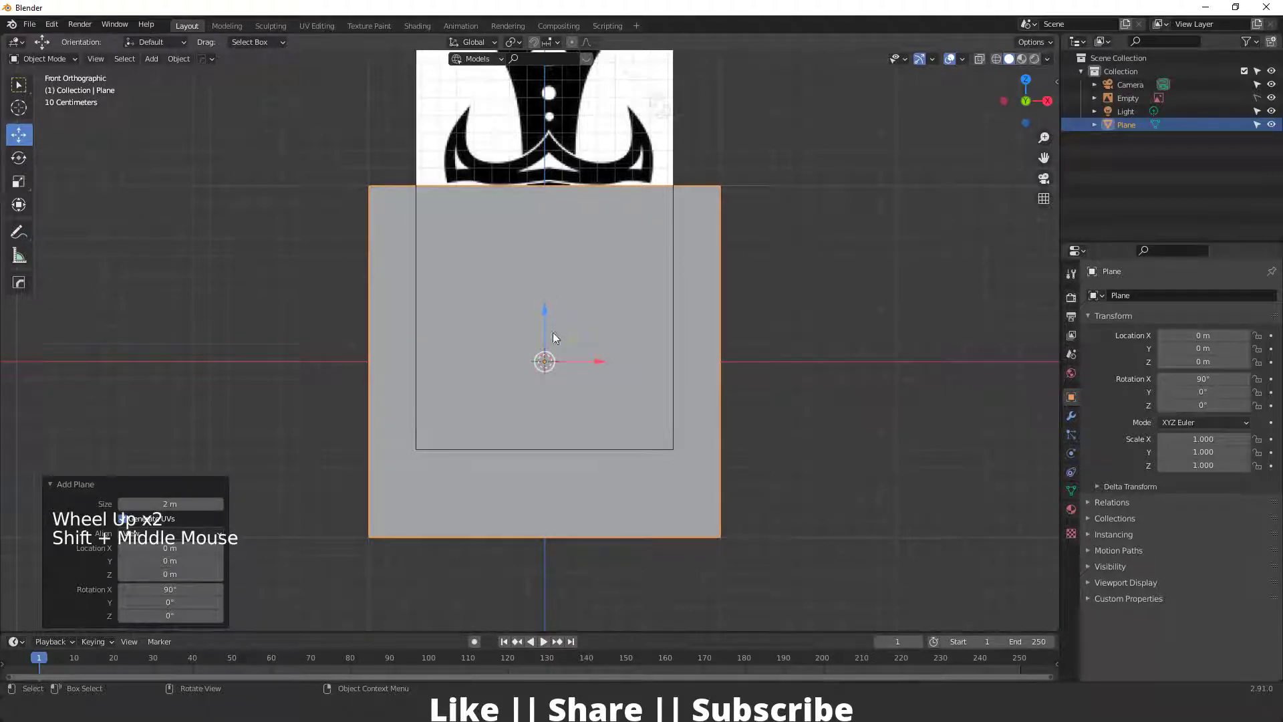
middle_click(556, 358)
scroll(down, 3)
middle_click(558, 398)
click(543, 405)
Turn on X-ray so the plane shows see-through over the blade
middle_click(546, 172)
scroll(up, 3)
middle_click(526, 318)
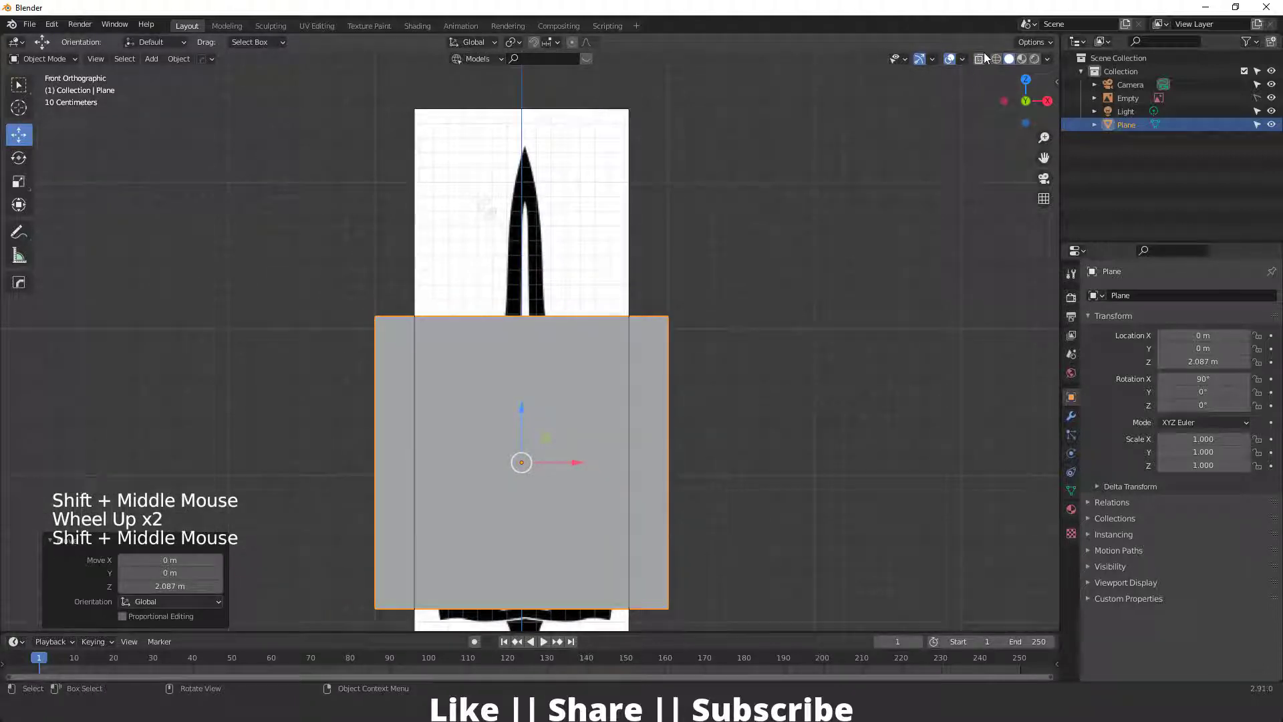
click(983, 67)
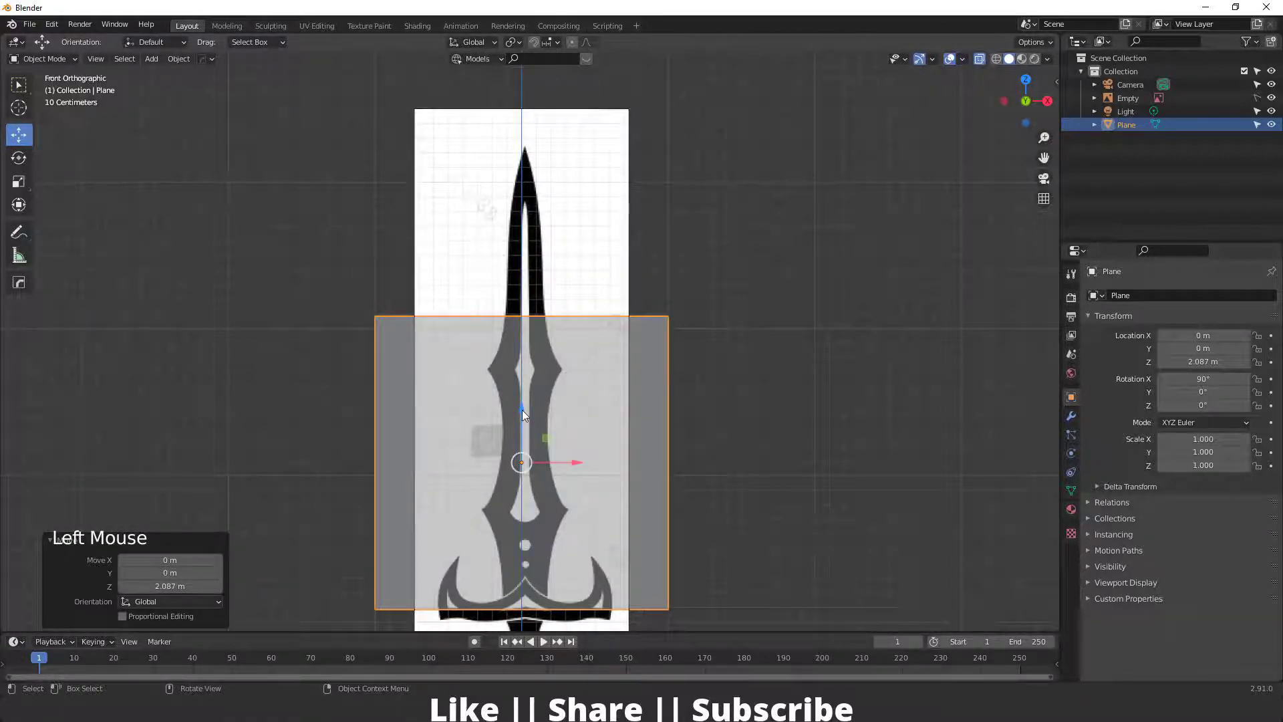
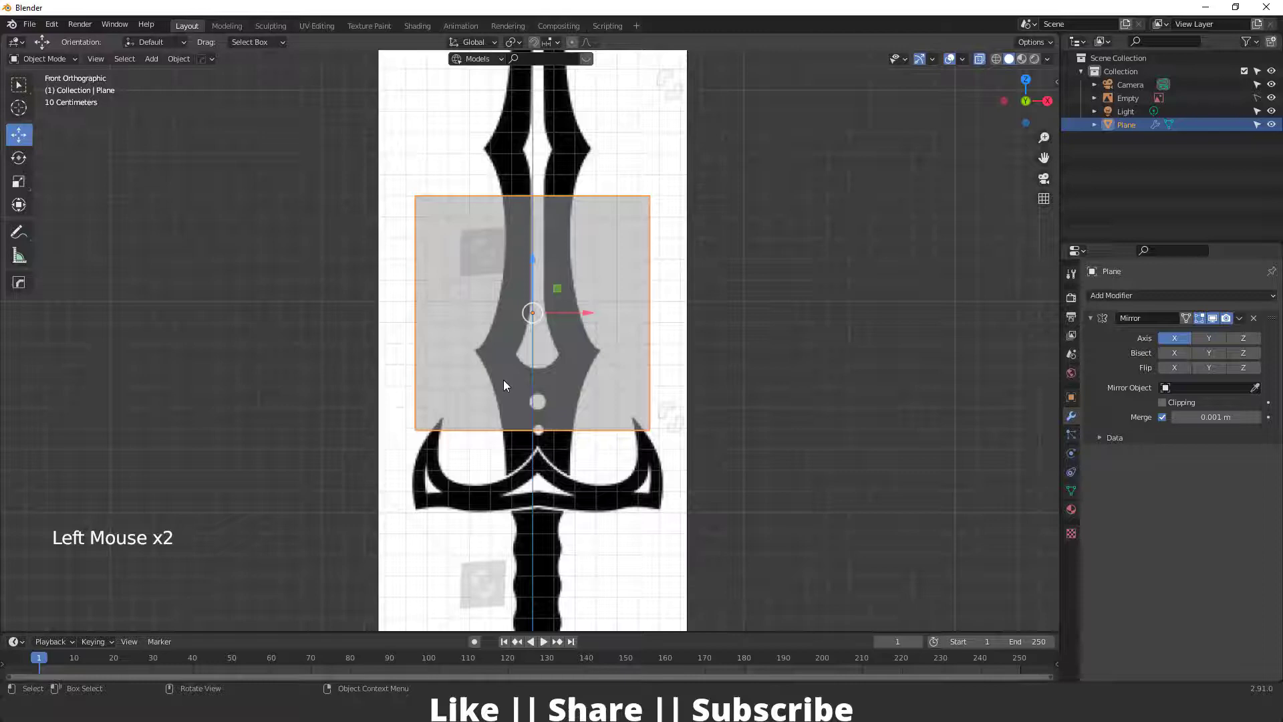
Enable Clipping on the plane's Mirror modifier
scroll(up, 3)
middle_click(578, 419)
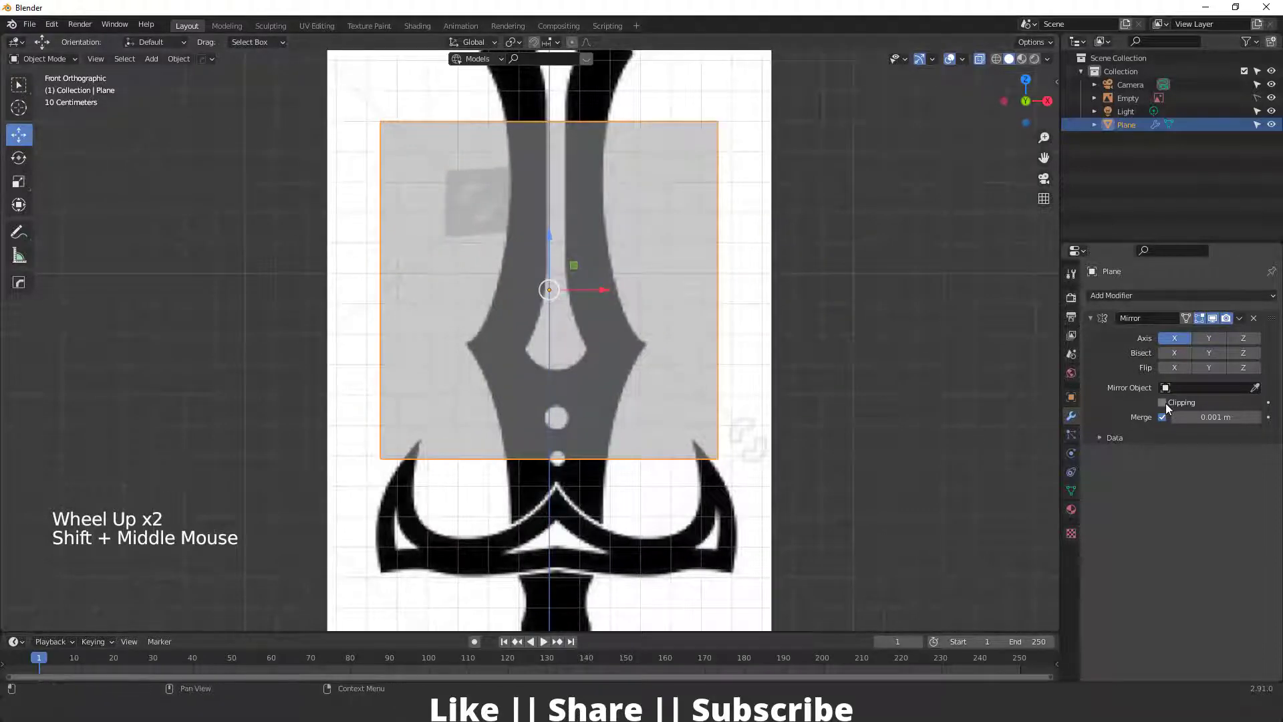
click(1167, 408)
Scale the plane down to blade-base size and move it onto the blade base
scroll(up, 3)
middle_click(523, 447)
scroll(down, 3)
middle_click(575, 363)
key(s)
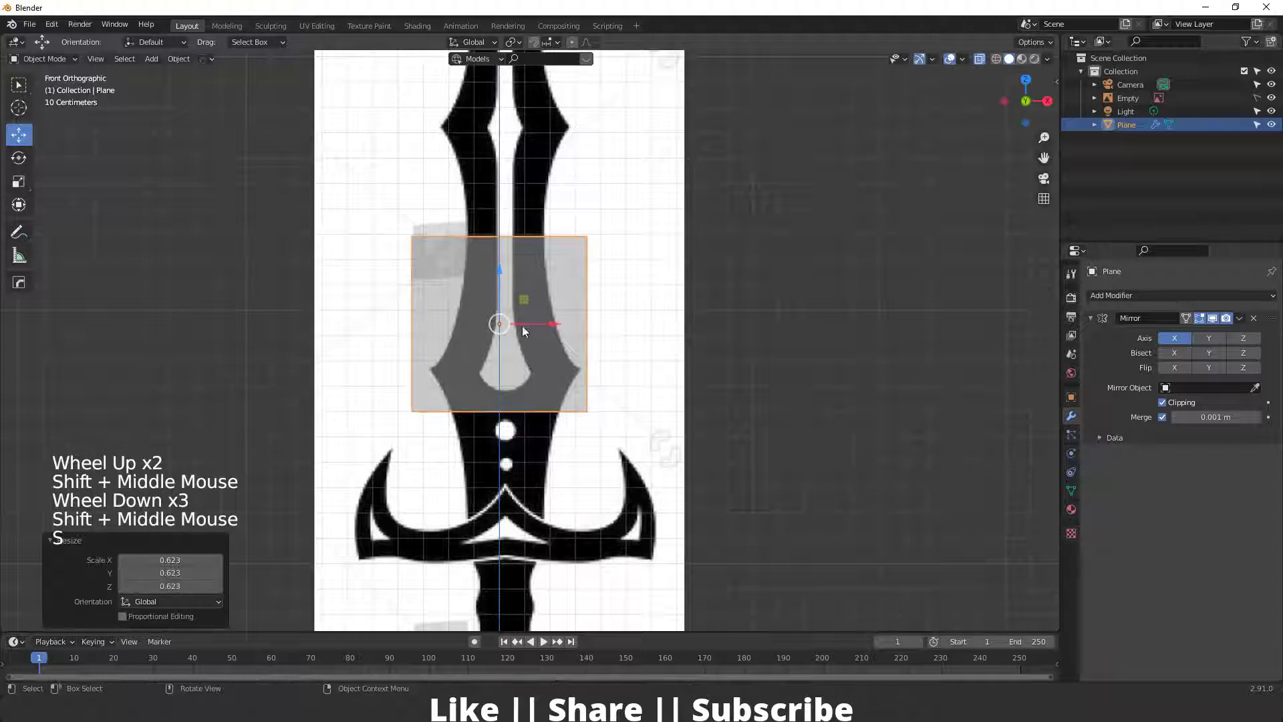
click(539, 329)
click(549, 325)
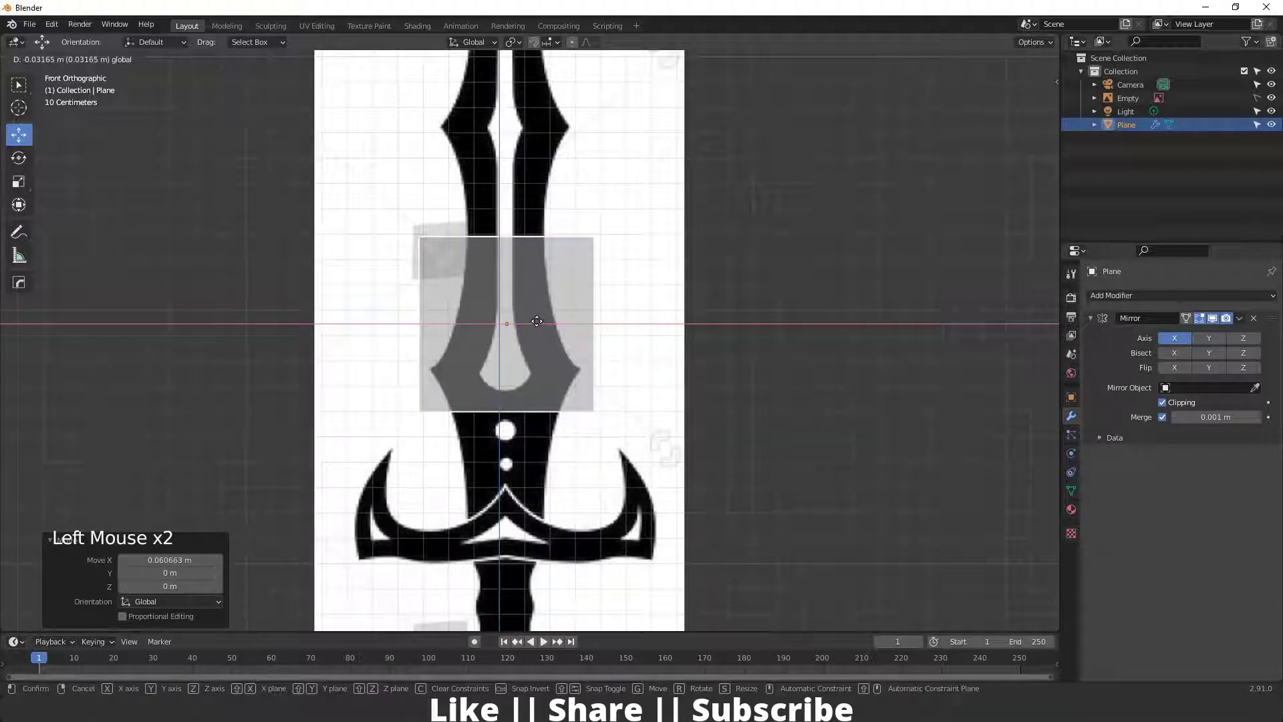
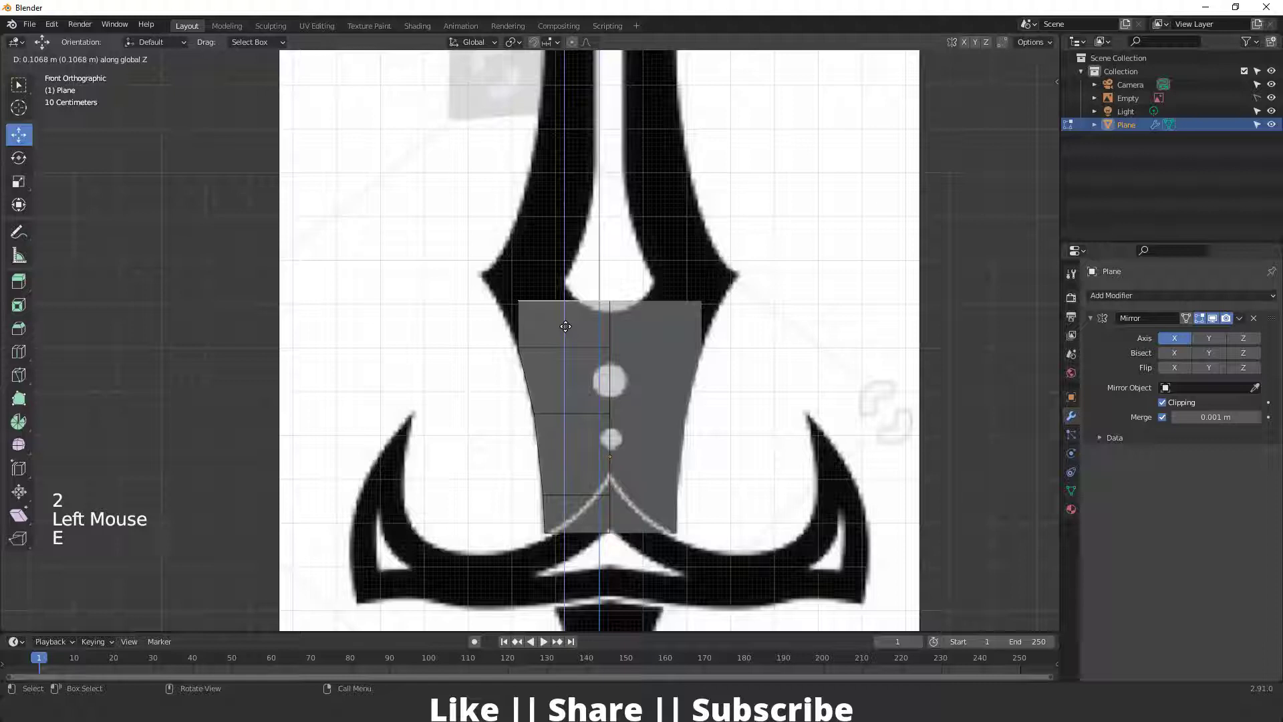
Move the top edge to the fork's base and the outer corner vertex to the blade's tip
key(1)
click(556, 300)
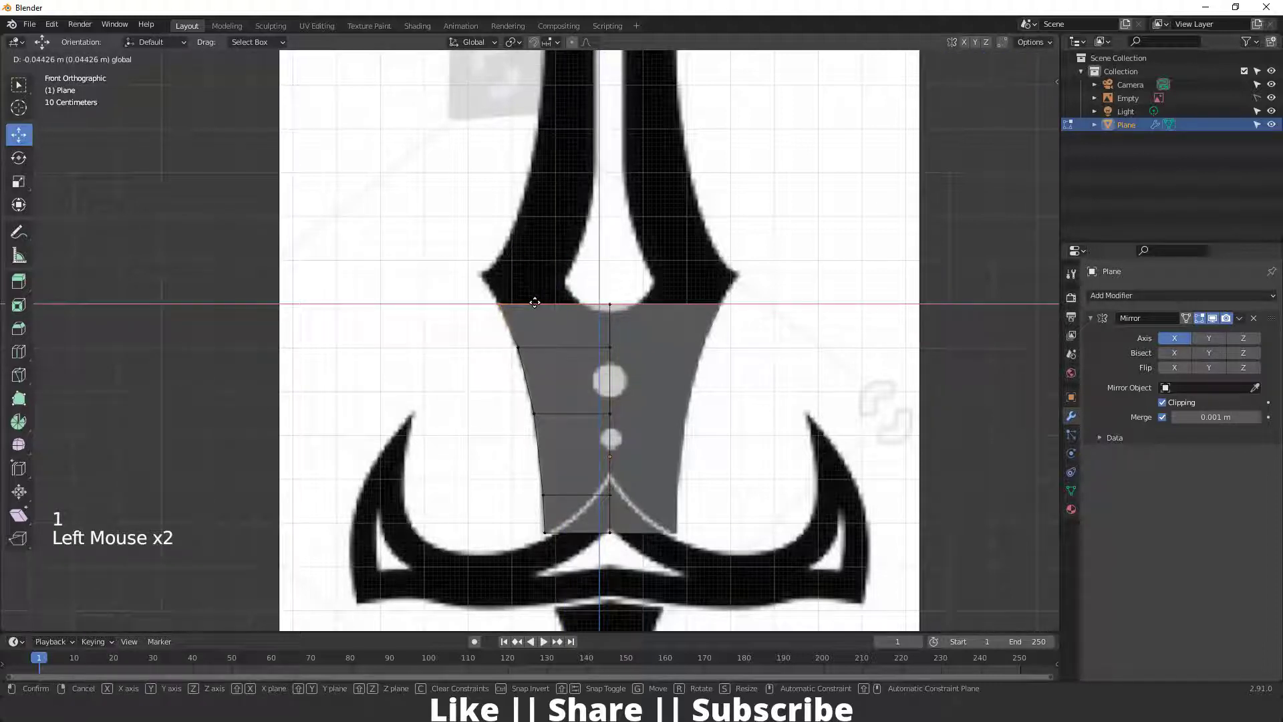
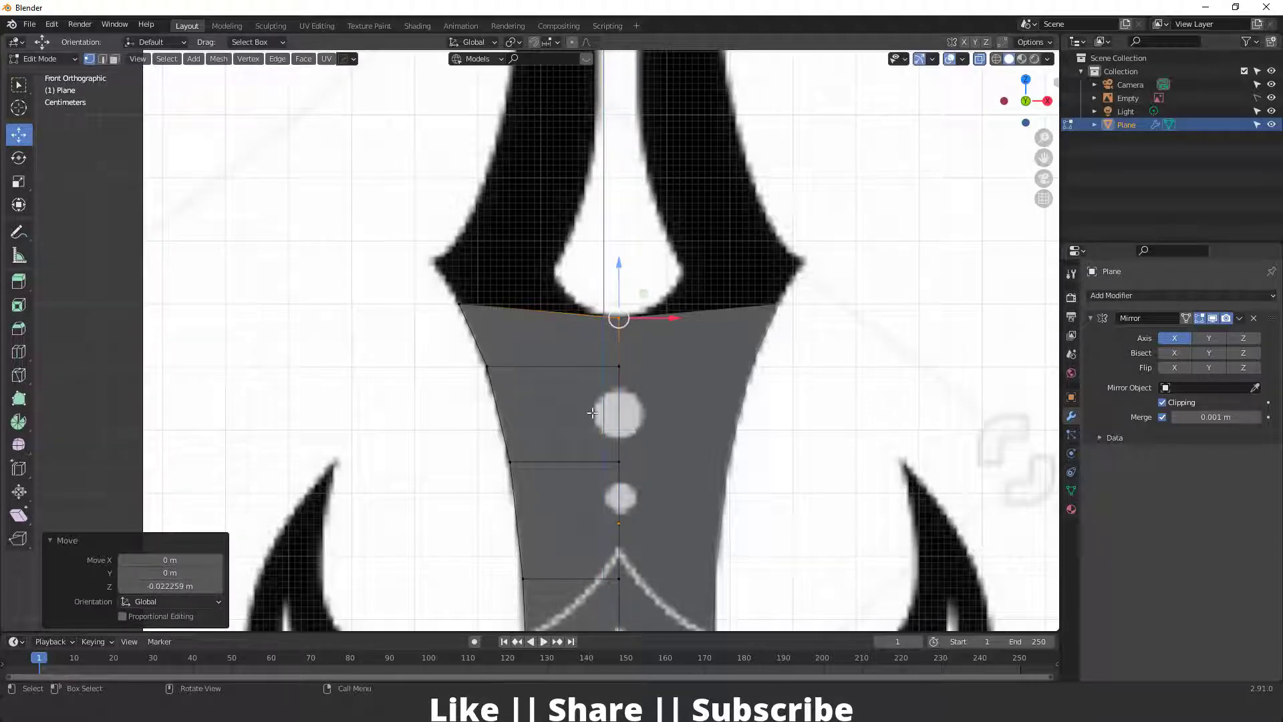
key(2)
click(547, 305)
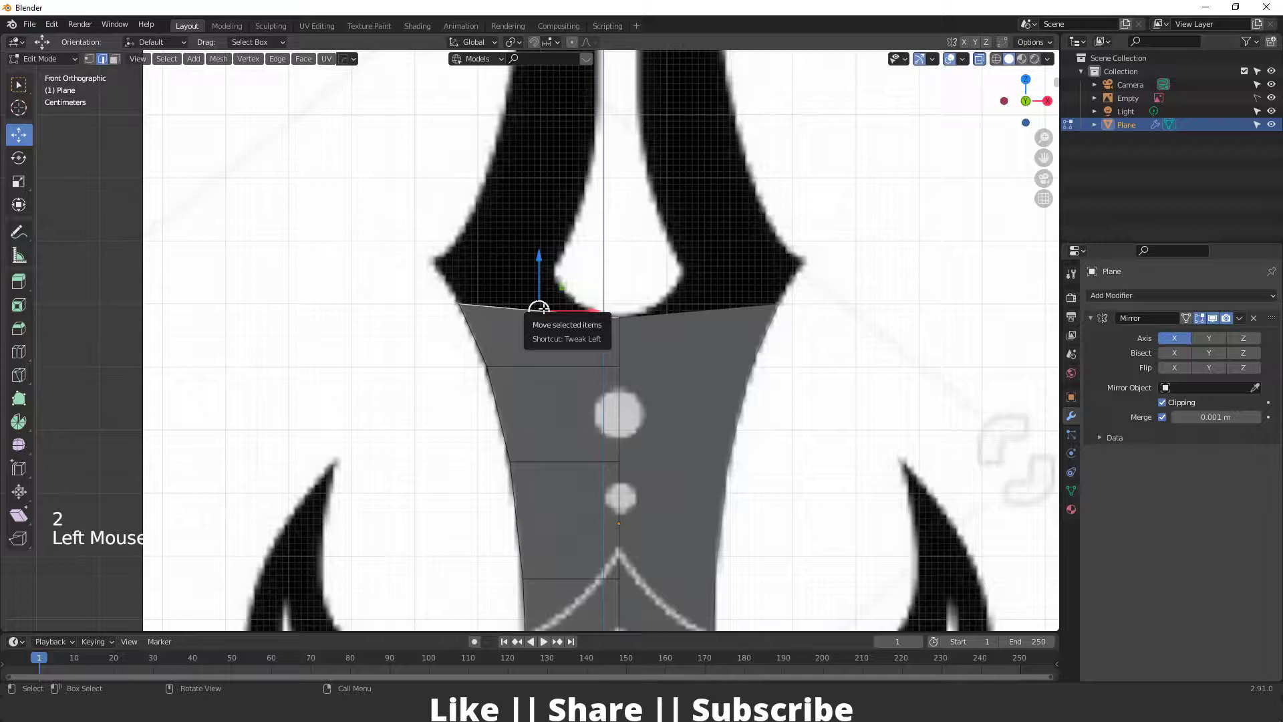
key(e)
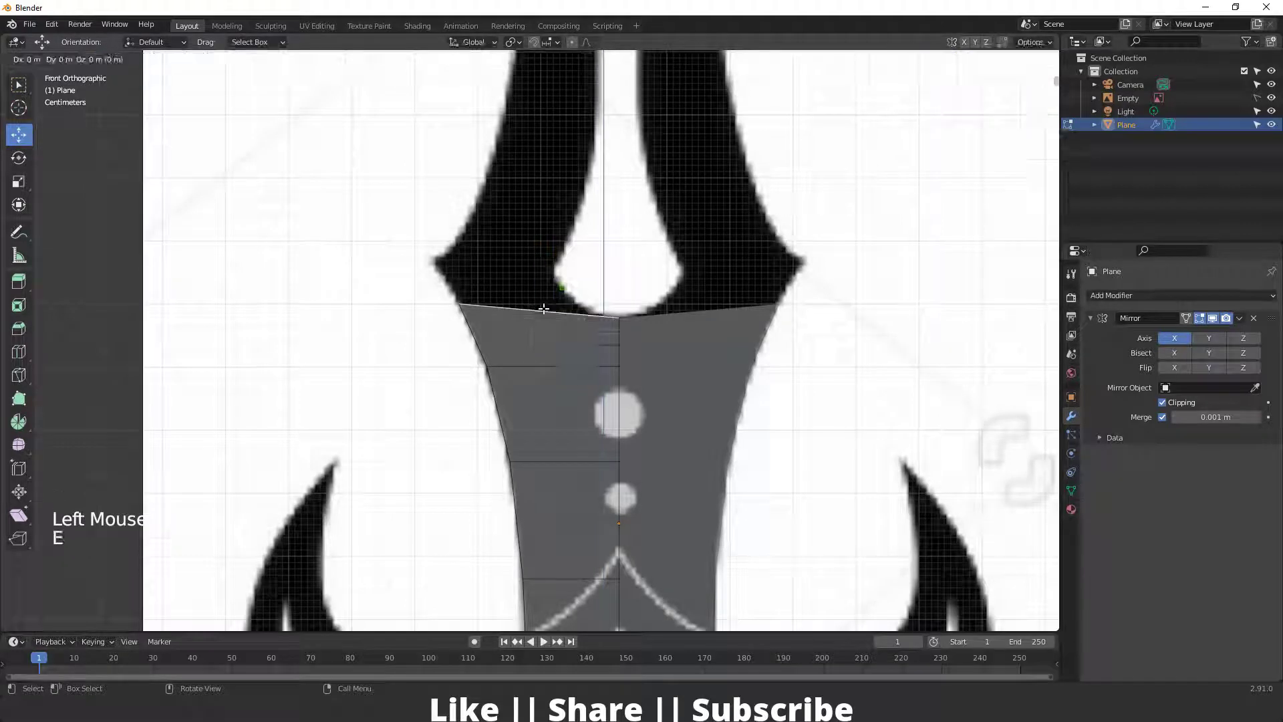
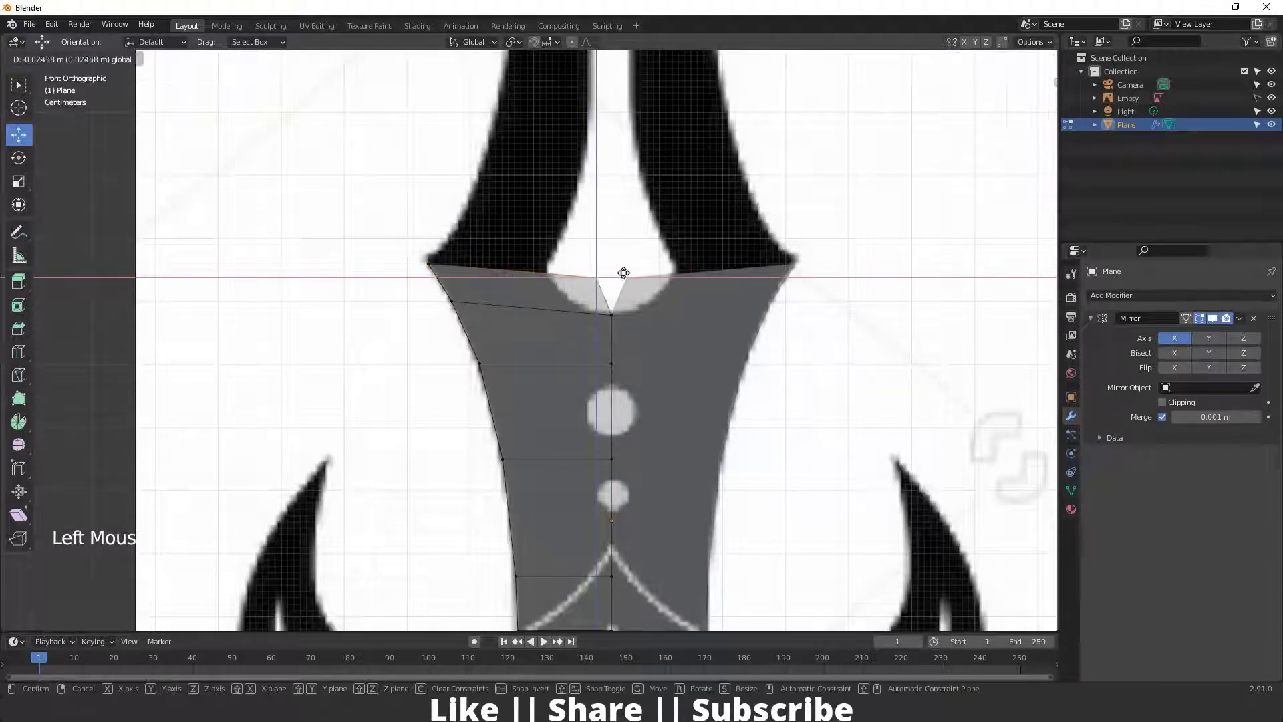
click(607, 277)
click(616, 272)
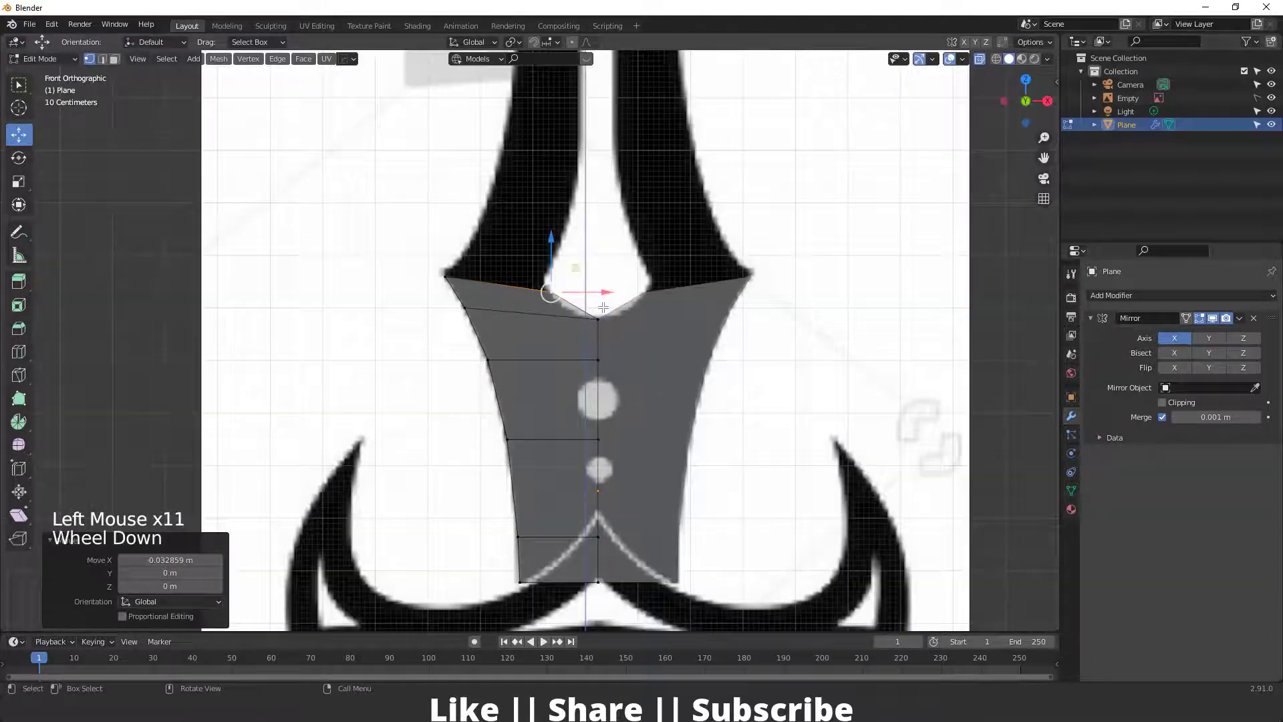
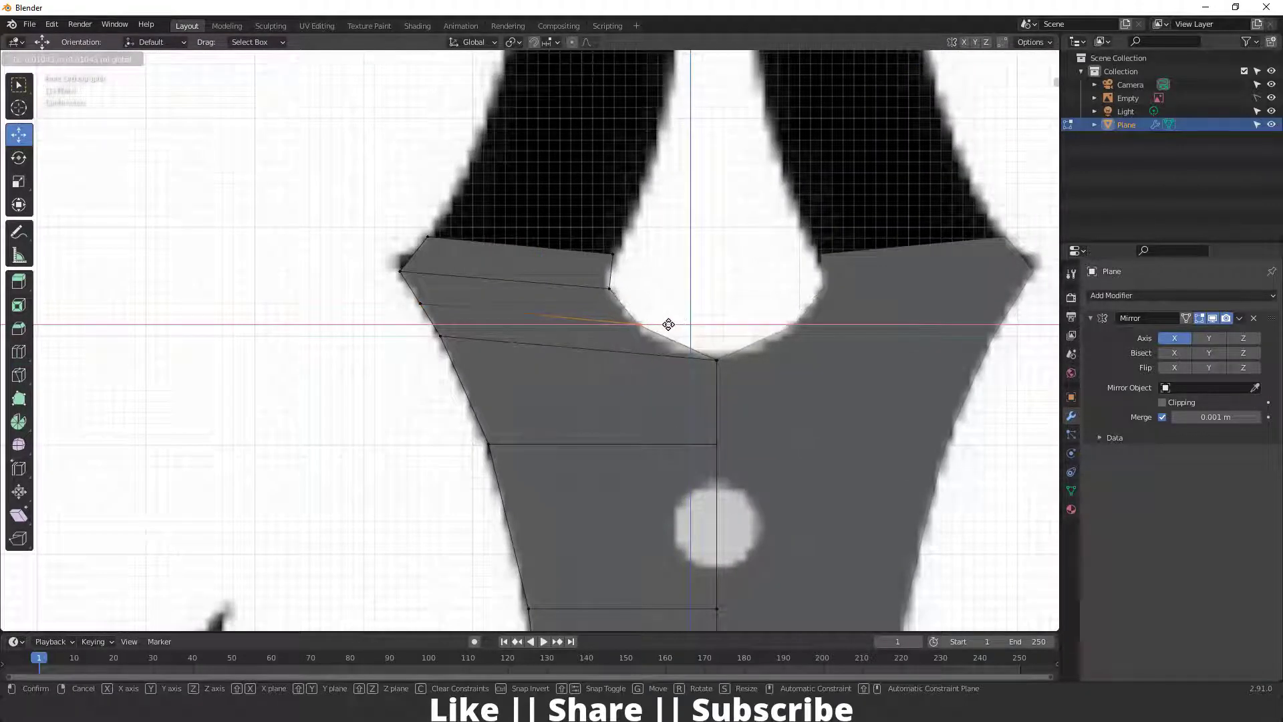
click(667, 324)
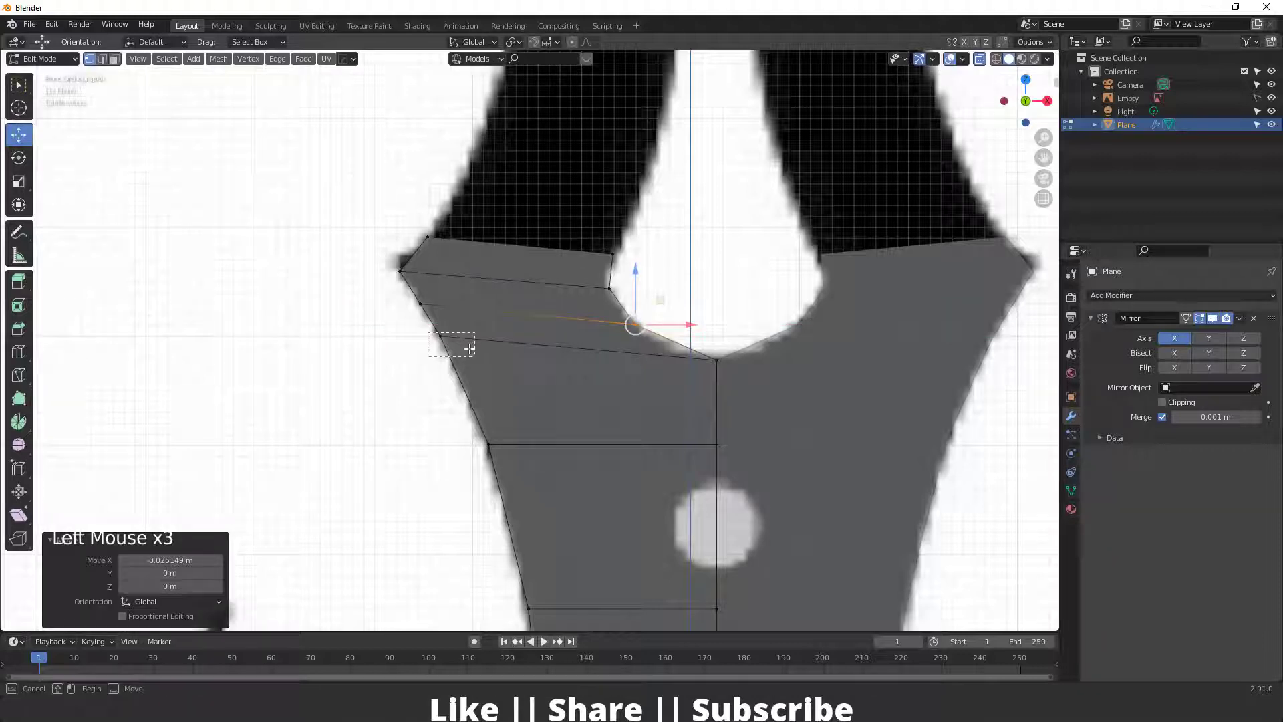
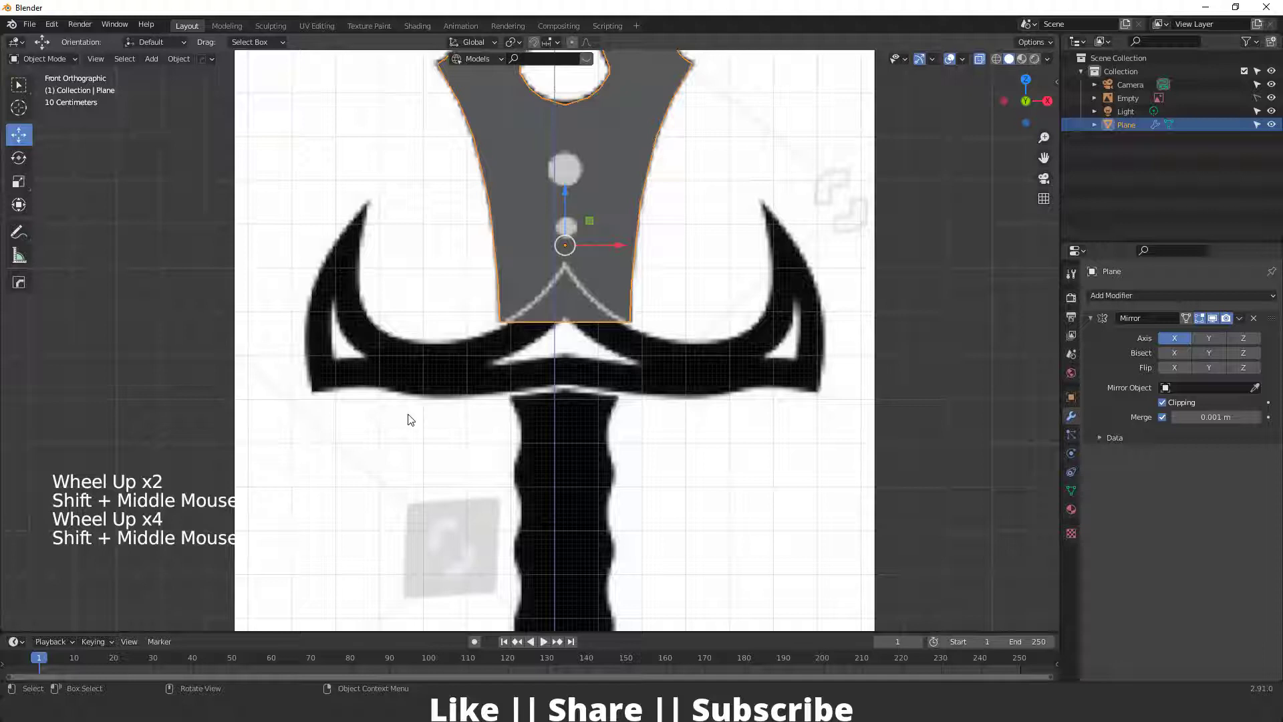
Add a second mirrored plane and place its vertices along the crossguard outline
key(shift+a)
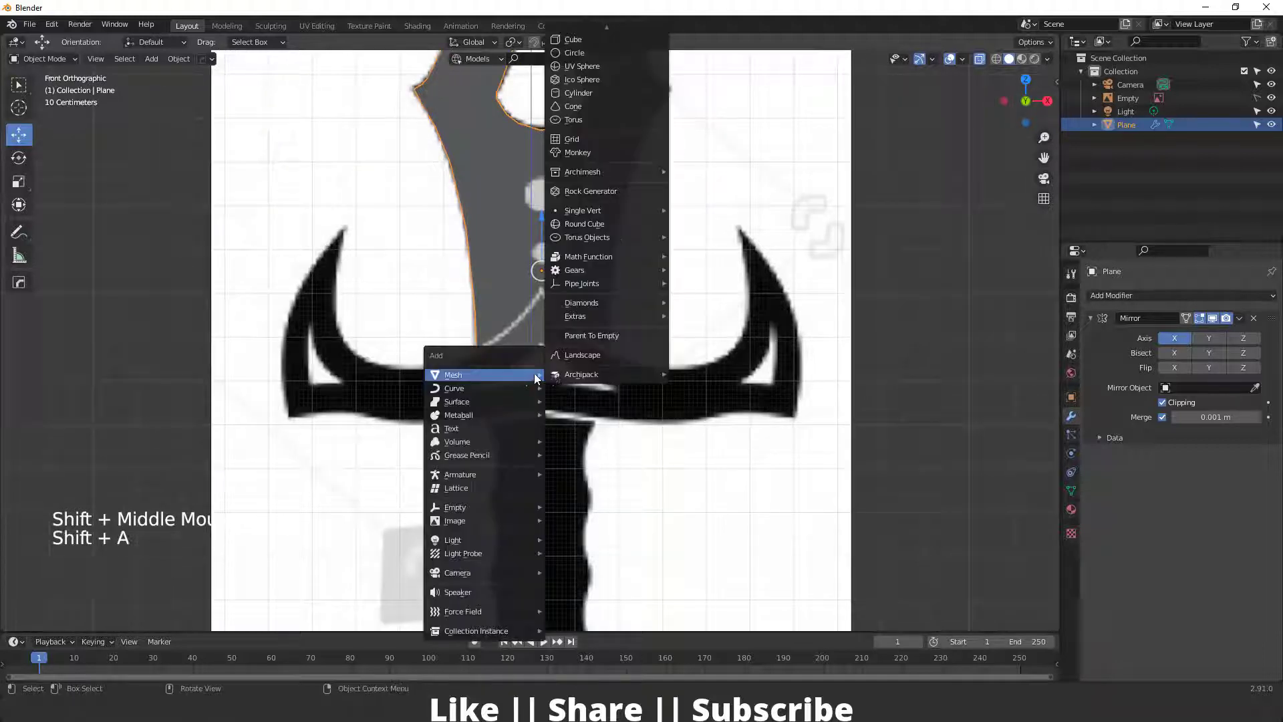
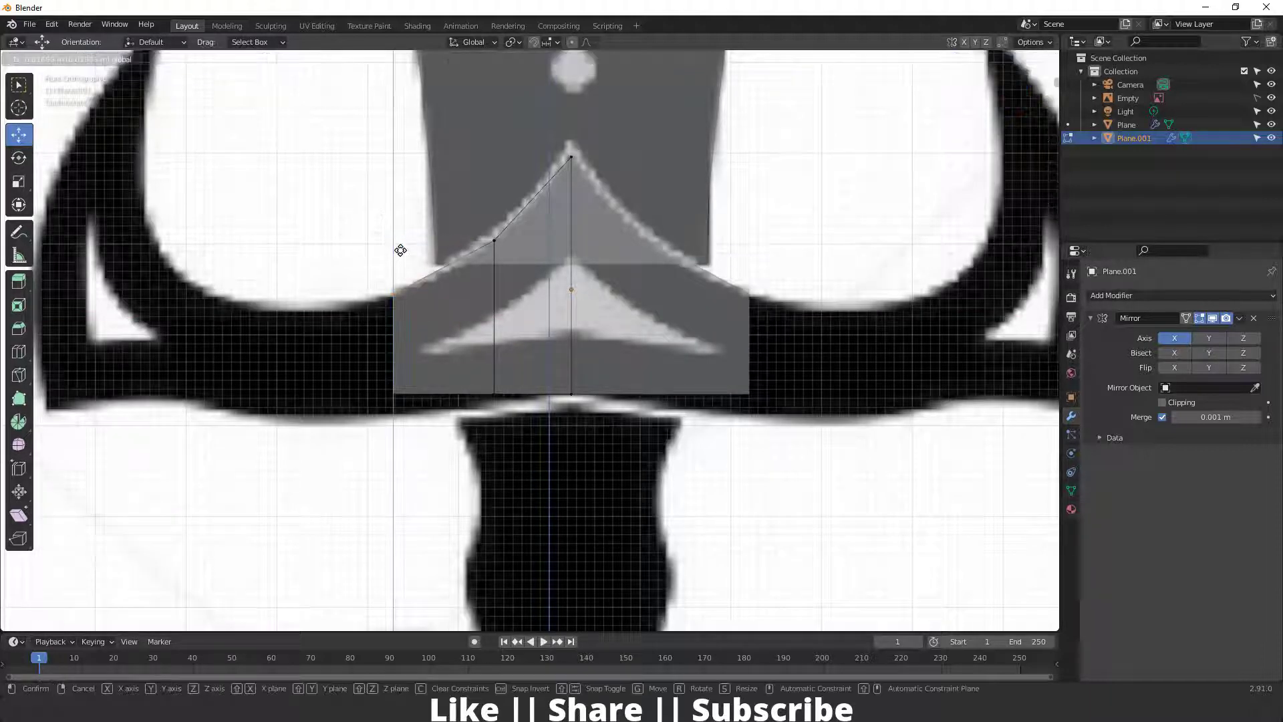
click(401, 250)
click(407, 393)
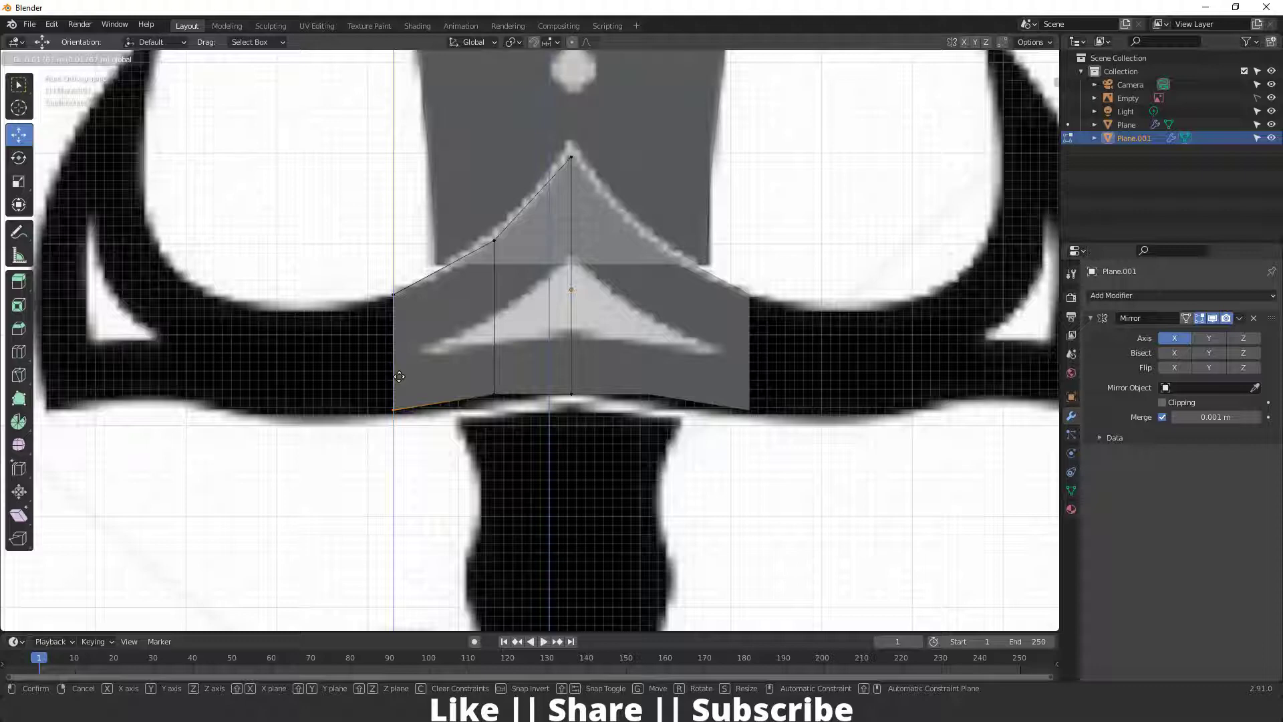
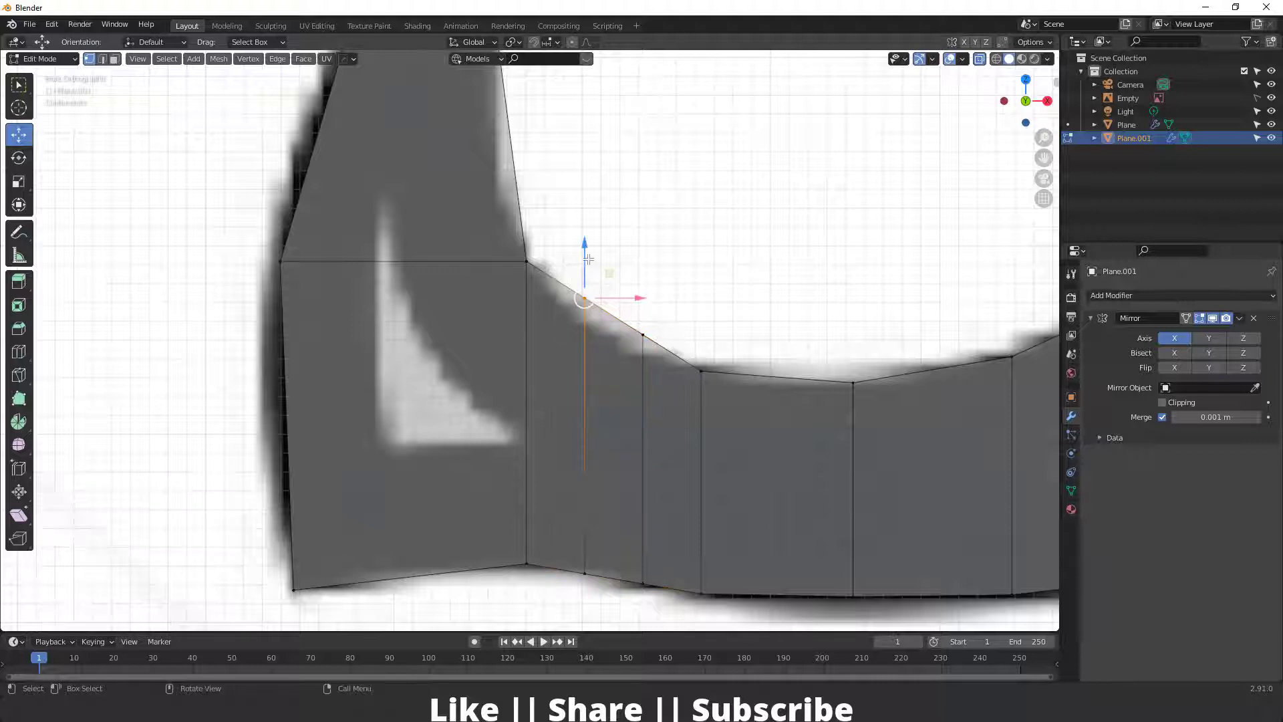
click(585, 282)
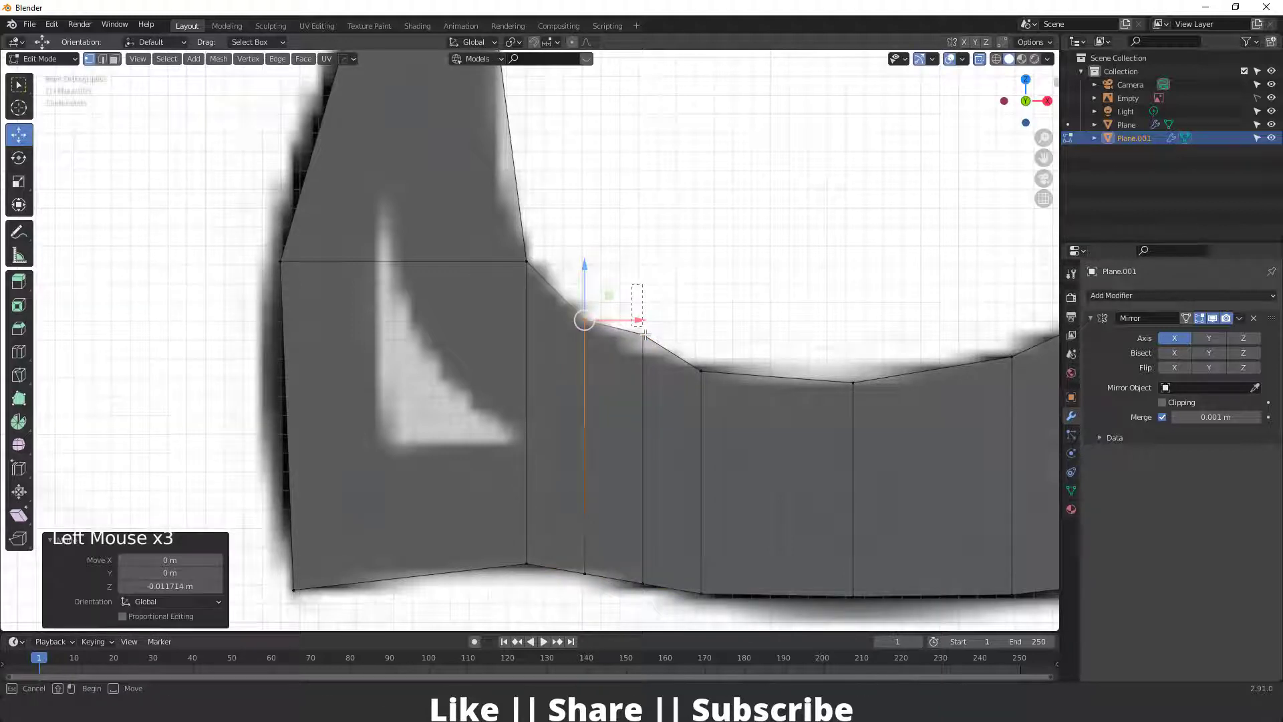
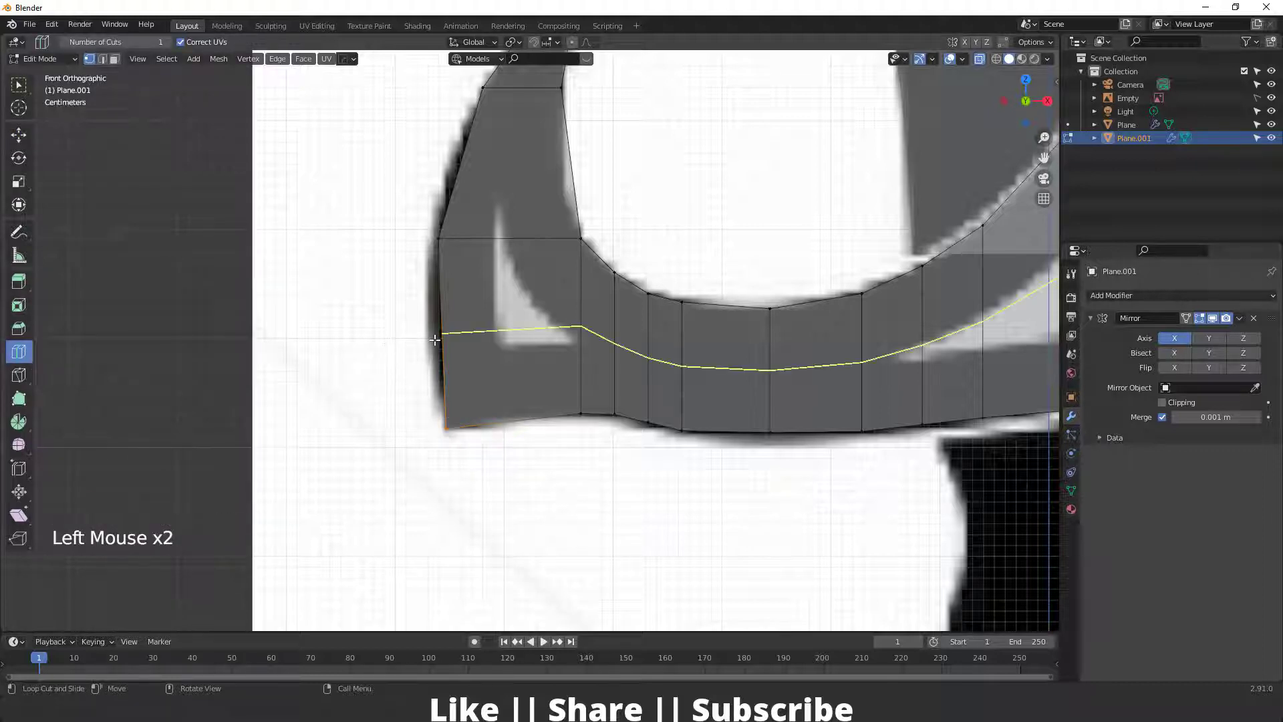
Add edge loops along the crossguard's curve and across its upturned horn
click(227, 518)
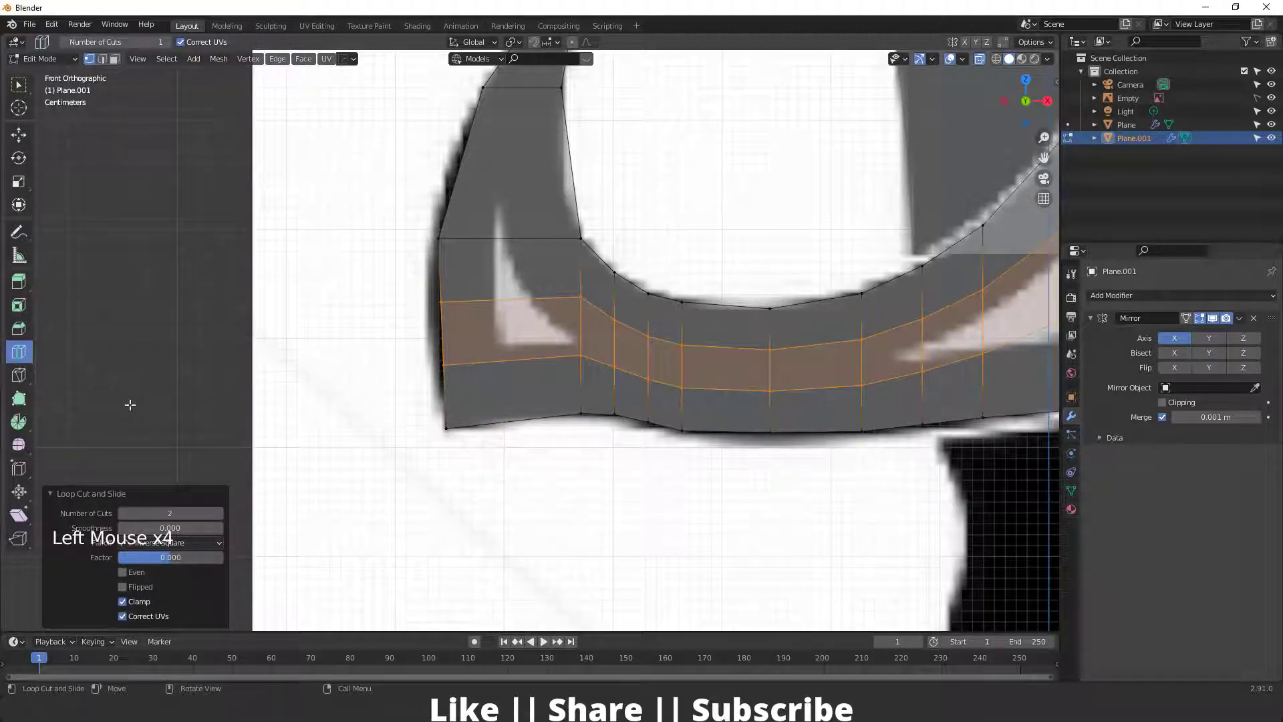
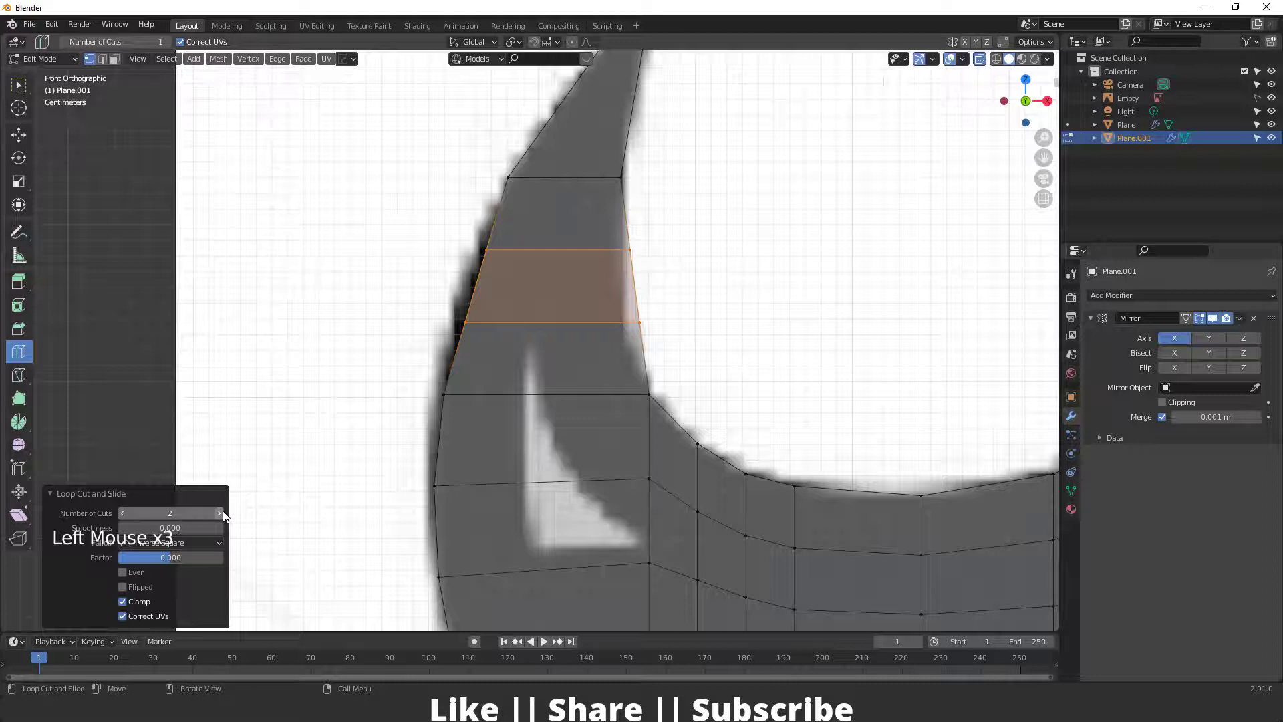
click(227, 519)
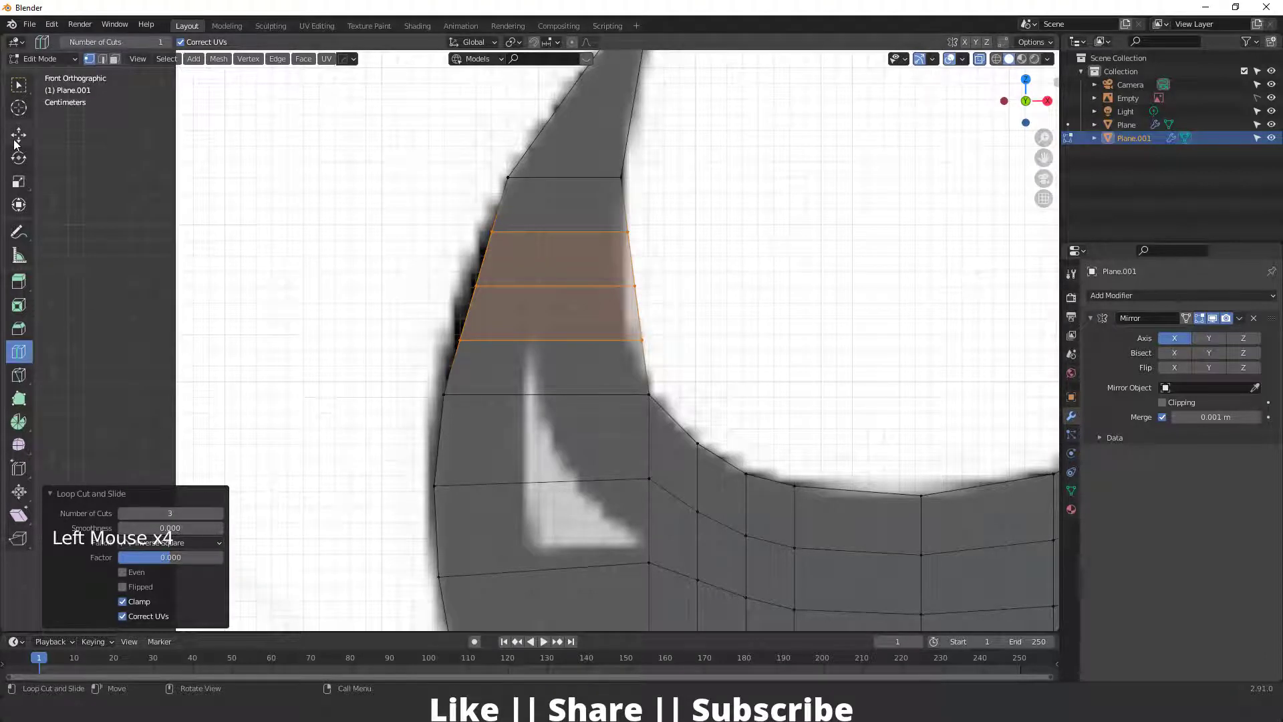
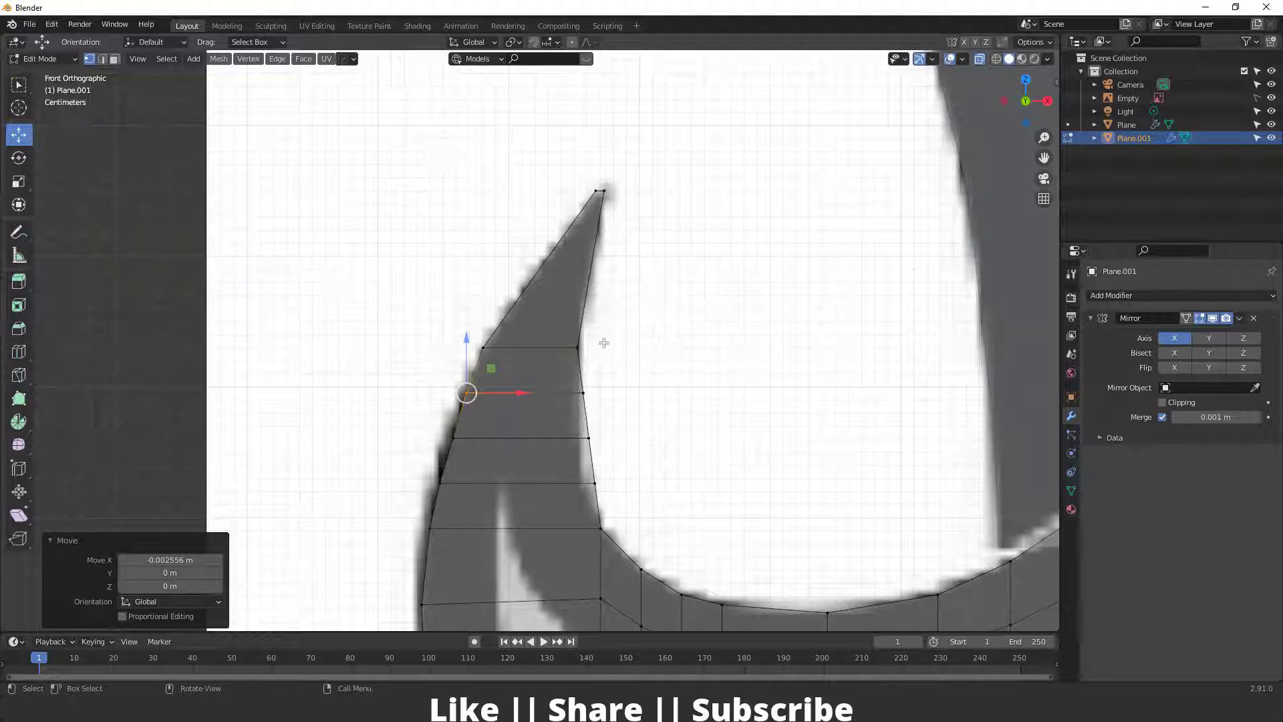
scroll(up, 3)
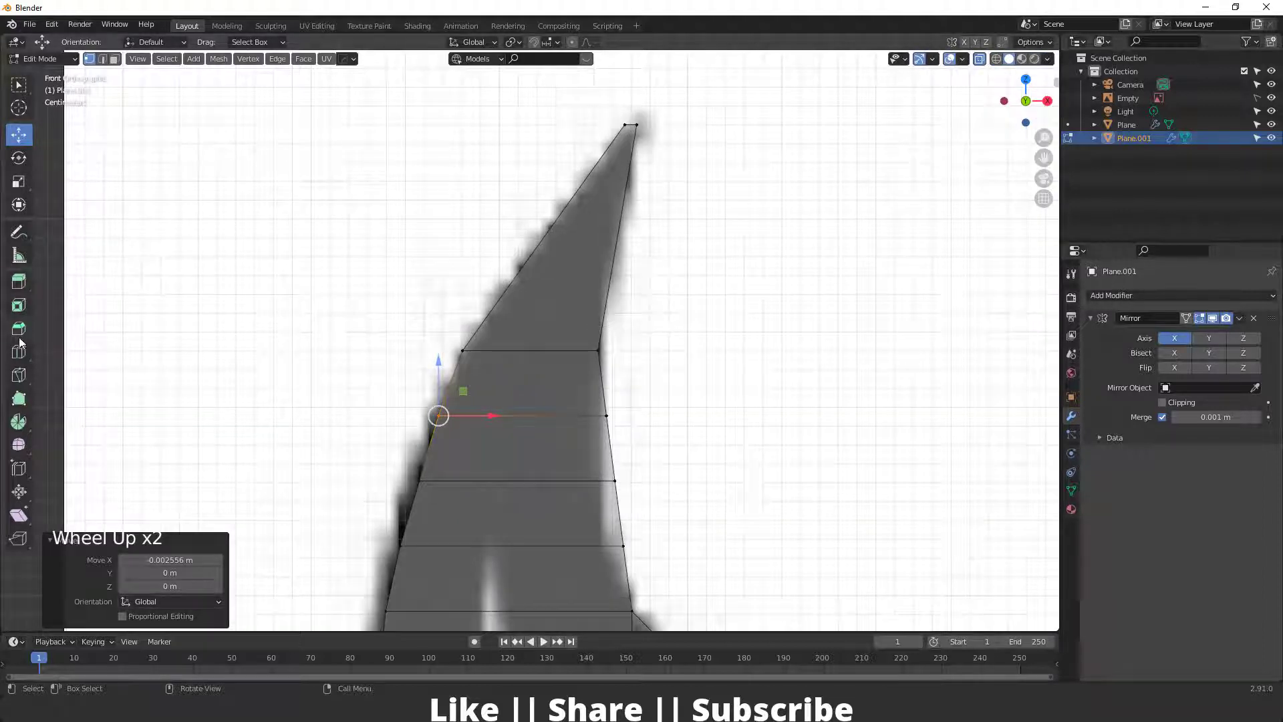
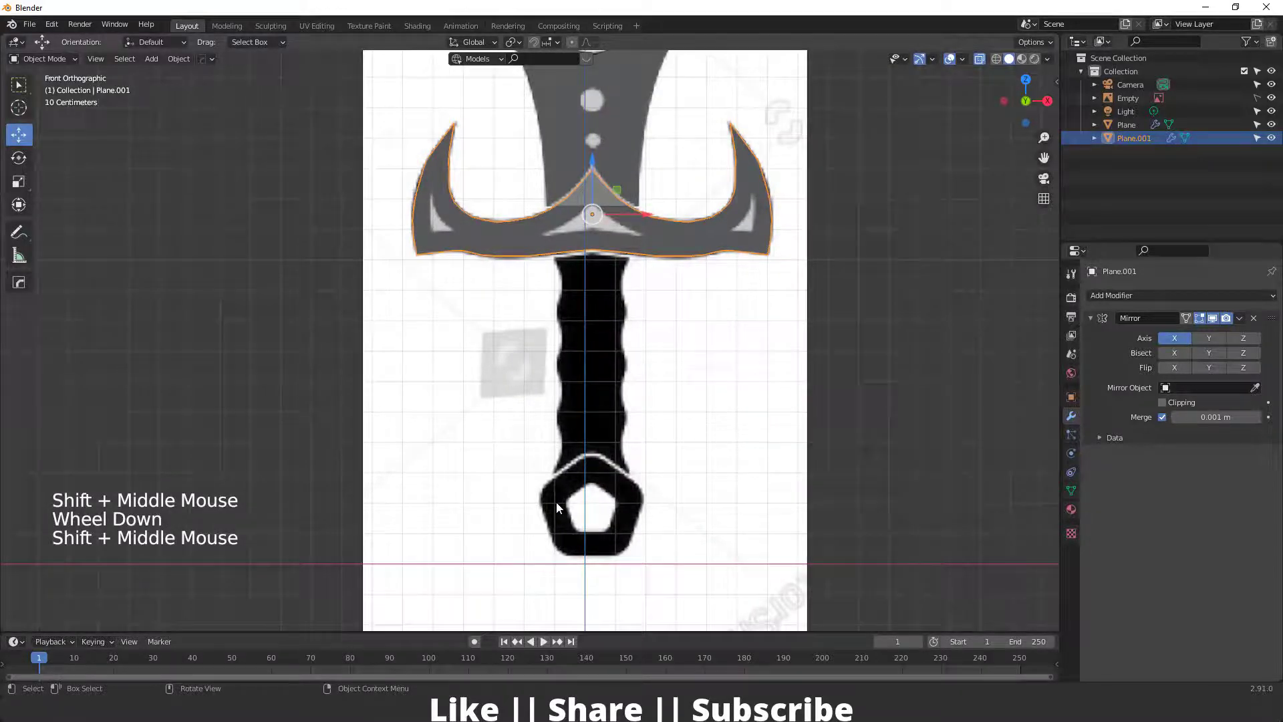
Add a cylinder mesh near the grip
scroll(up, 3)
middle_click(631, 322)
scroll(down, 3)
middle_click(565, 328)
key(shift+a)
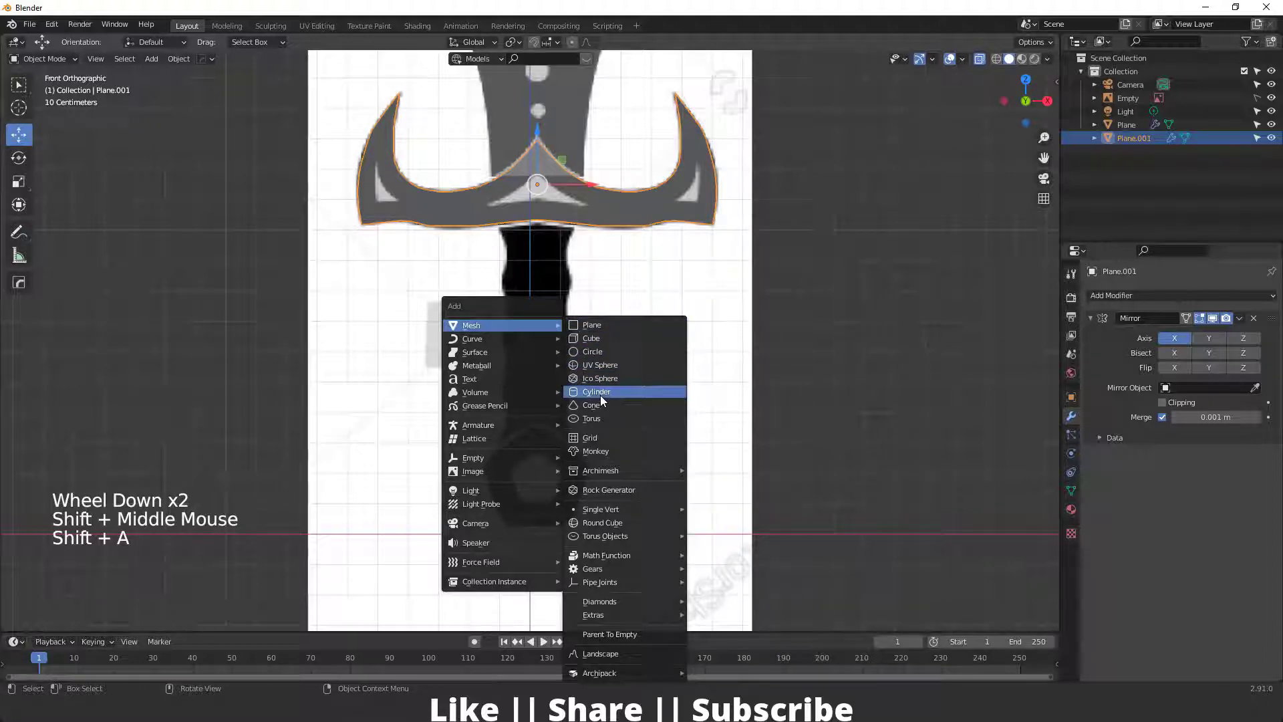
Scale the cylinder down and move it to the grip top just below the crossguard
scroll(down, 3)
middle_click(544, 282)
key(s)
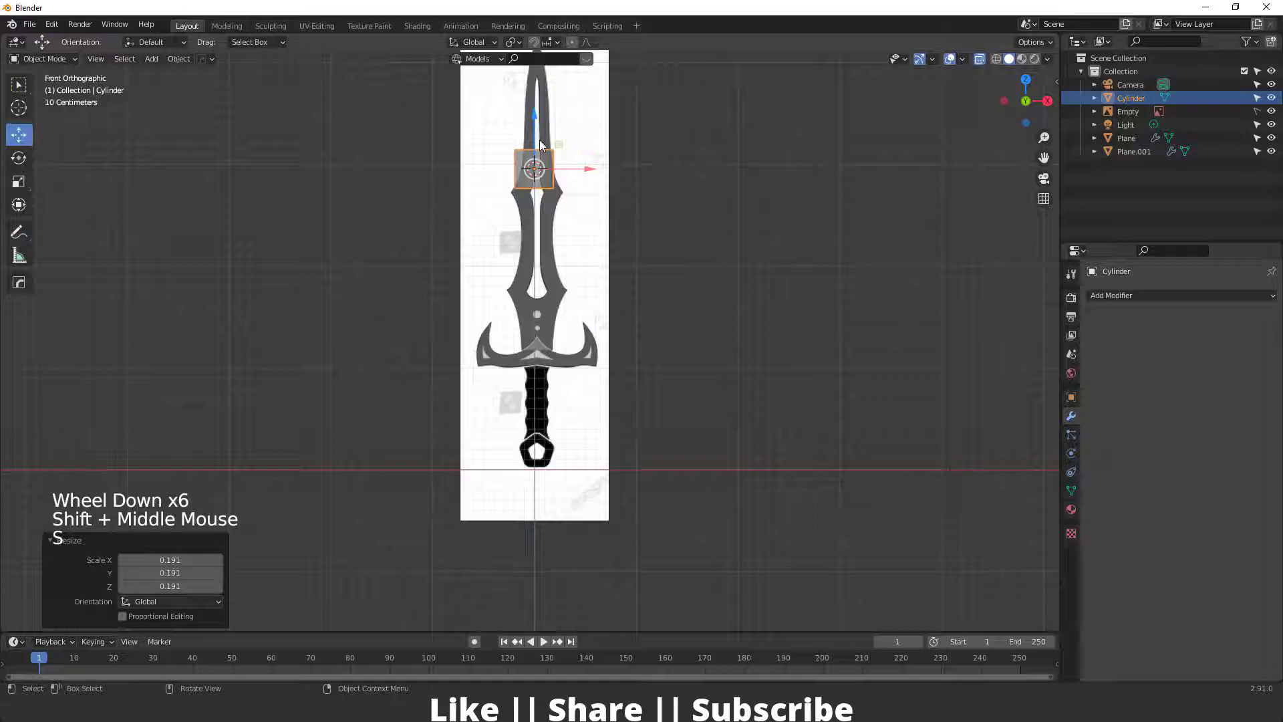
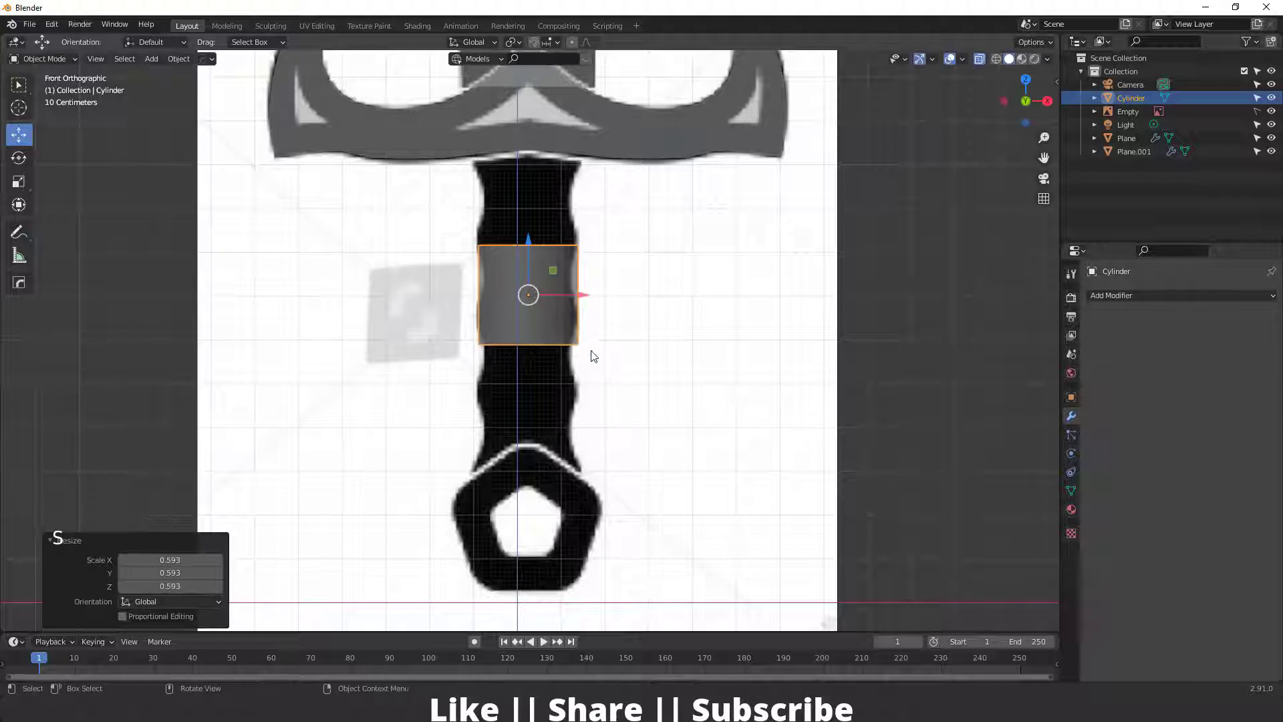
click(526, 248)
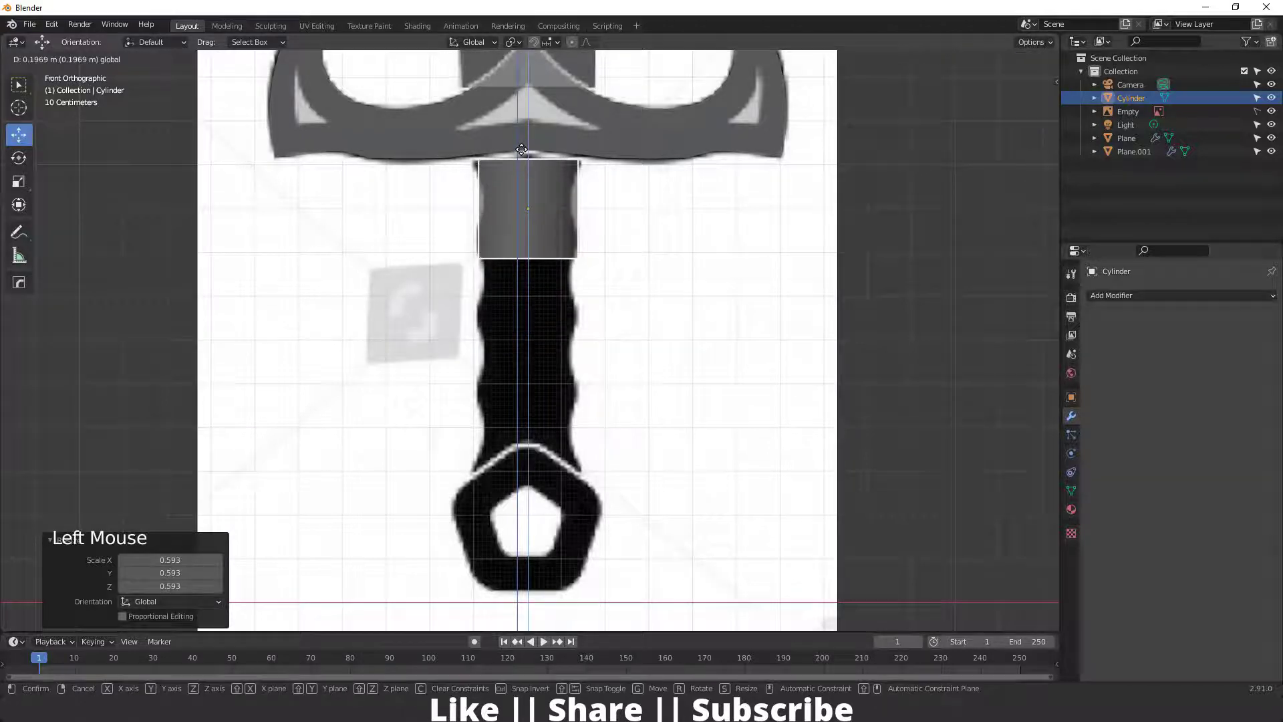
scroll(up, 3)
middle_click(538, 184)
scroll(down, 3)
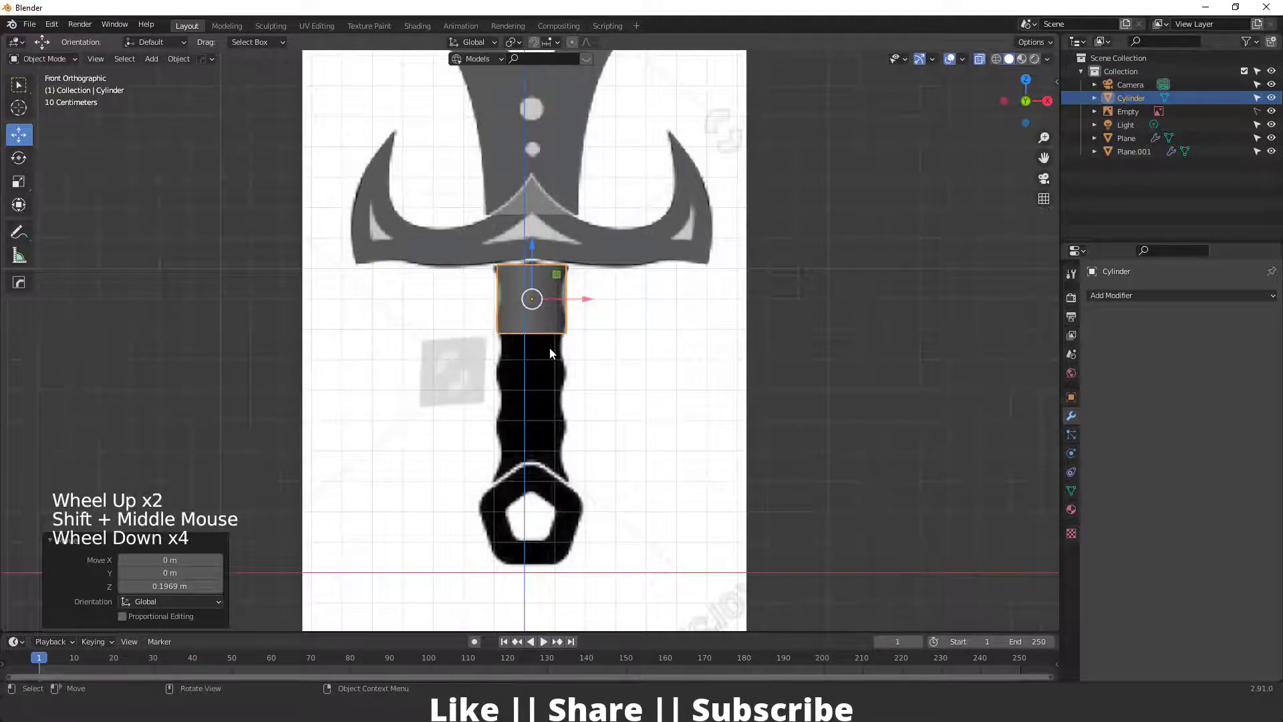
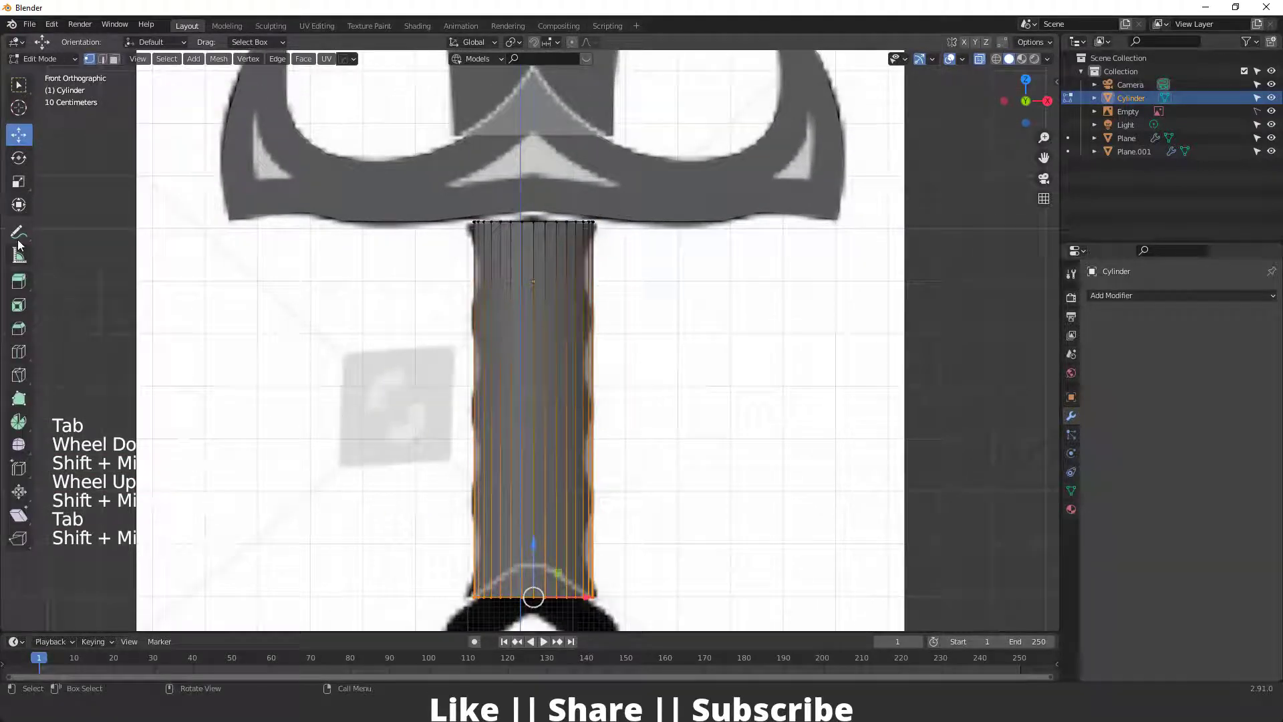
Add horizontal edge loops around the grip cylinder for the ridges
click(33, 351)
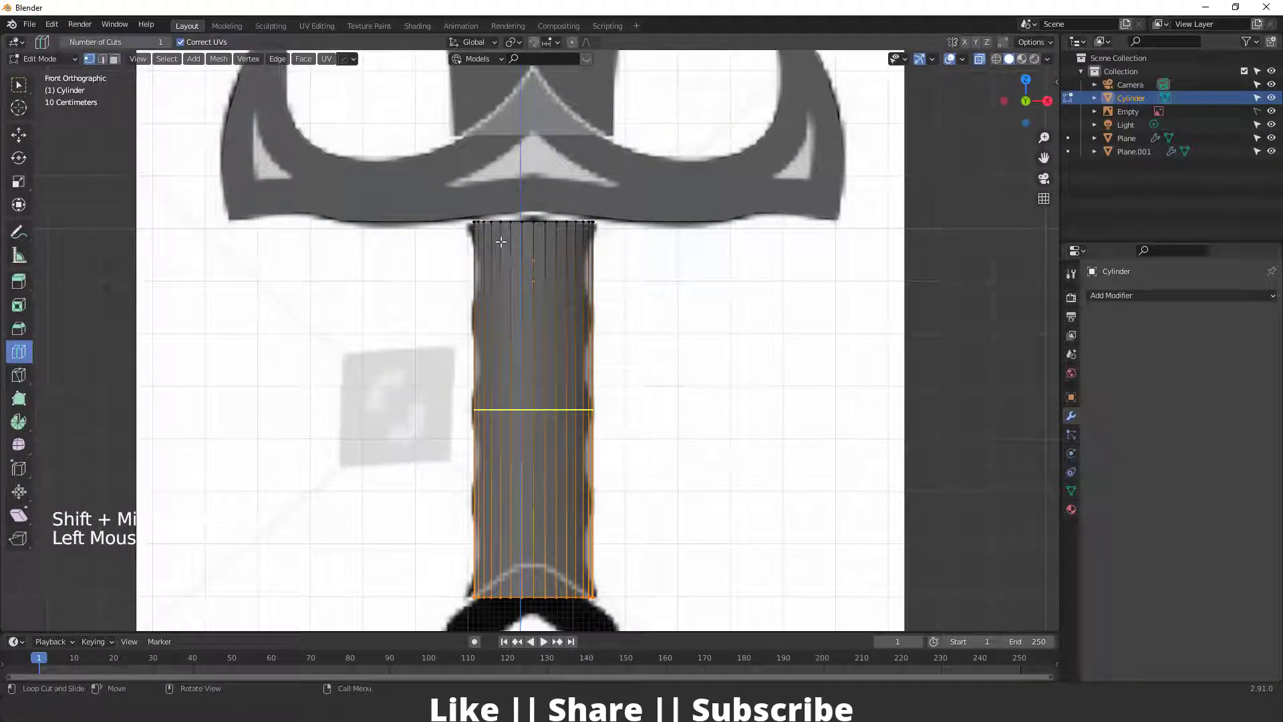
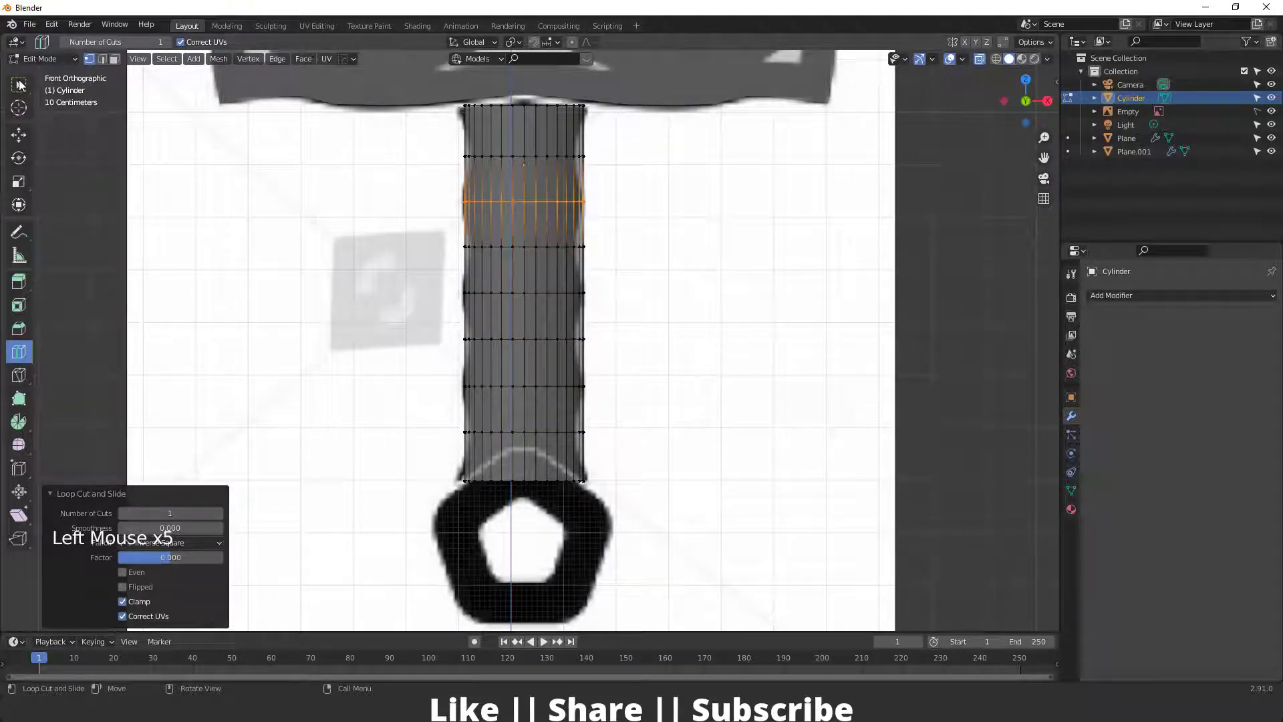
scroll(up, 3)
middle_click(525, 224)
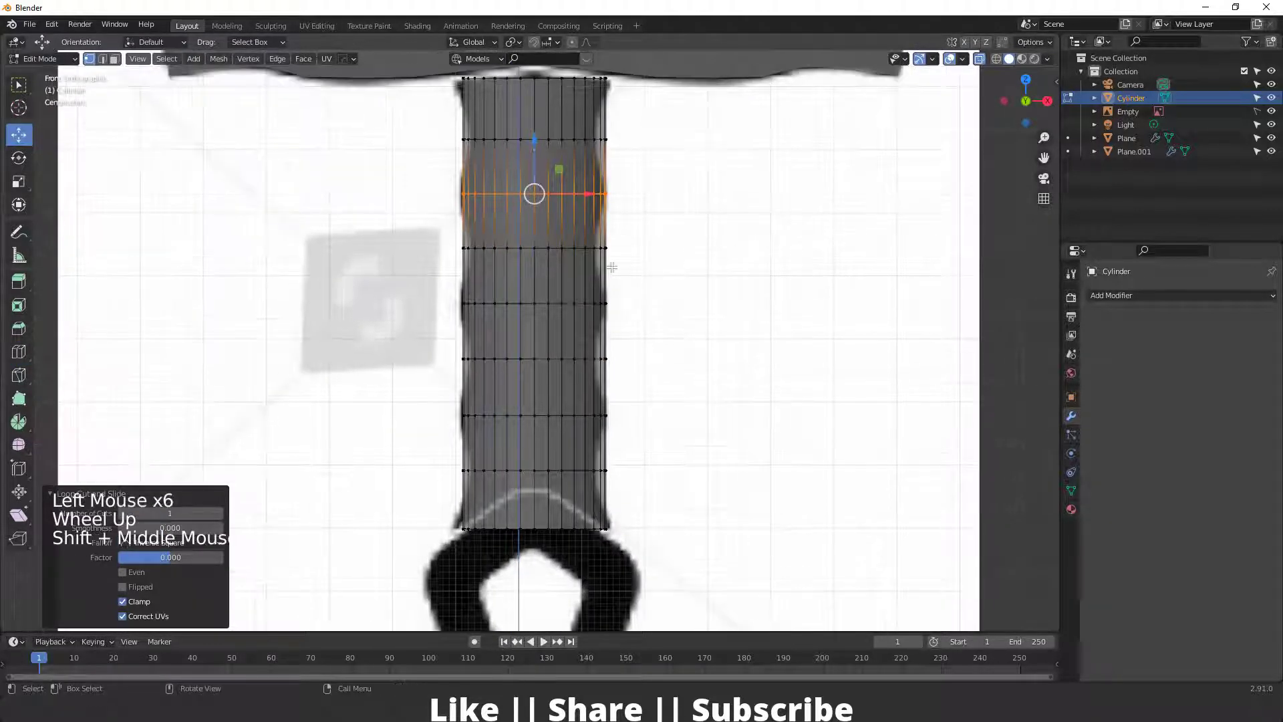
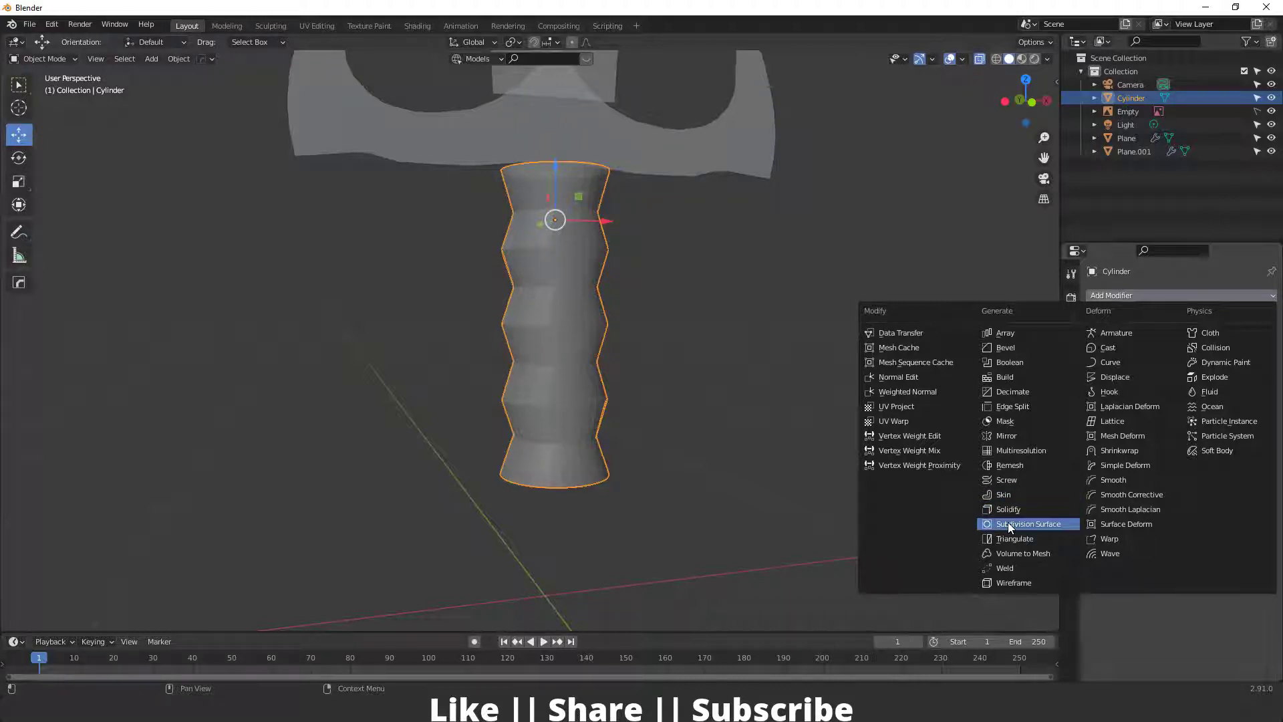
Inset and shrink the grip's bottom and top caps to taper both ends
middle_click(562, 399)
scroll(up, 3)
middle_click(557, 457)
middle_click(574, 404)
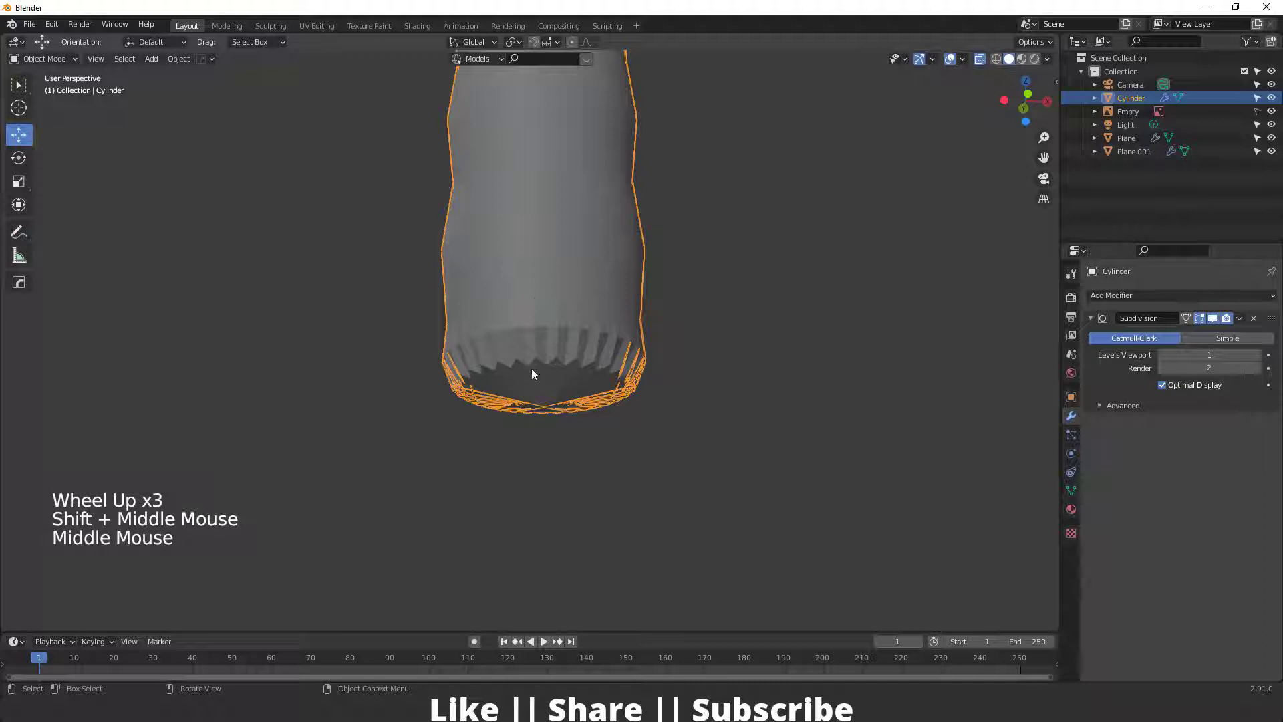
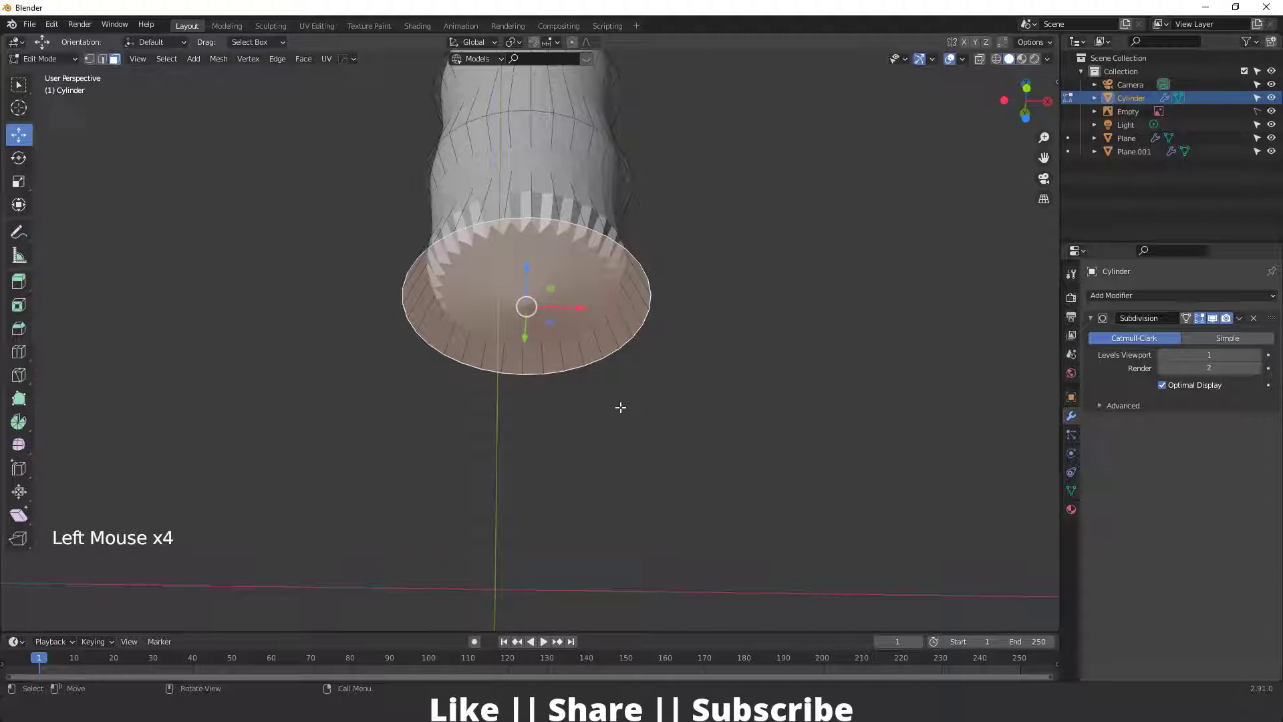
key(e)
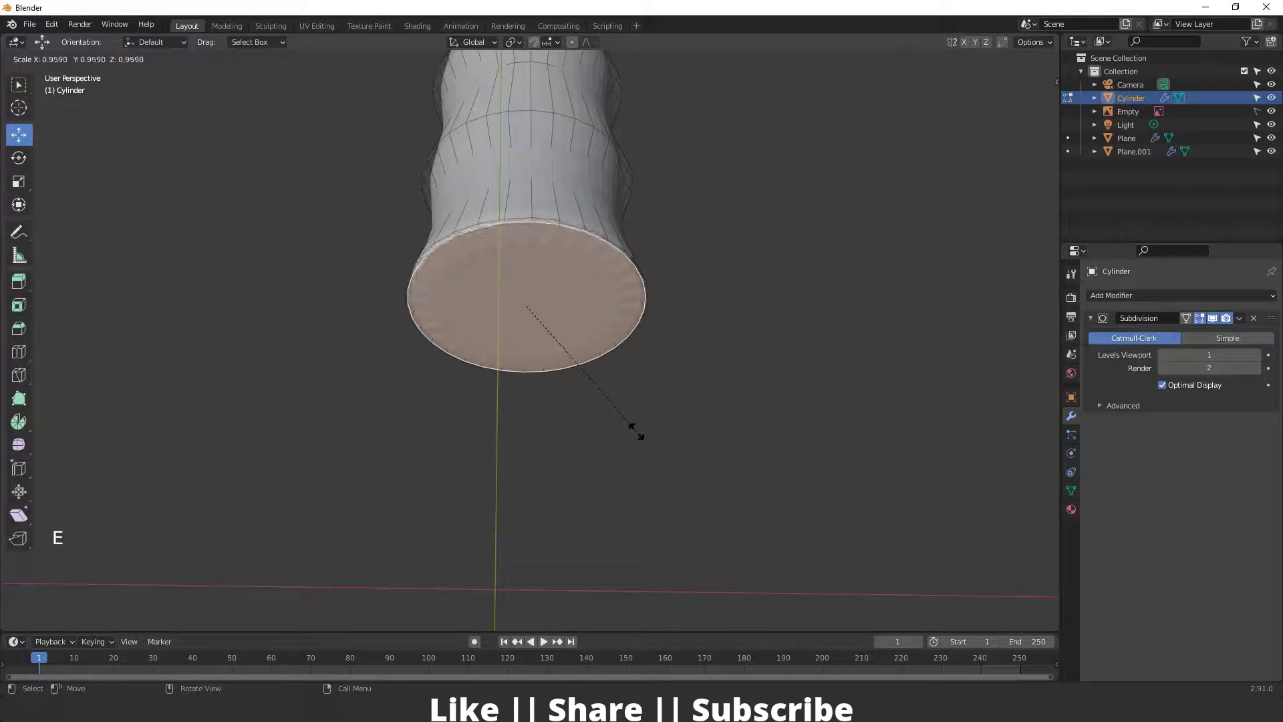
key(e)
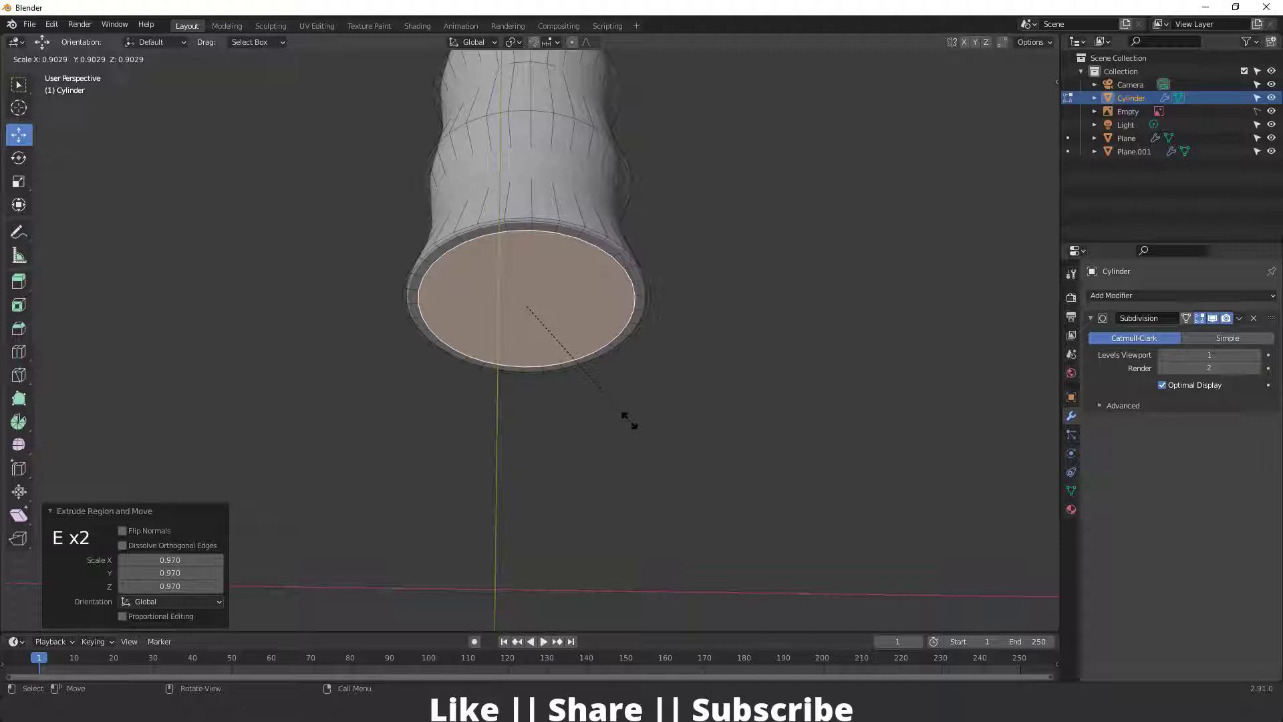
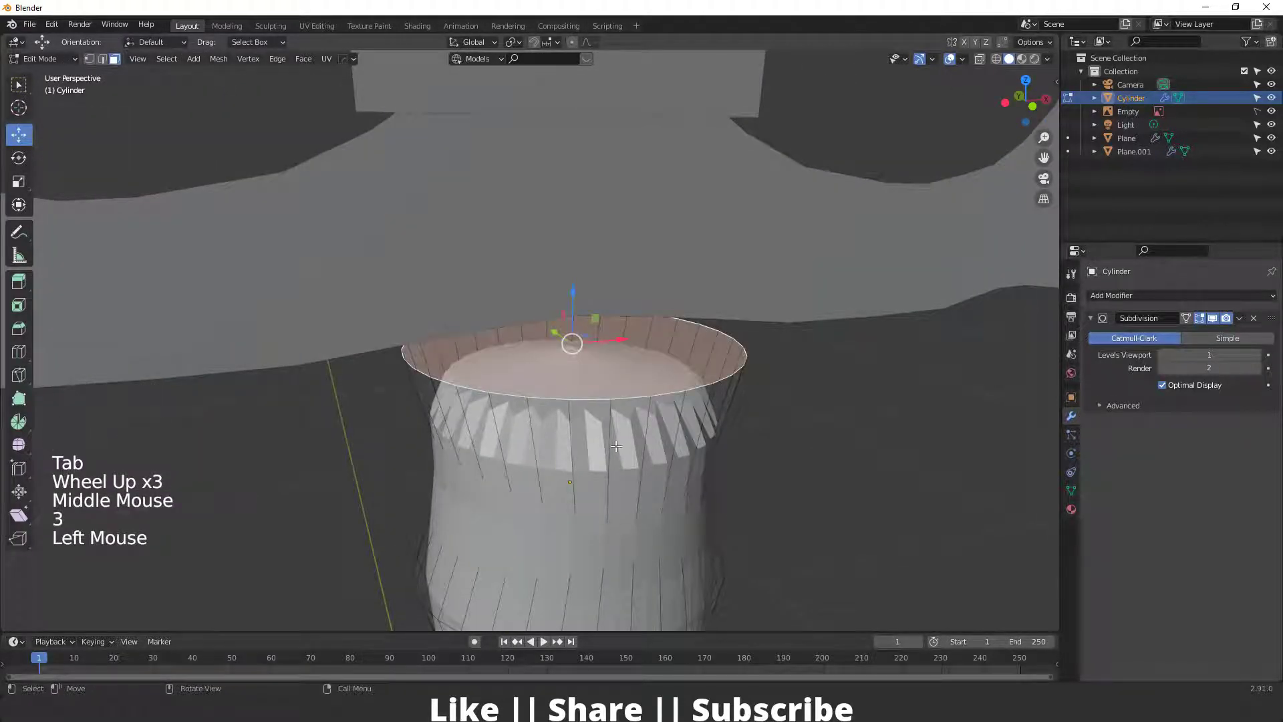
key(e)
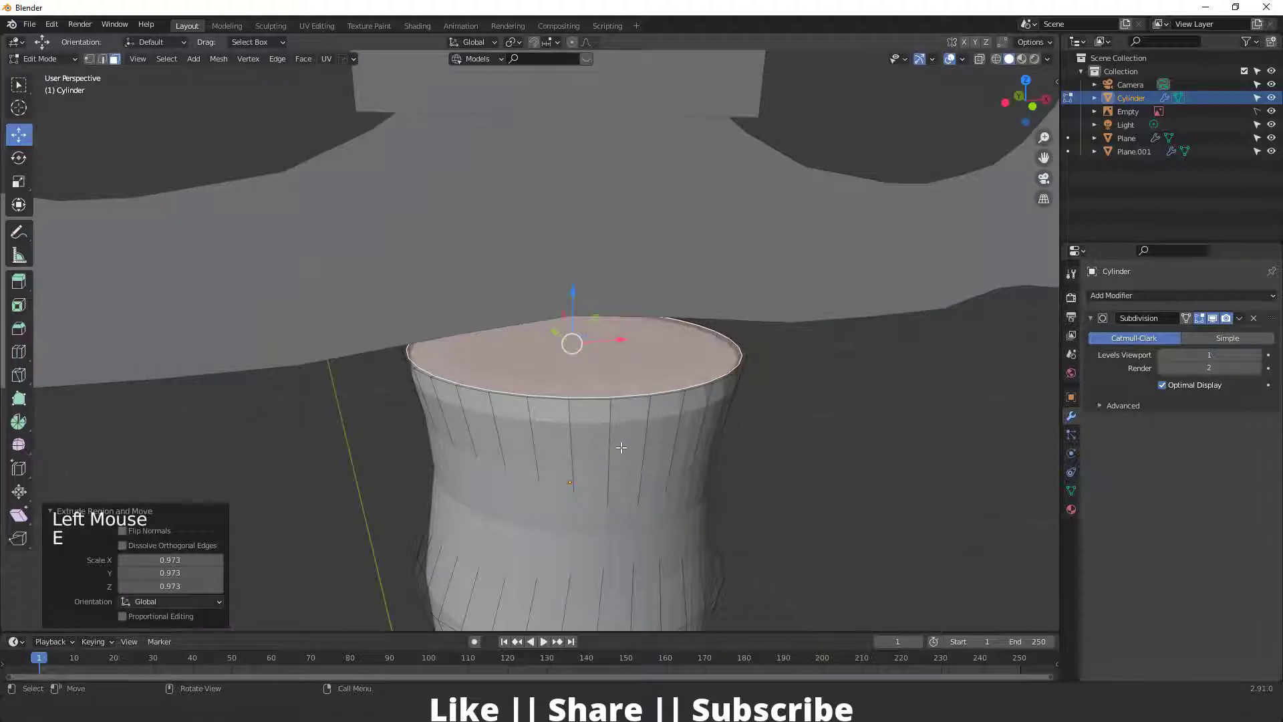
key(e)
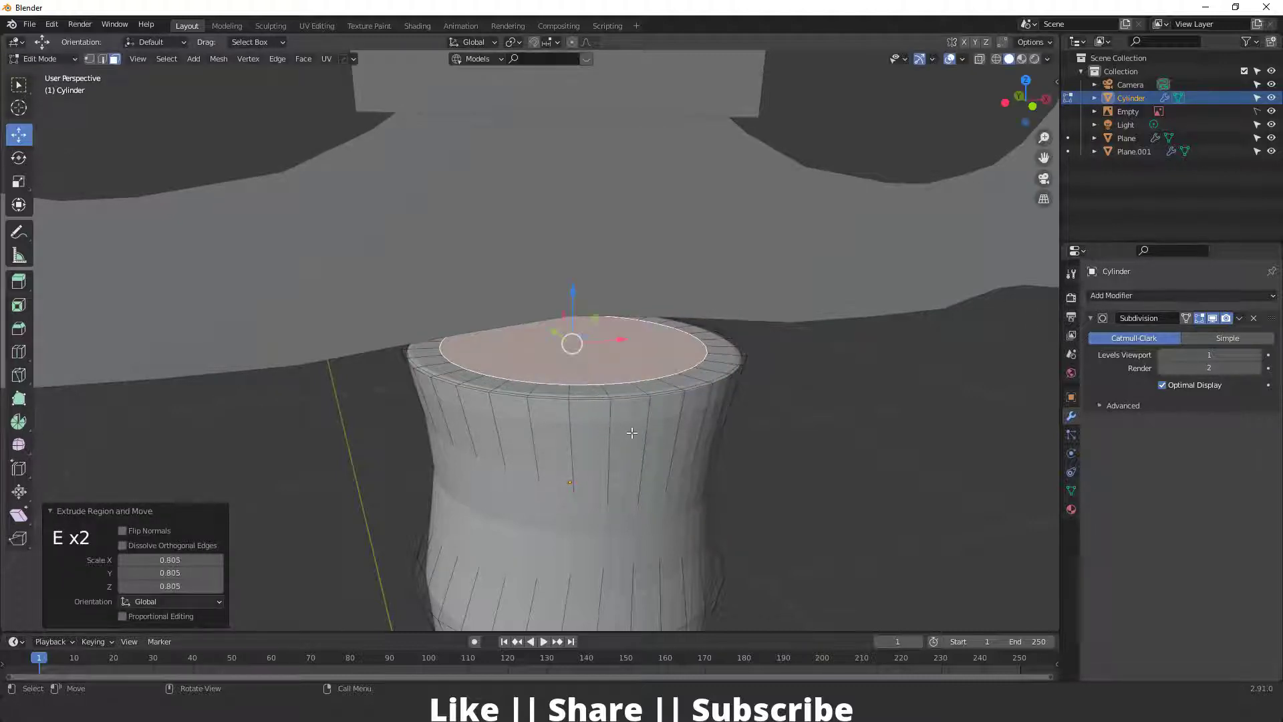
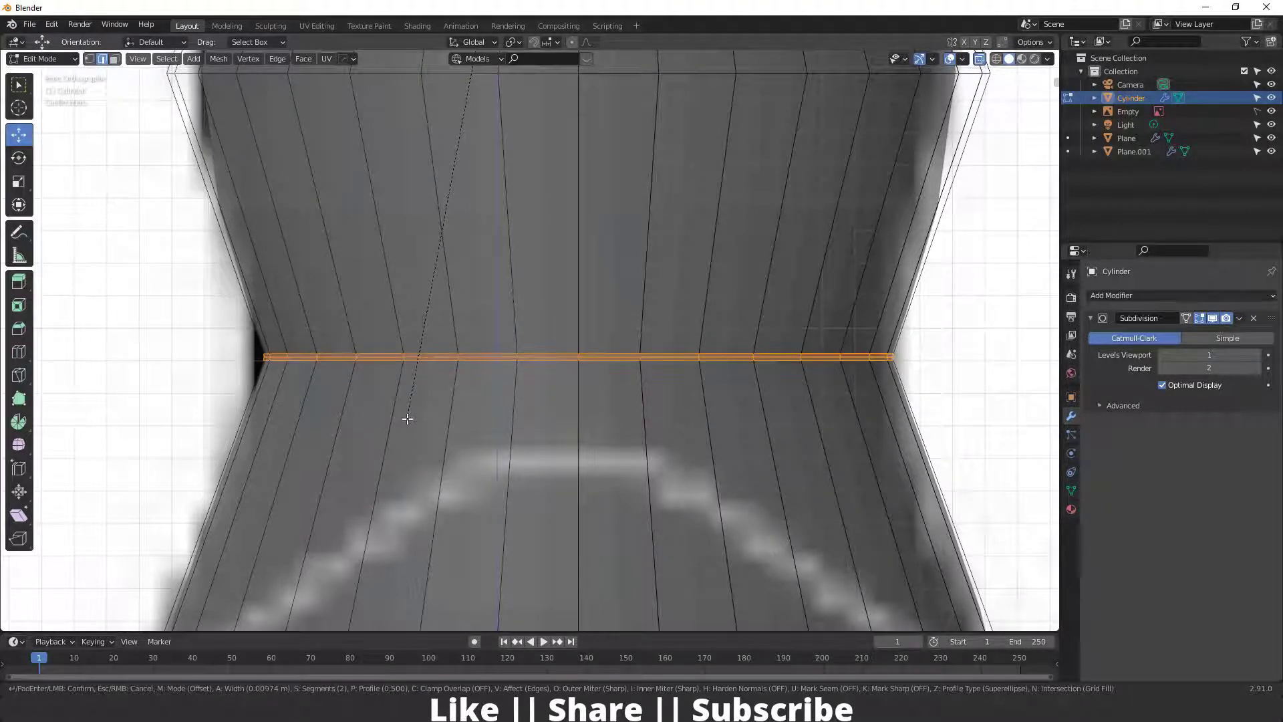
Leave Edit Mode on the finished wavy grip and inspect it from around the crossguard
scroll(down, 3)
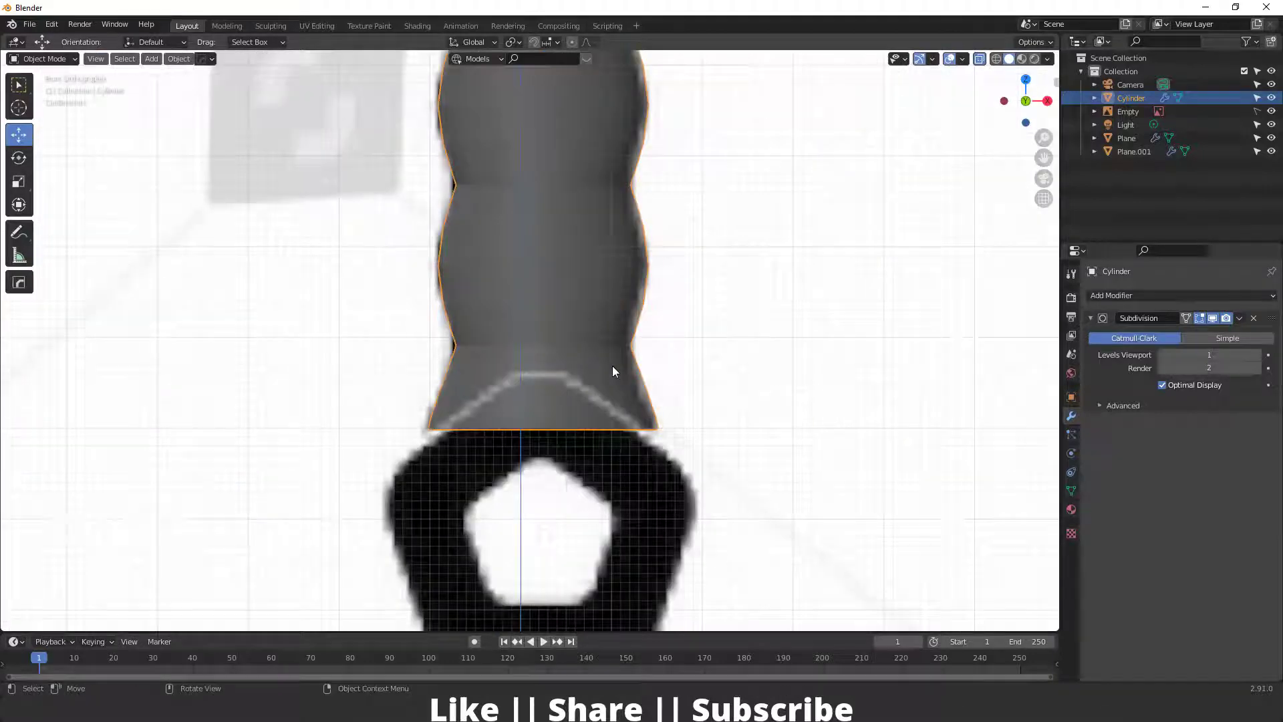
key(Tab)
middle_click(612, 407)
scroll(down, 3)
middle_click(655, 382)
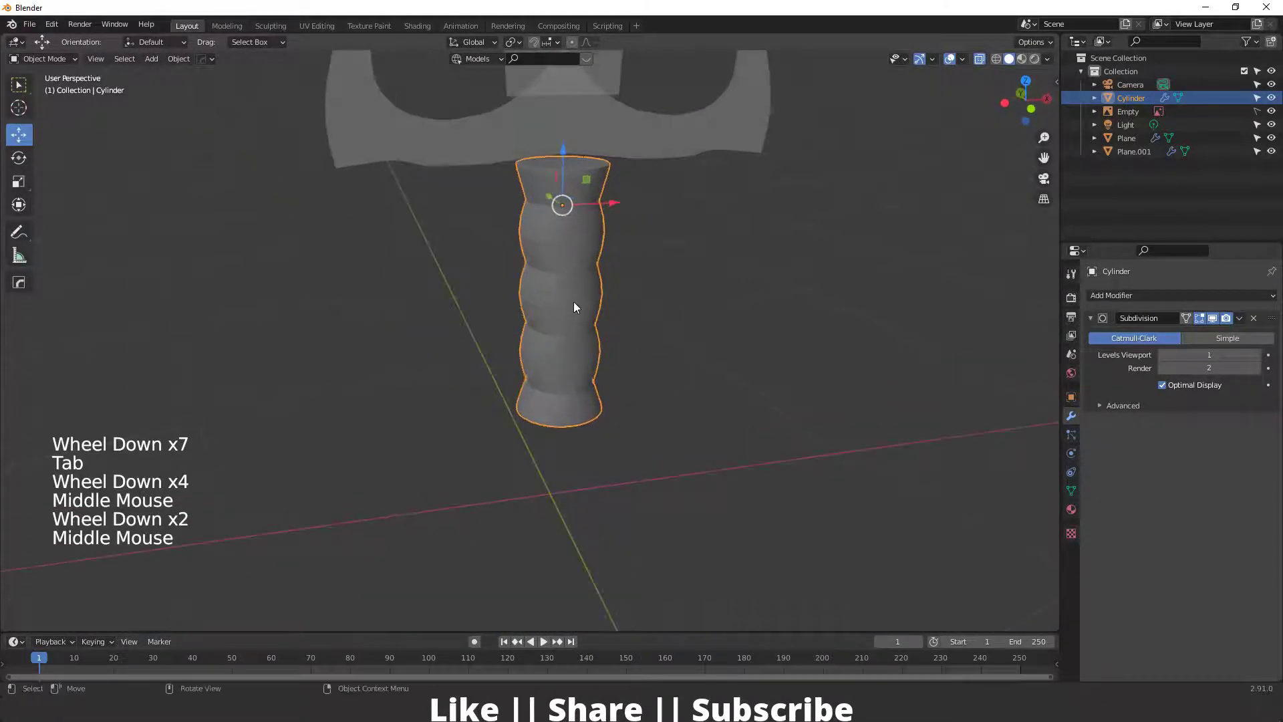
right_click(577, 310)
scroll(down, 3)
middle_click(609, 322)
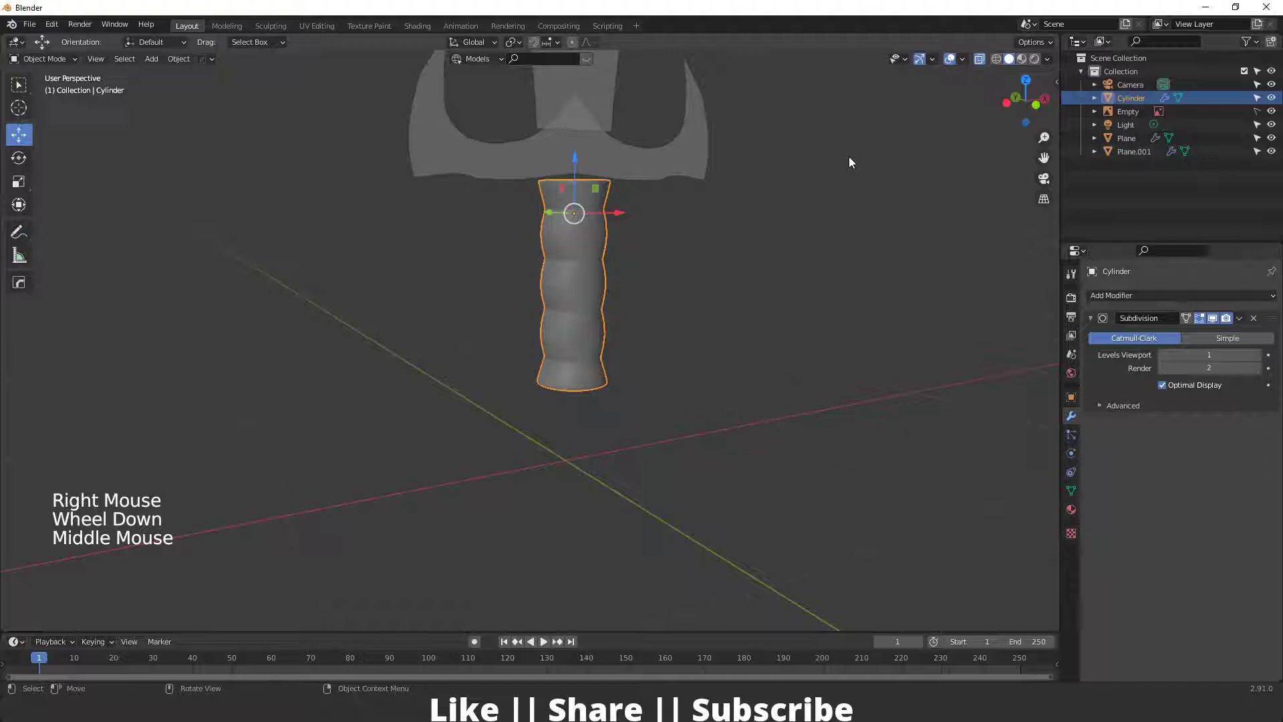
click(985, 58)
scroll(down, 3)
middle_click(682, 376)
scroll(up, 3)
middle_click(540, 393)
middle_click(543, 318)
middle_click(541, 255)
middle_click(568, 277)
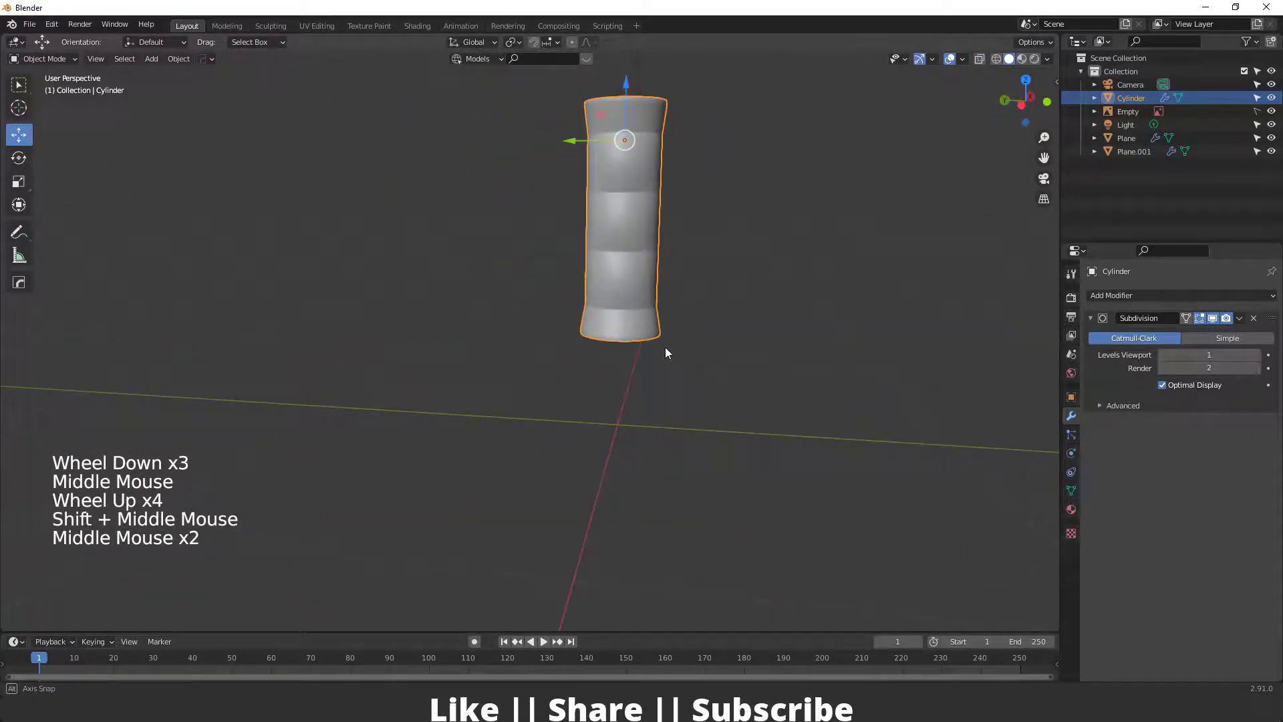
Snap to front view centred on the pommel reference and add a new mesh circle (Shift+A)
key(`)
scroll(down, 3)
middle_click(517, 286)
scroll(up, 3)
middle_click(552, 424)
scroll(down, 3)
scroll(up, 3)
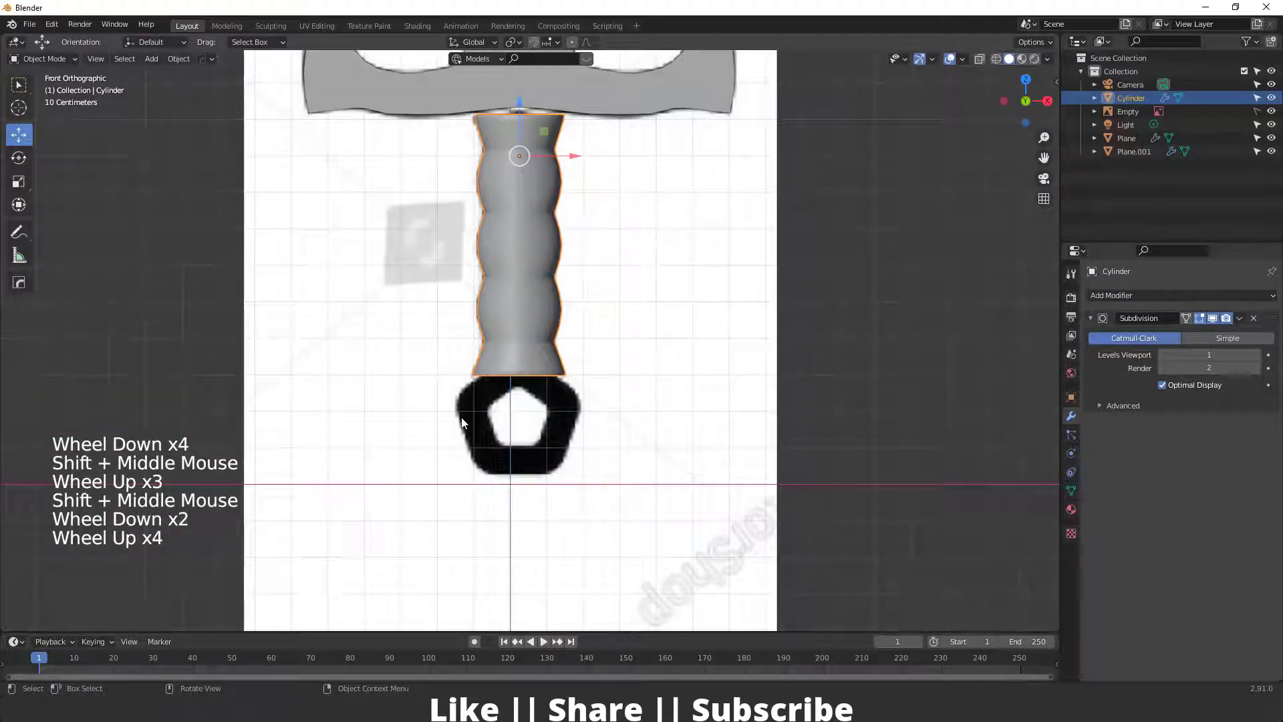
middle_click(553, 453)
key(shift+a)
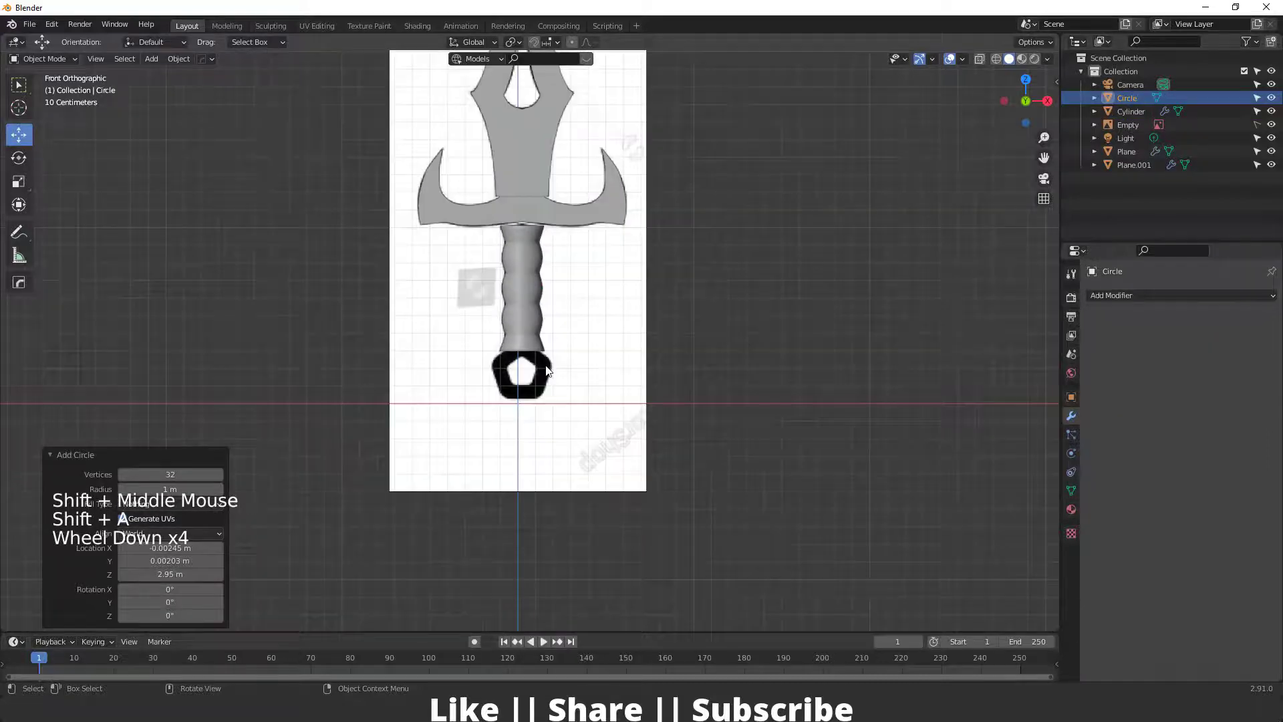
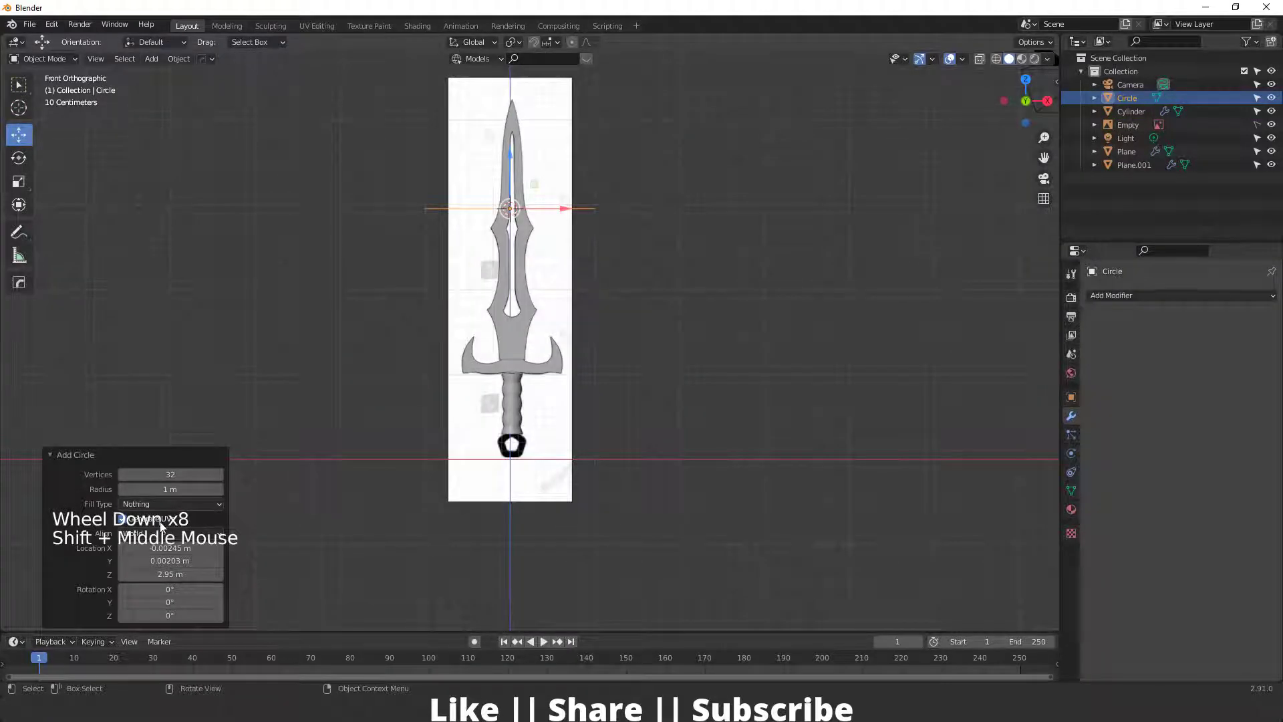
Turn the circle into a thick pentagonal pommel ring with a scaled-in hole, then return to Object Mode
click(165, 541)
scroll(up, 3)
middle_click(569, 308)
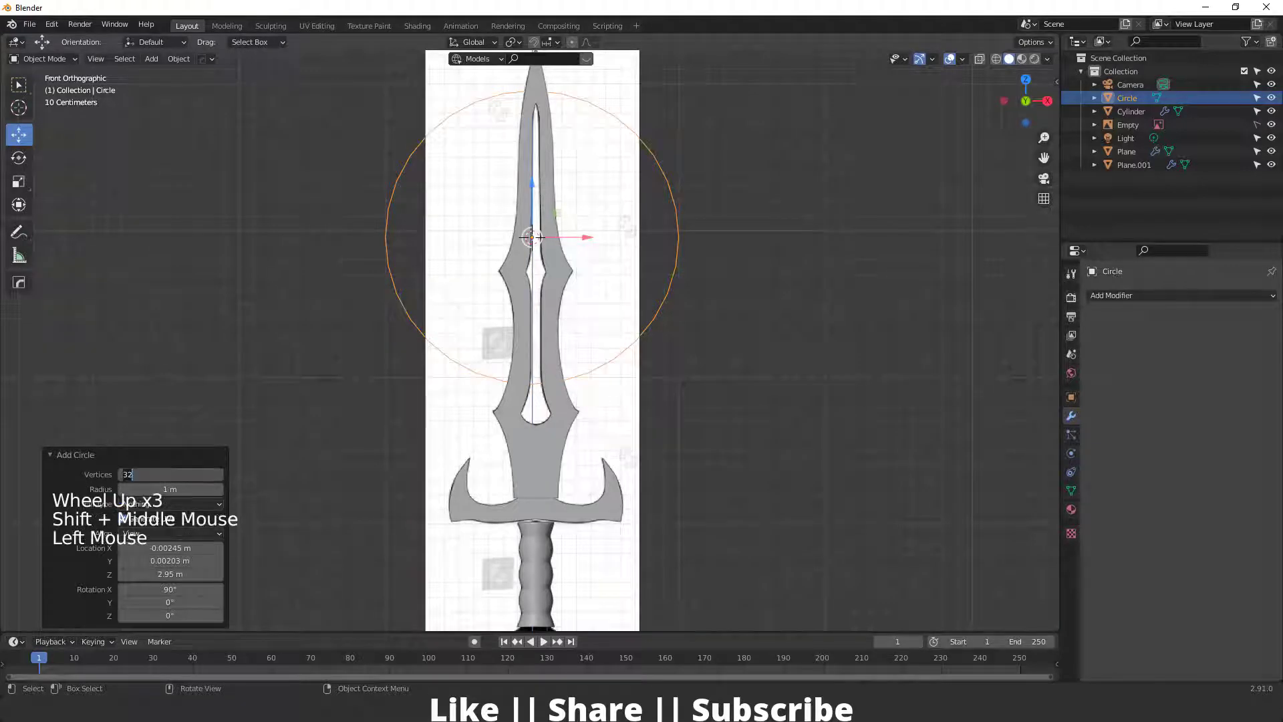
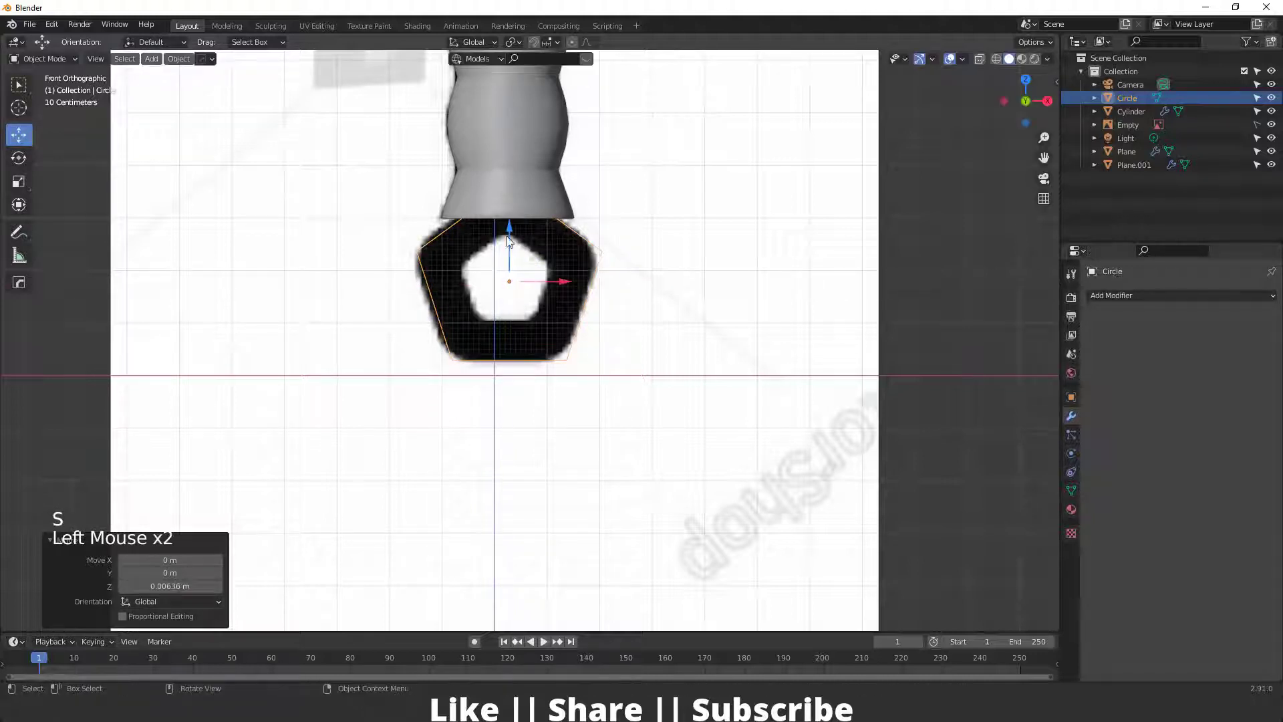
key(Tab)
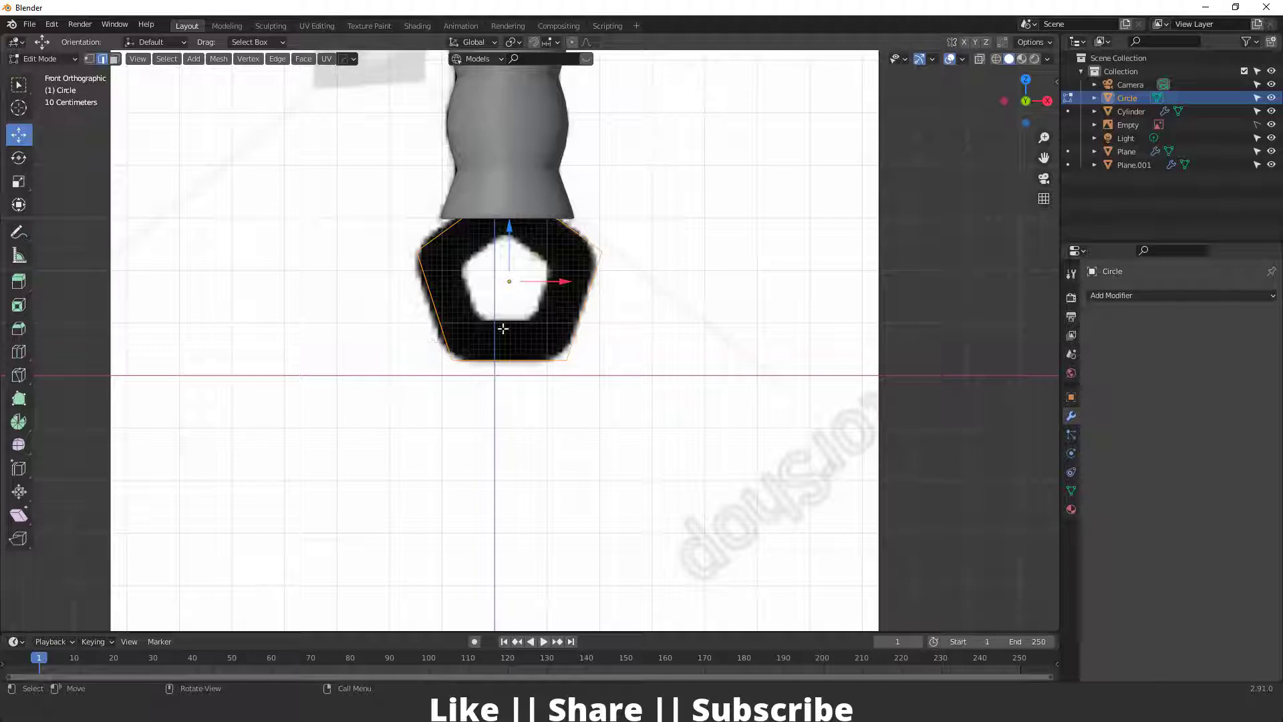
key(2)
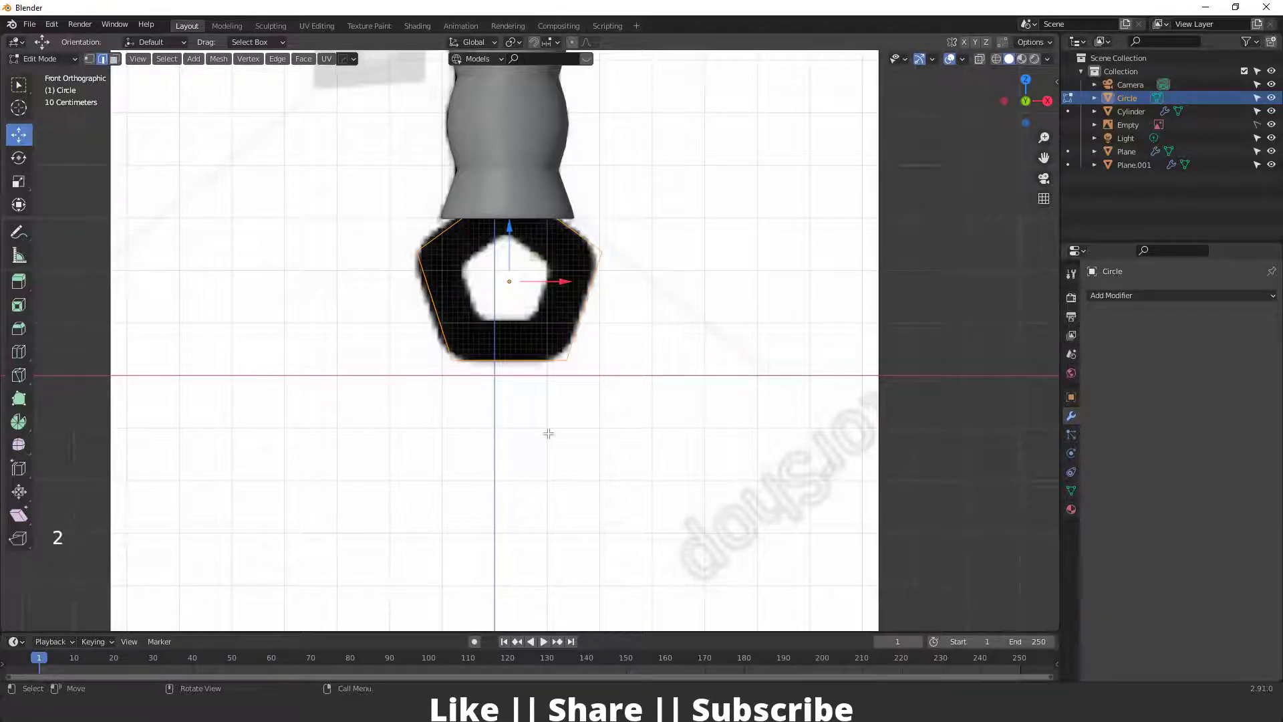
key(e)
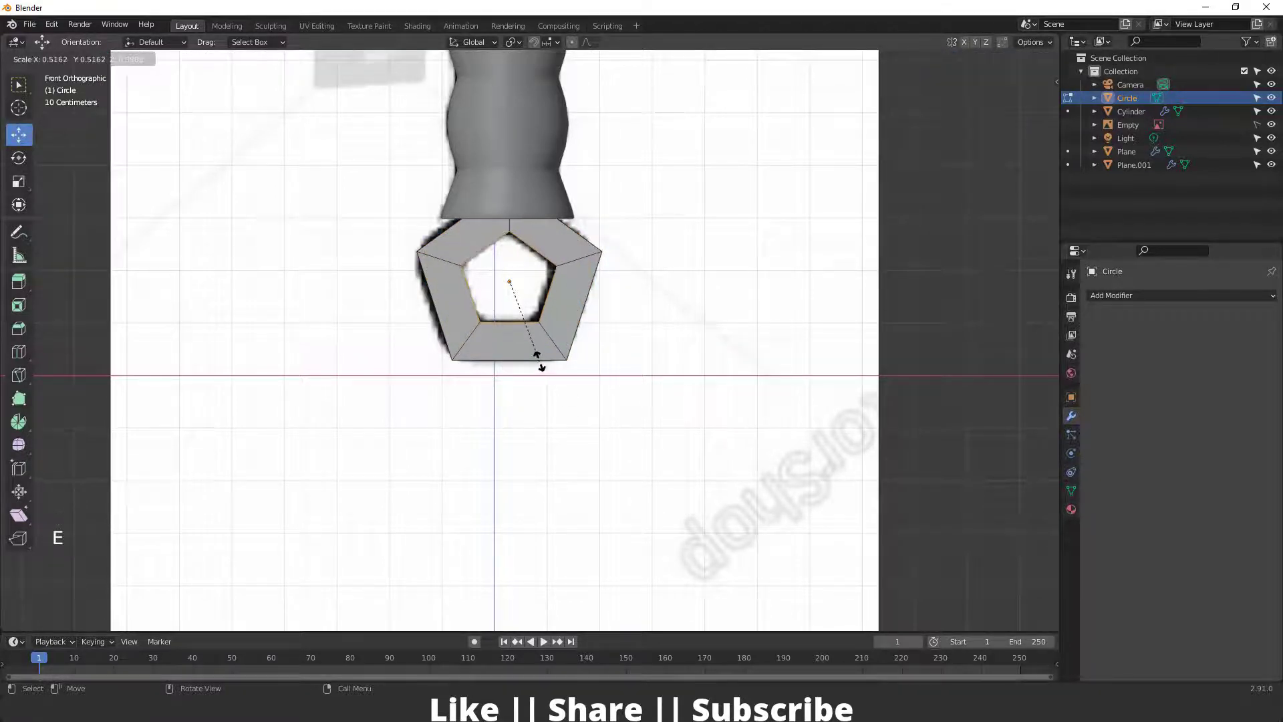
scroll(down, 3)
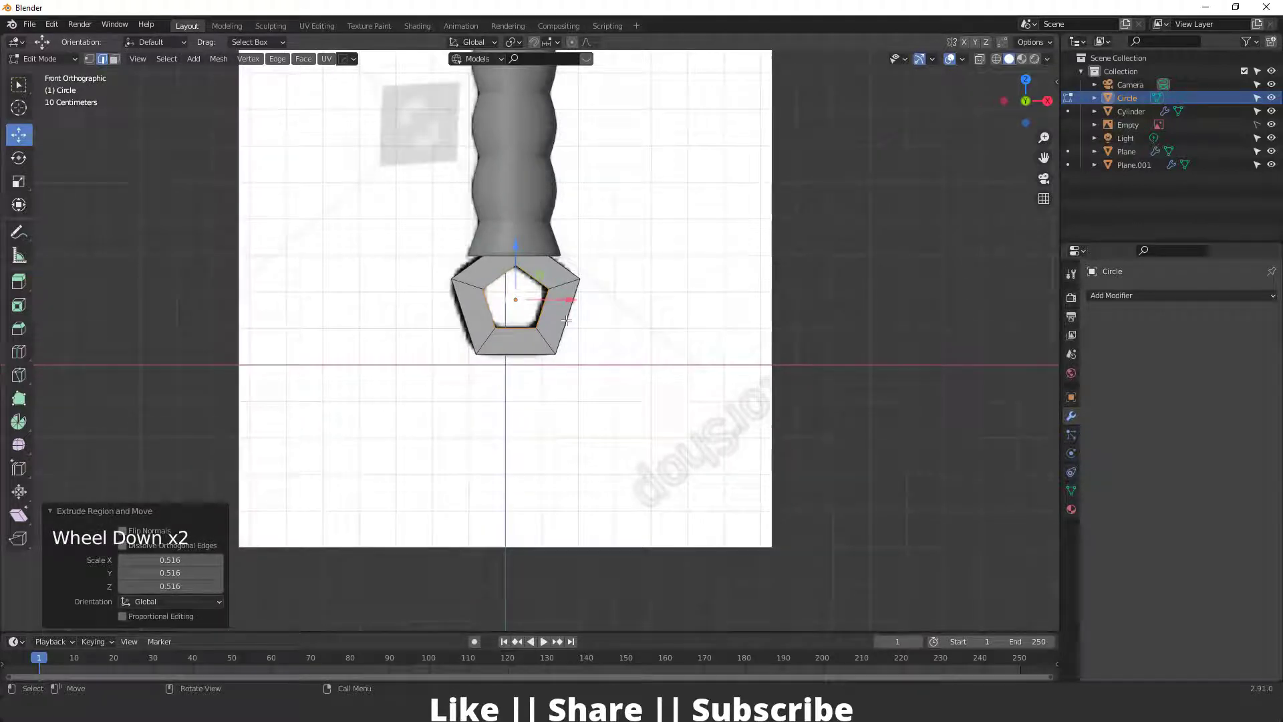
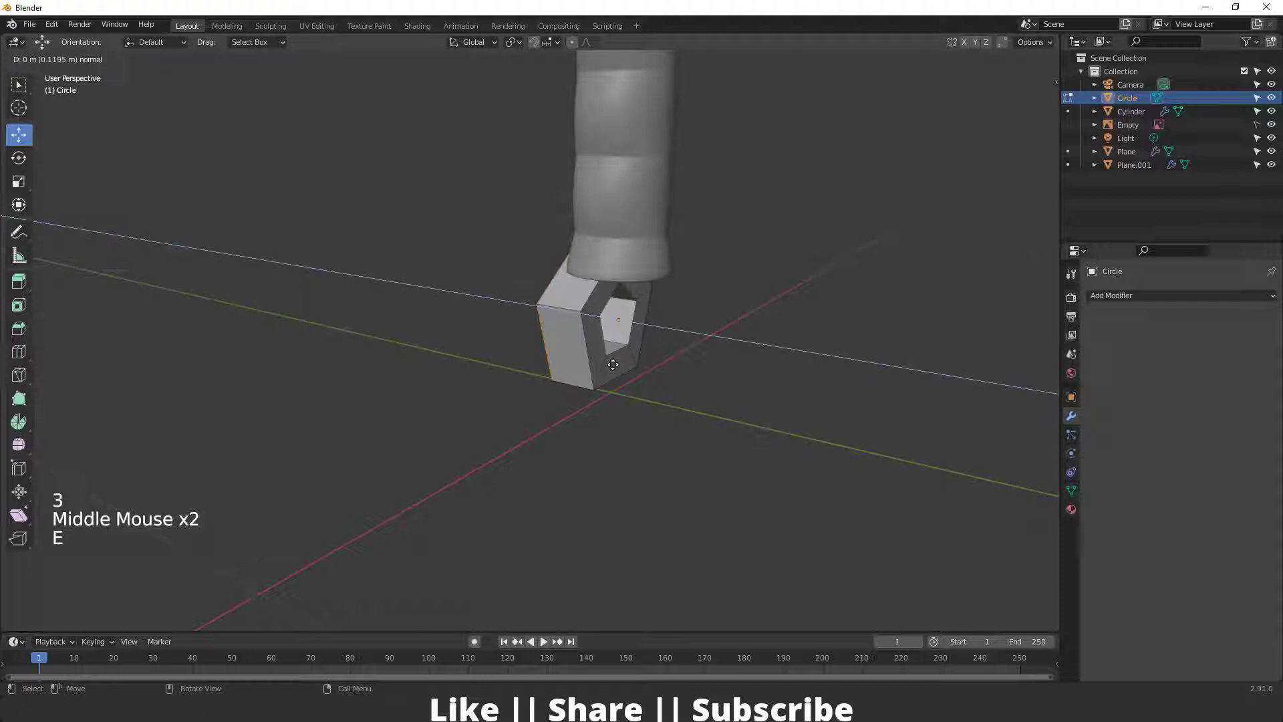
key(Tab)
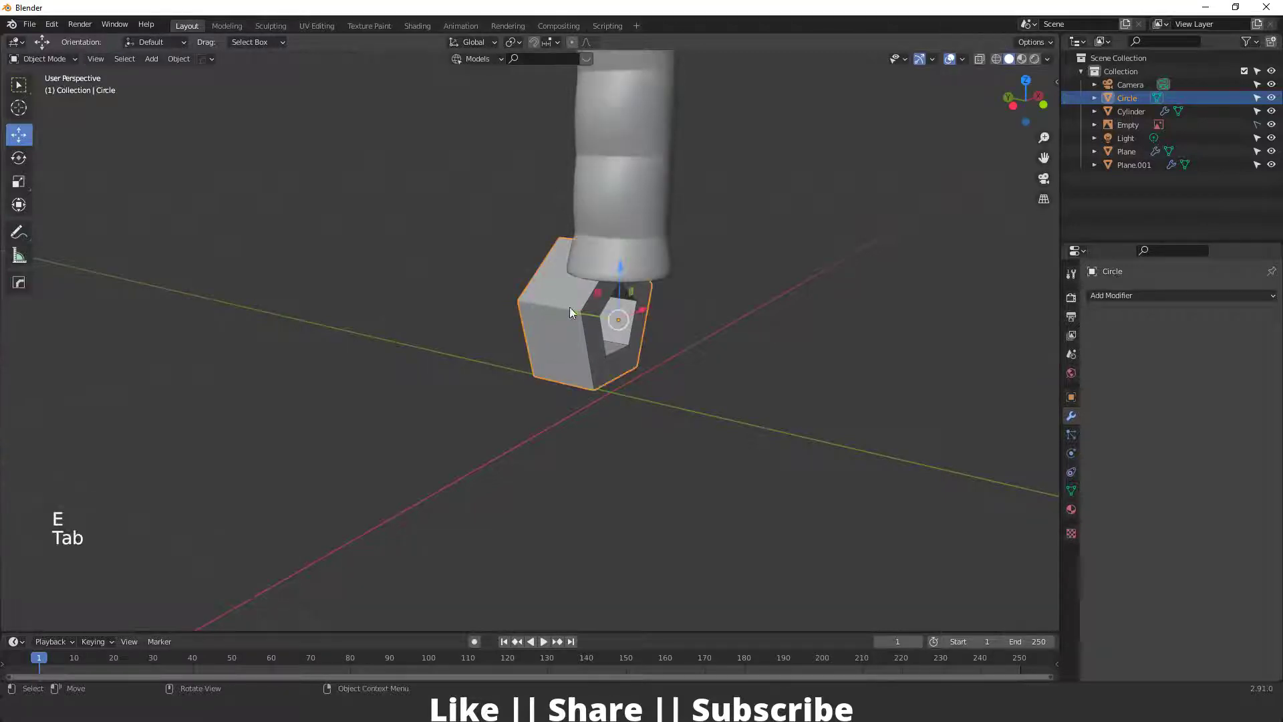
Select the crossguard and look the completed sword shape over, undoing a stray edit
click(590, 313)
scroll(down, 3)
scroll(up, 3)
middle_click(593, 394)
scroll(down, 3)
middle_click(565, 268)
middle_click(571, 322)
middle_click(586, 262)
scroll(up, 3)
key(ctrl+z)
key(Tab)
middle_click(600, 394)
scroll(down, 3)
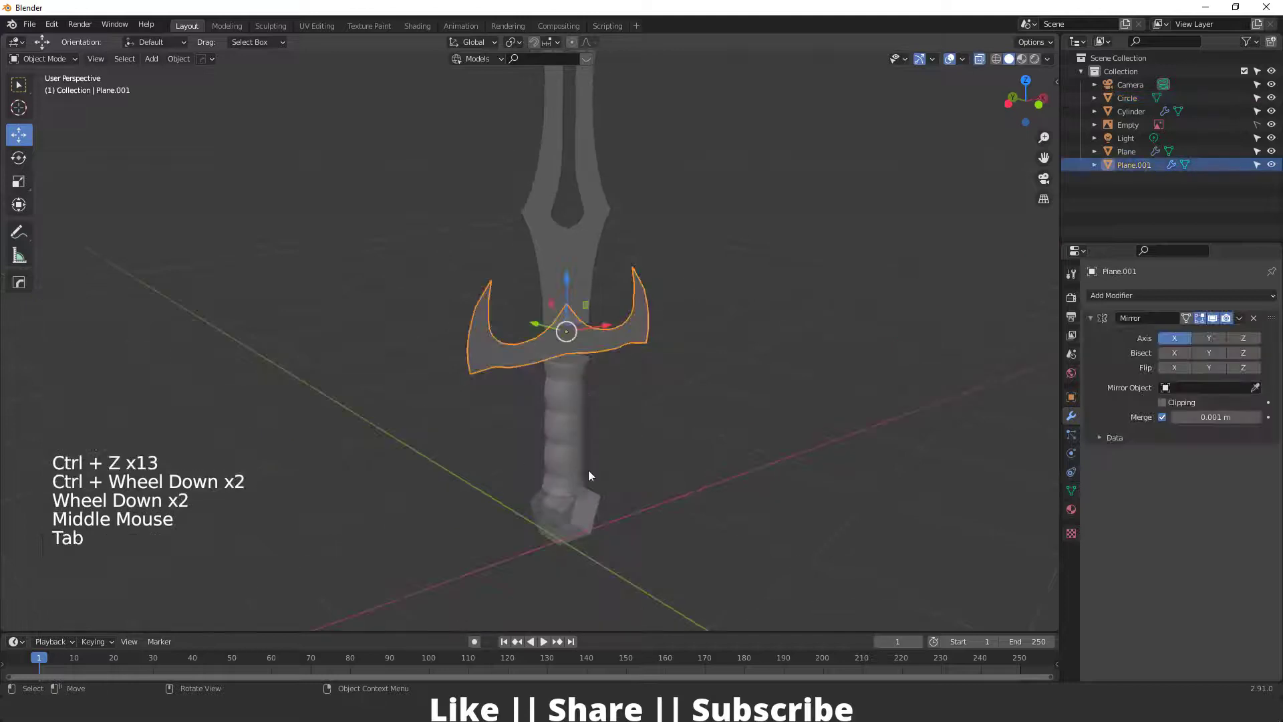
Face the crossguard from the front and extrude it into a thick solid piece
middle_click(620, 419)
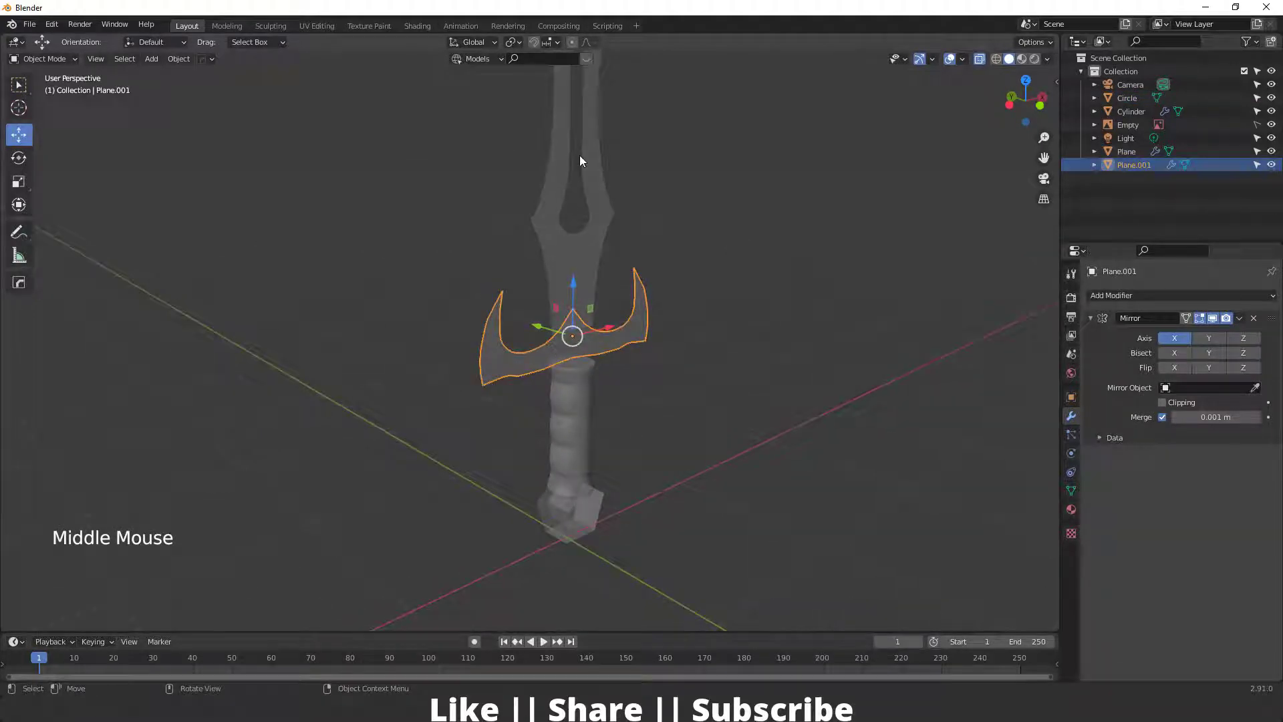
scroll(up, 3)
key(`)
scroll(up, 3)
scroll(up, 3)
middle_click(489, 367)
scroll(up, 3)
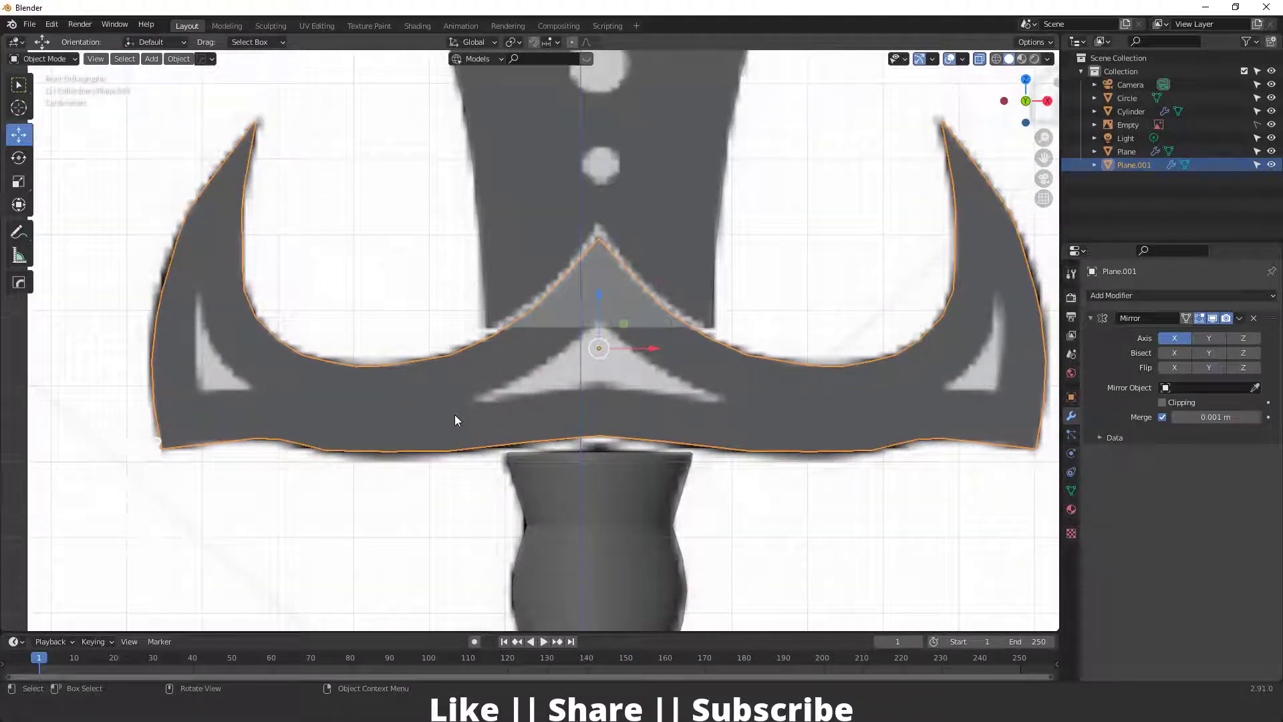
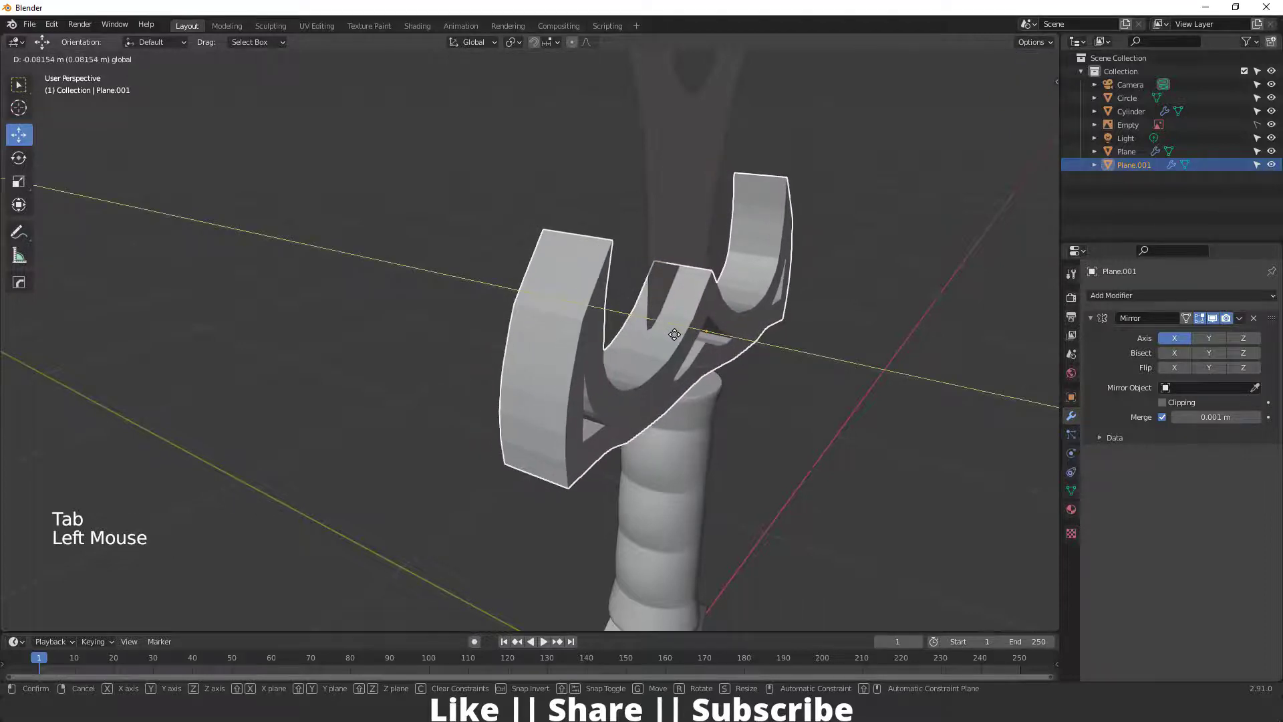
click(679, 223)
Check the crossguard's new thickness from several angles, leave Edit Mode and turn to the blade
scroll(down, 3)
scroll(down, 3)
middle_click(634, 324)
scroll(down, 3)
scroll(down, 3)
middle_click(602, 397)
key(Tab)
key(a)
middle_click(611, 393)
scroll(down, 3)
scroll(up, 3)
Extrude the blade to give it thickness and view the whole sword from the front
key(e)
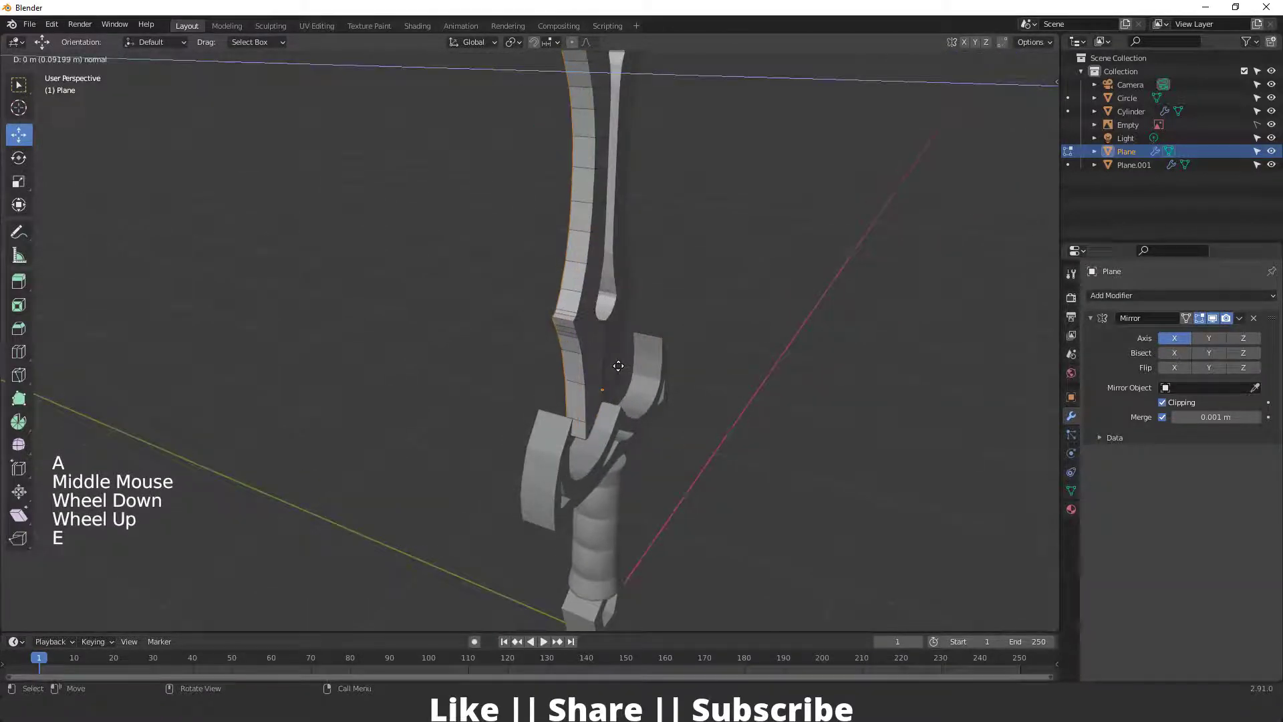
key(Tab)
click(569, 390)
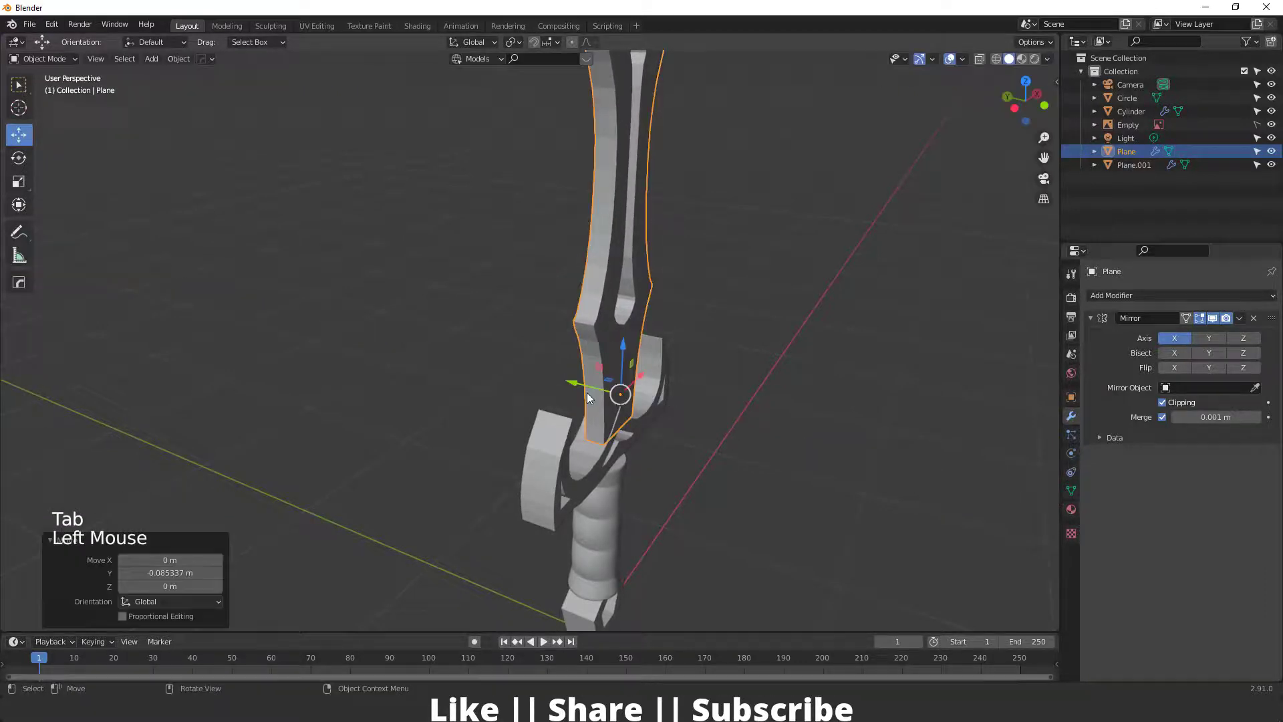
scroll(down, 3)
middle_click(567, 417)
middle_click(556, 400)
scroll(up, 3)
key(`)
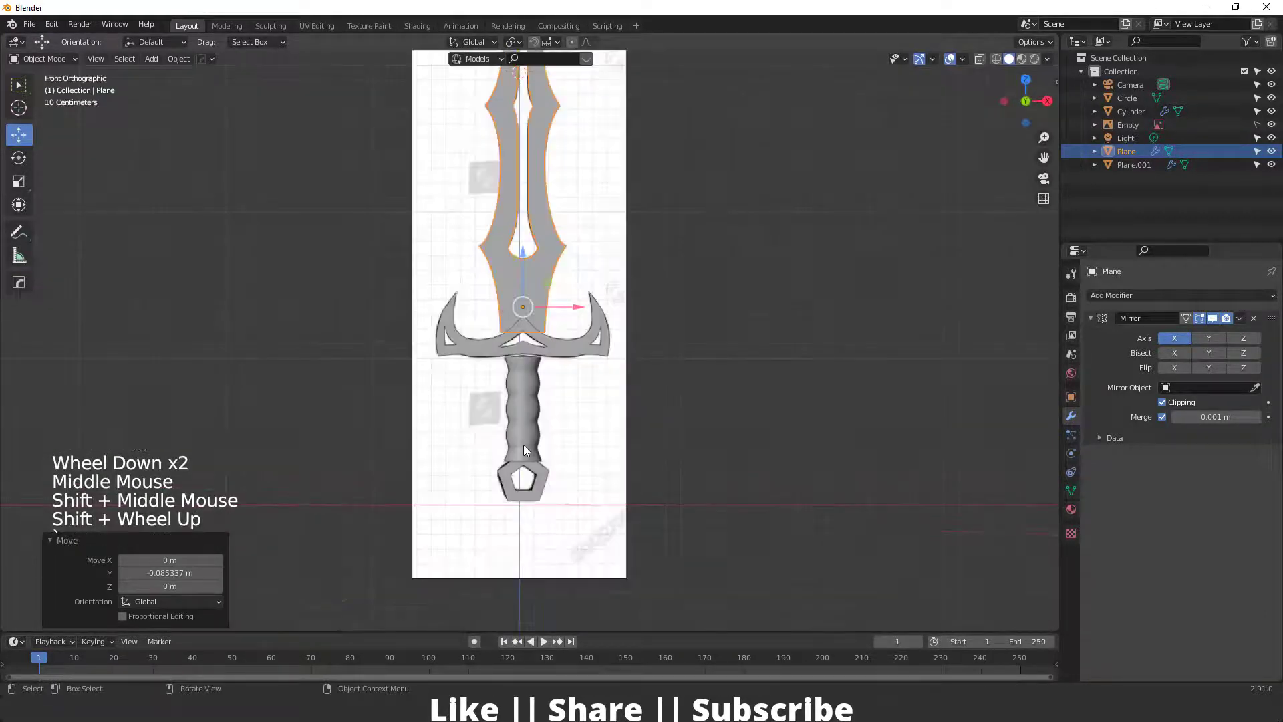
scroll(up, 3)
Reposition the grip cylinder so it sits just under the crossguard, checking it from several sides
click(516, 421)
key(Tab)
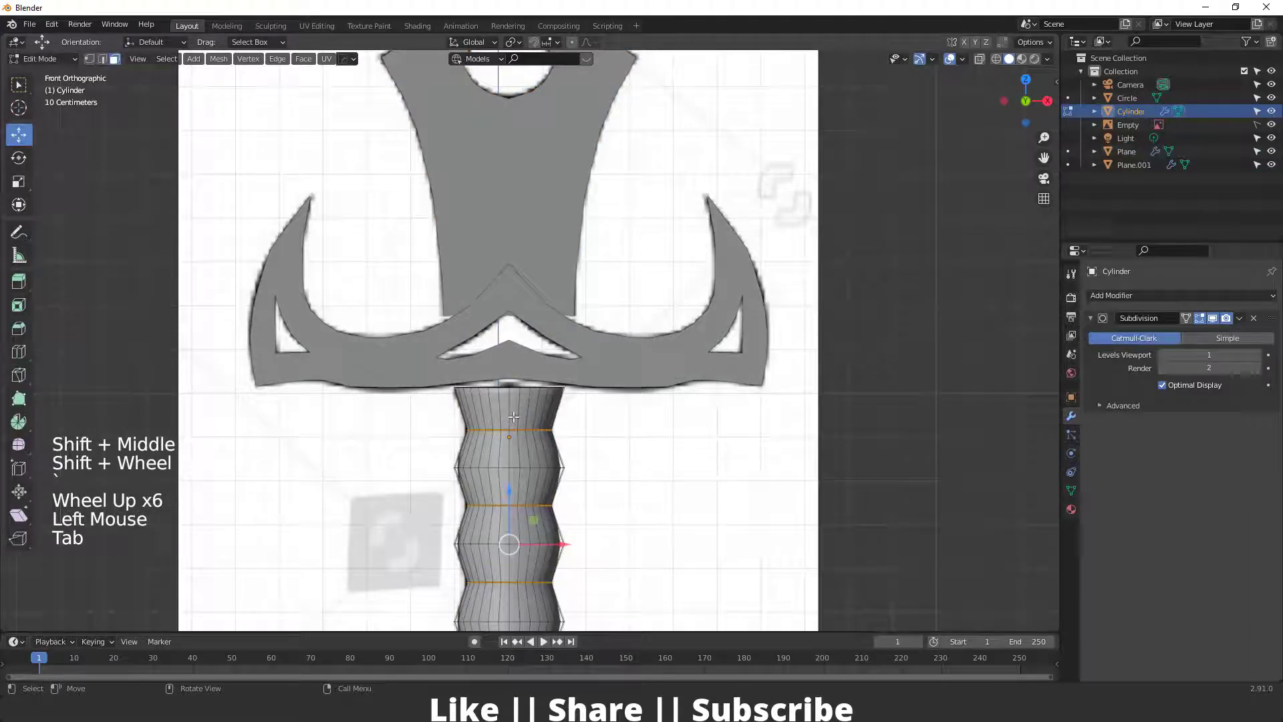
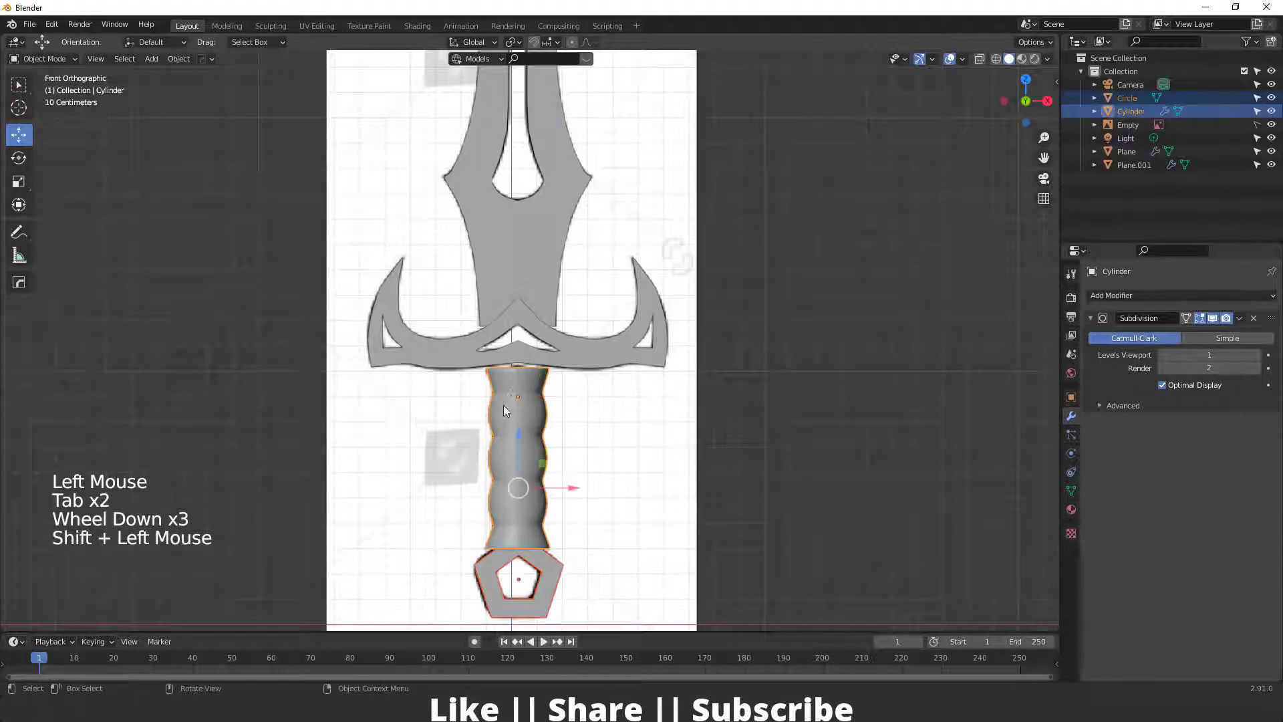
click(520, 448)
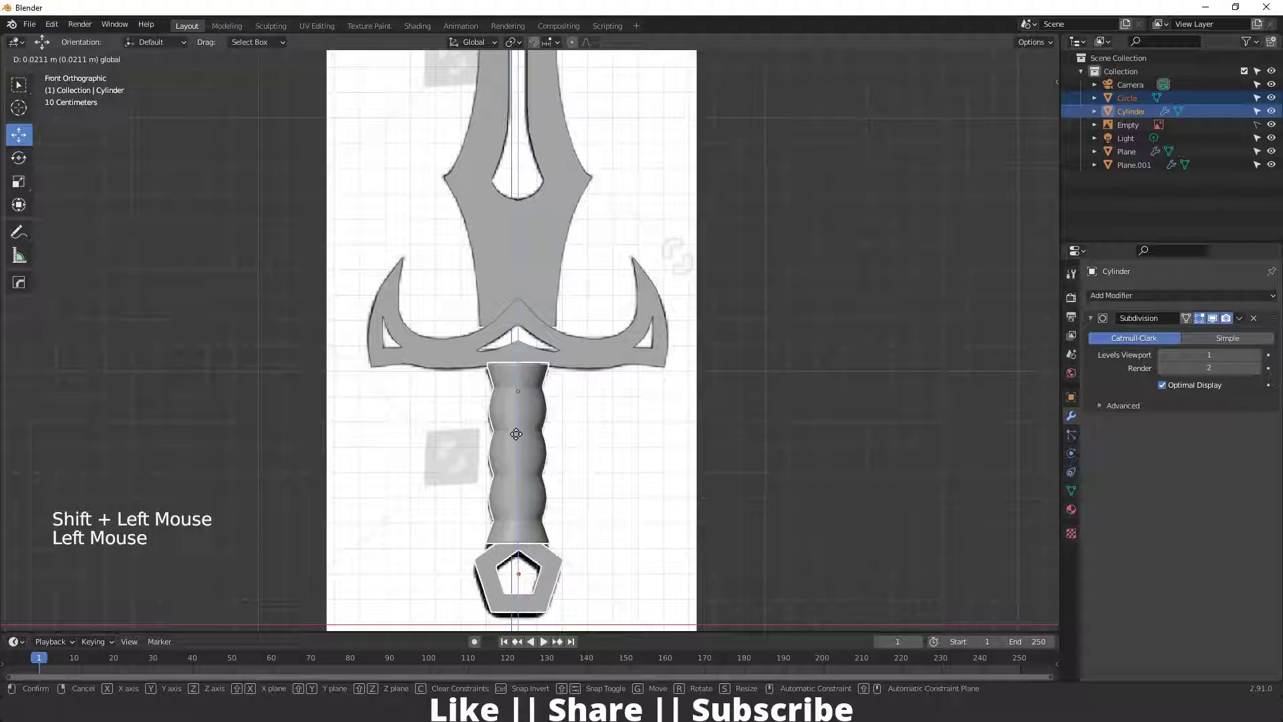
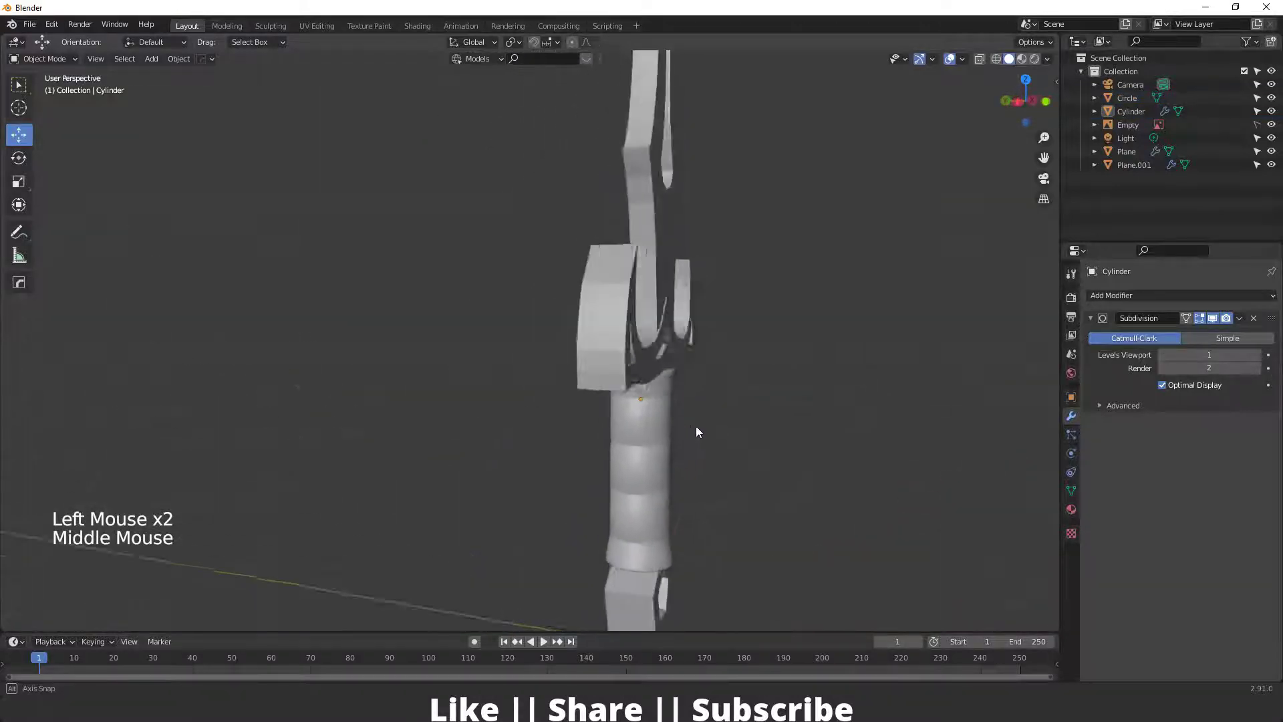
scroll(down, 3)
middle_click(623, 452)
key(`)
scroll(up, 3)
middle_click(528, 354)
scroll(down, 3)
middle_click(516, 404)
scroll(down, 3)
key(`)
middle_click(528, 422)
key(ctrl+z)
scroll(up, 3)
scroll(down, 3)
Add an extra edge loop along the blade with a loop cut and face the sword from the front
key(Tab)
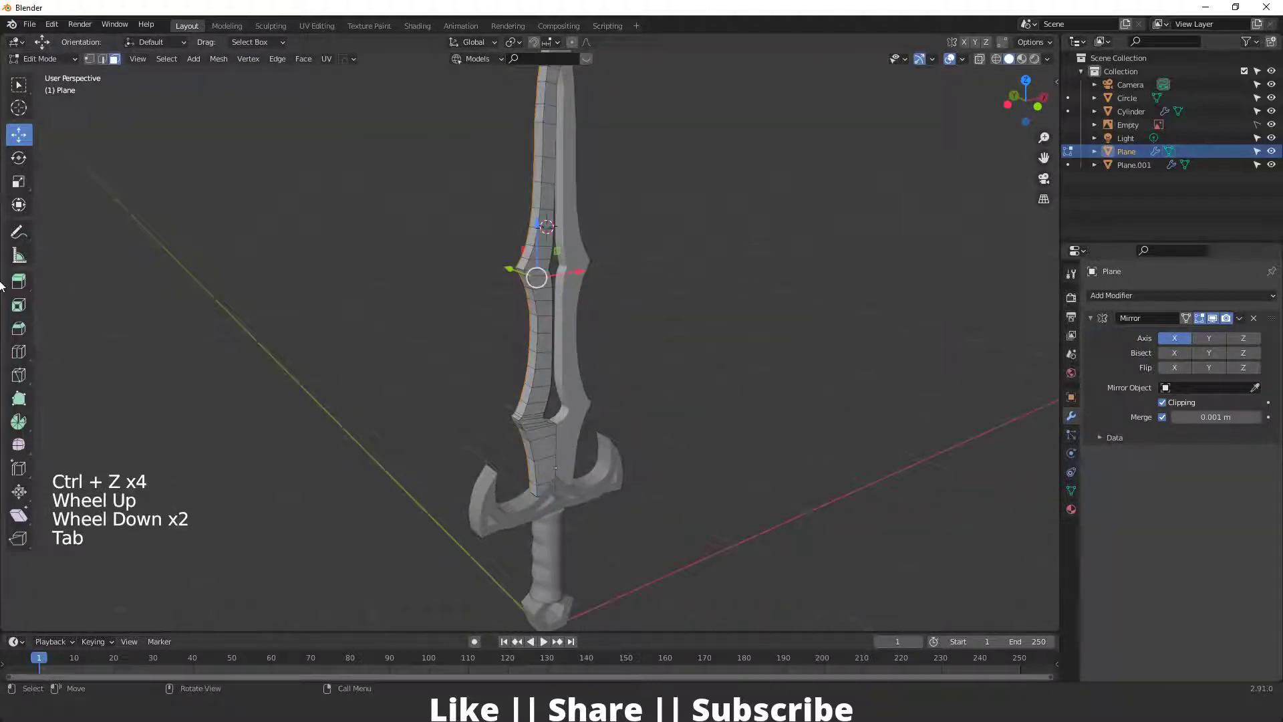
middle_click(519, 356)
scroll(up, 3)
click(32, 360)
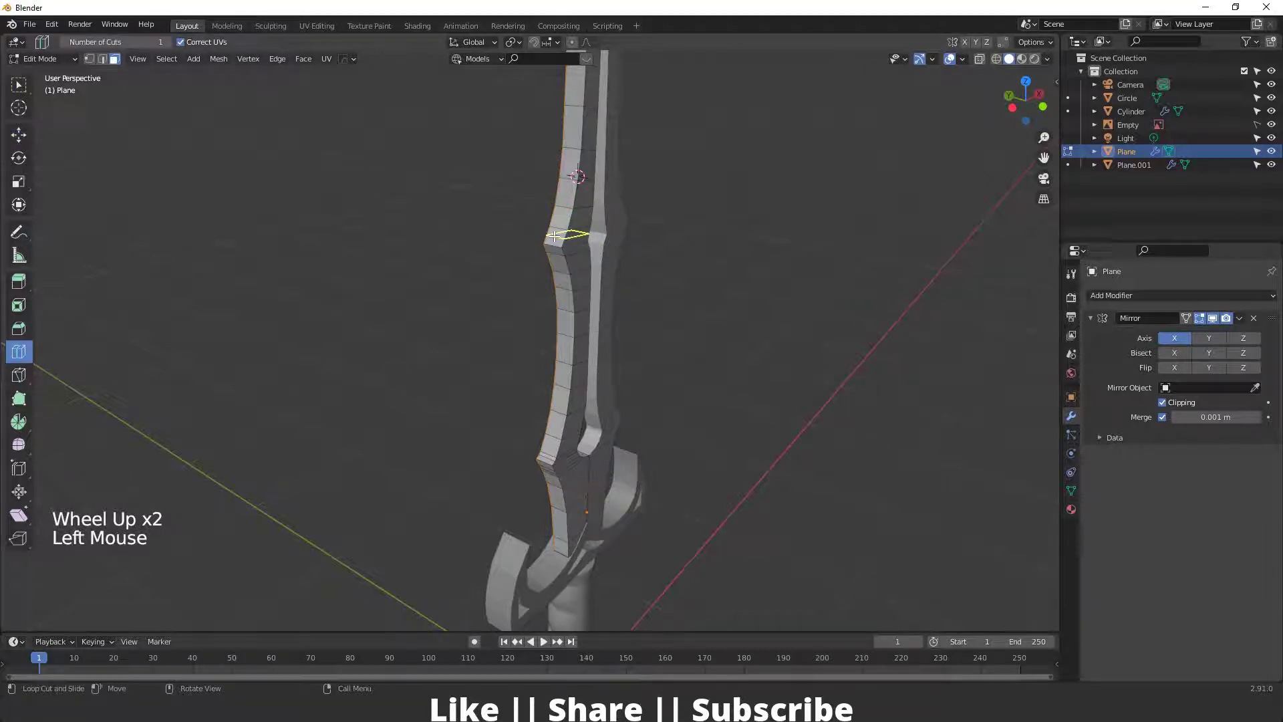
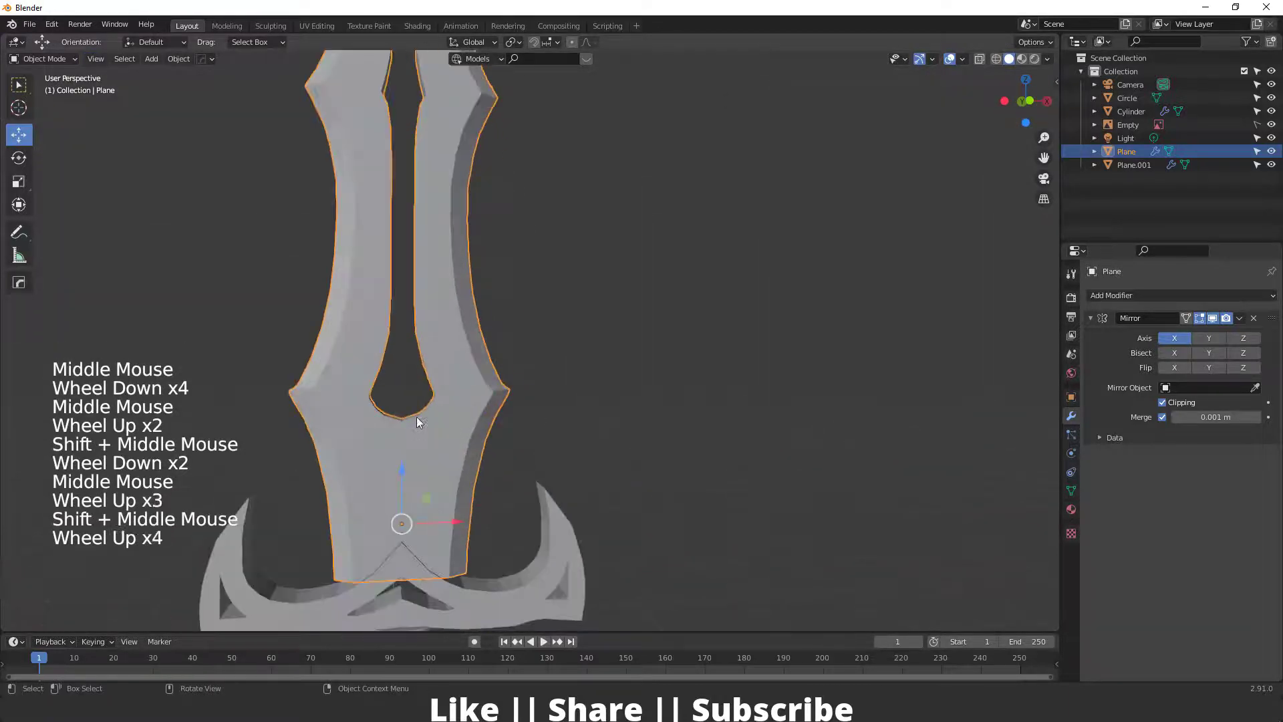
key(`)
Turn on X-ray and pan to the hole marks on the blade reference
middle_click(407, 432)
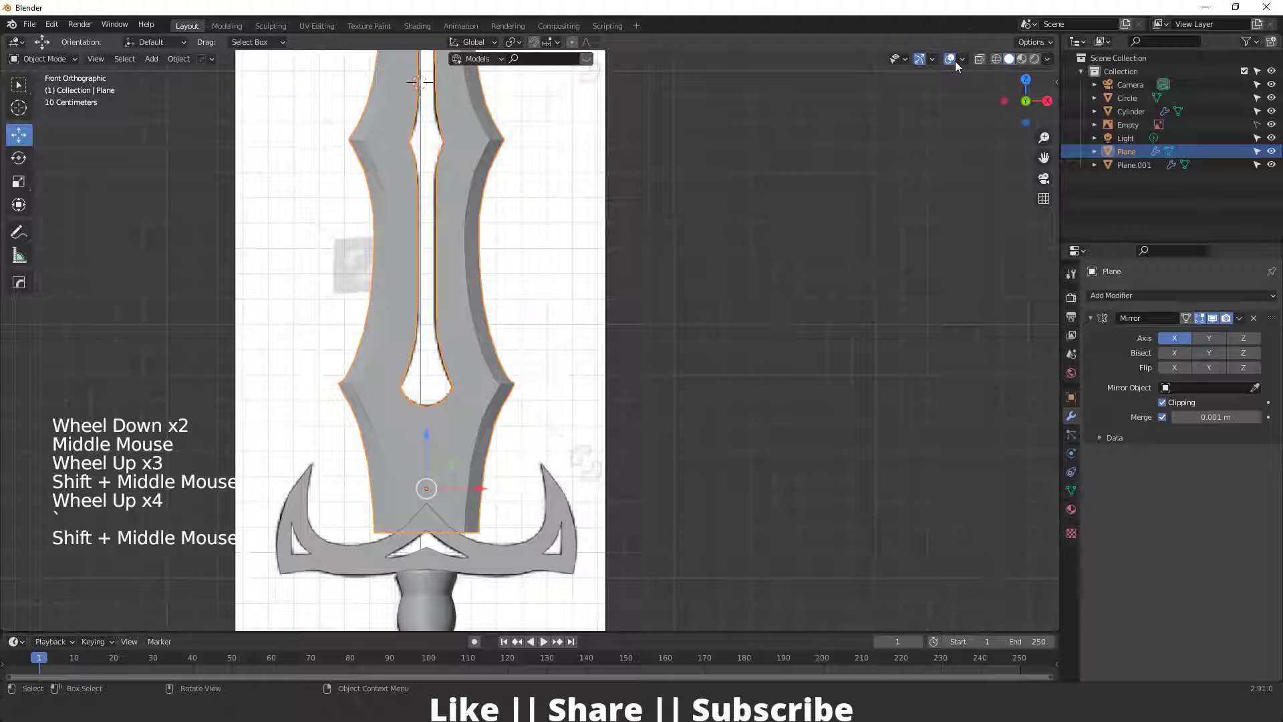
click(976, 66)
click(984, 62)
scroll(up, 3)
middle_click(650, 237)
click(650, 237)
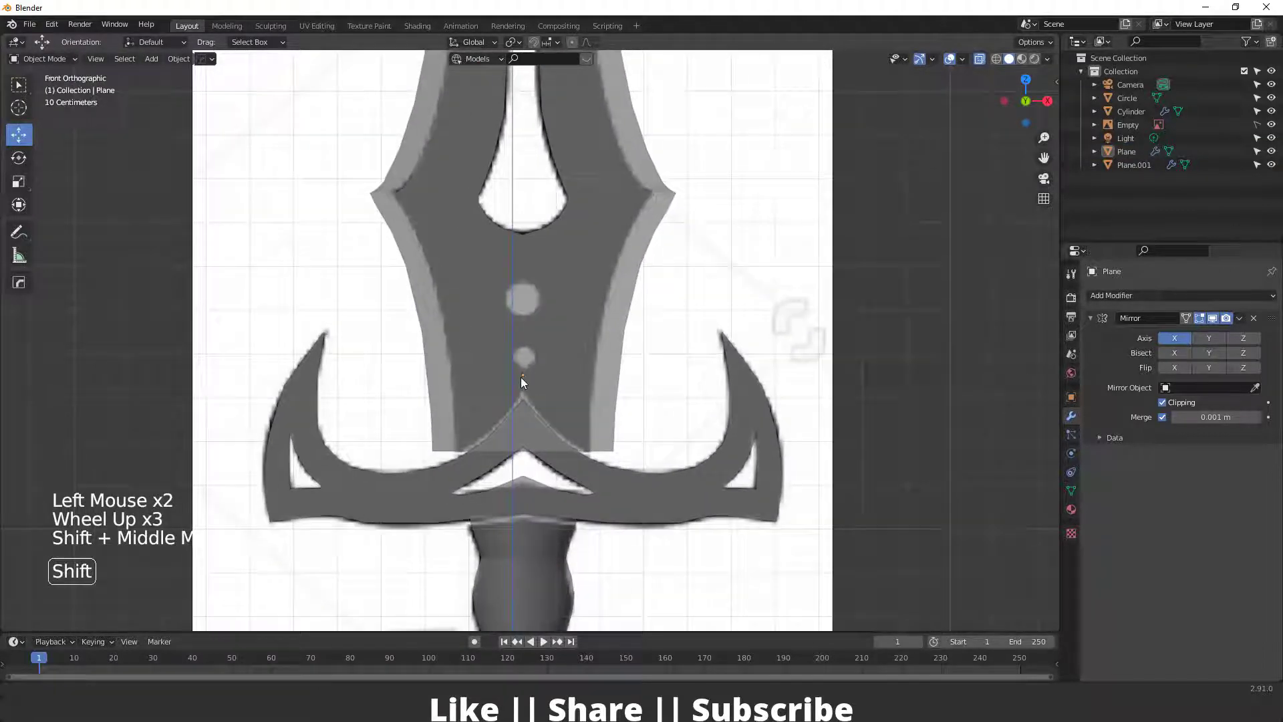
Add a new cylinder to the scene as a hole cutter
key(shift+a)
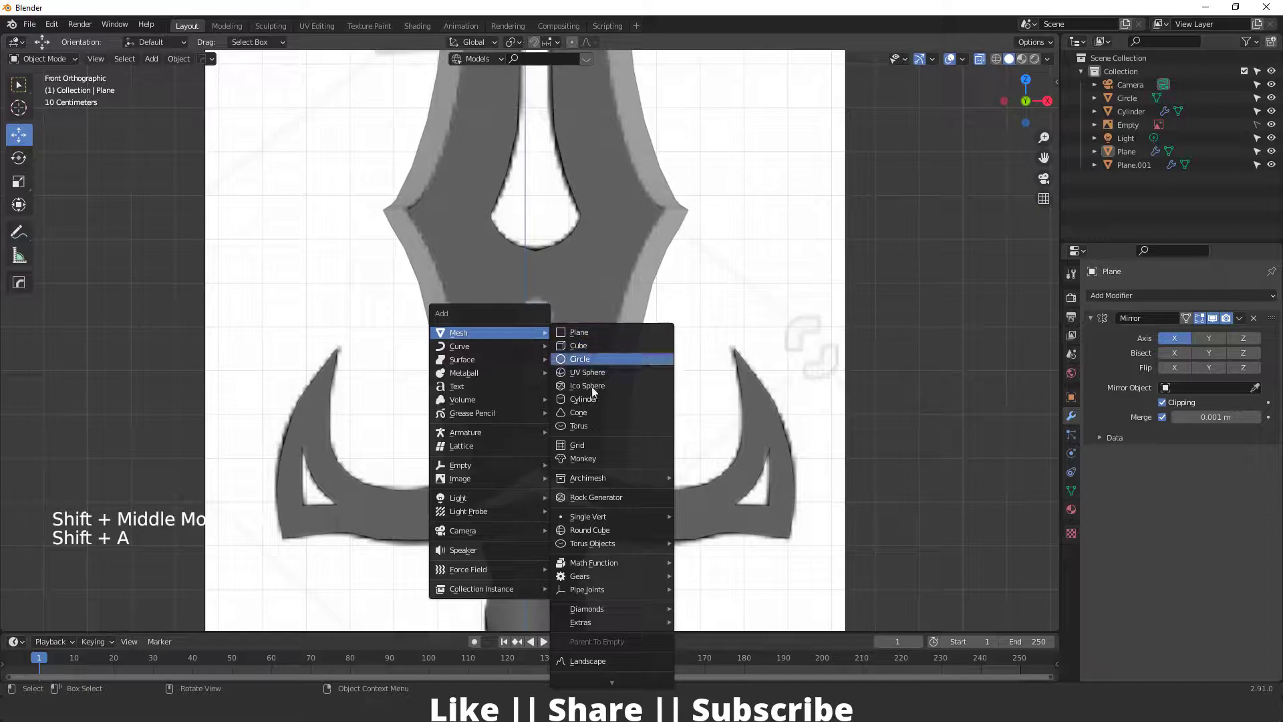
middle_click(510, 444)
middle_click(491, 403)
scroll(down, 3)
click(185, 515)
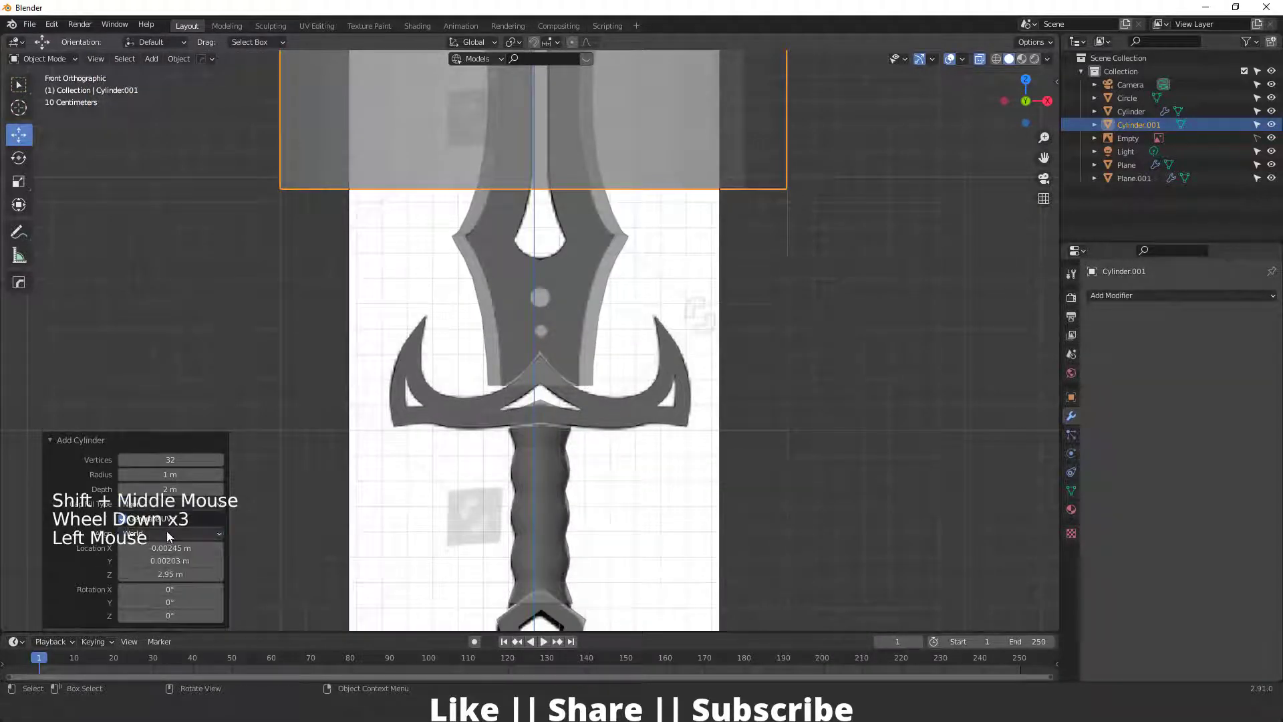
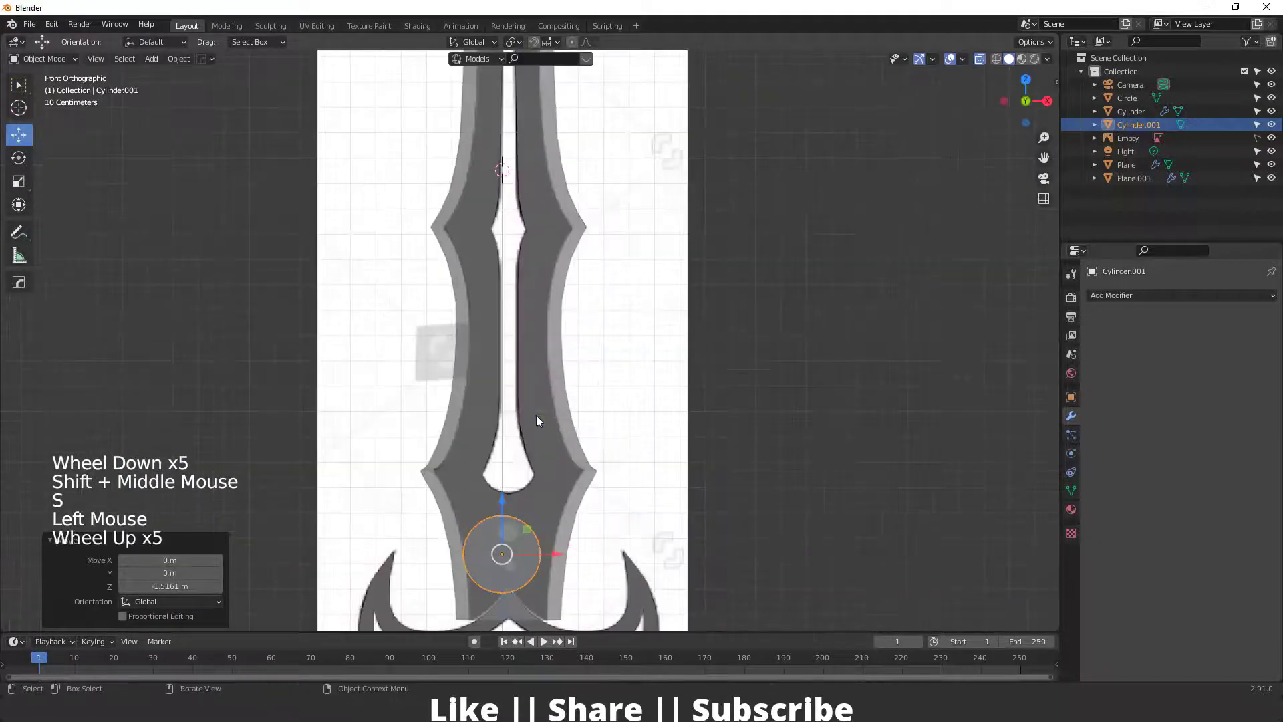
Fit the cylinder over the larger hole mark, then duplicate and shrink a copy over the smaller one
middle_click(522, 424)
key(s)
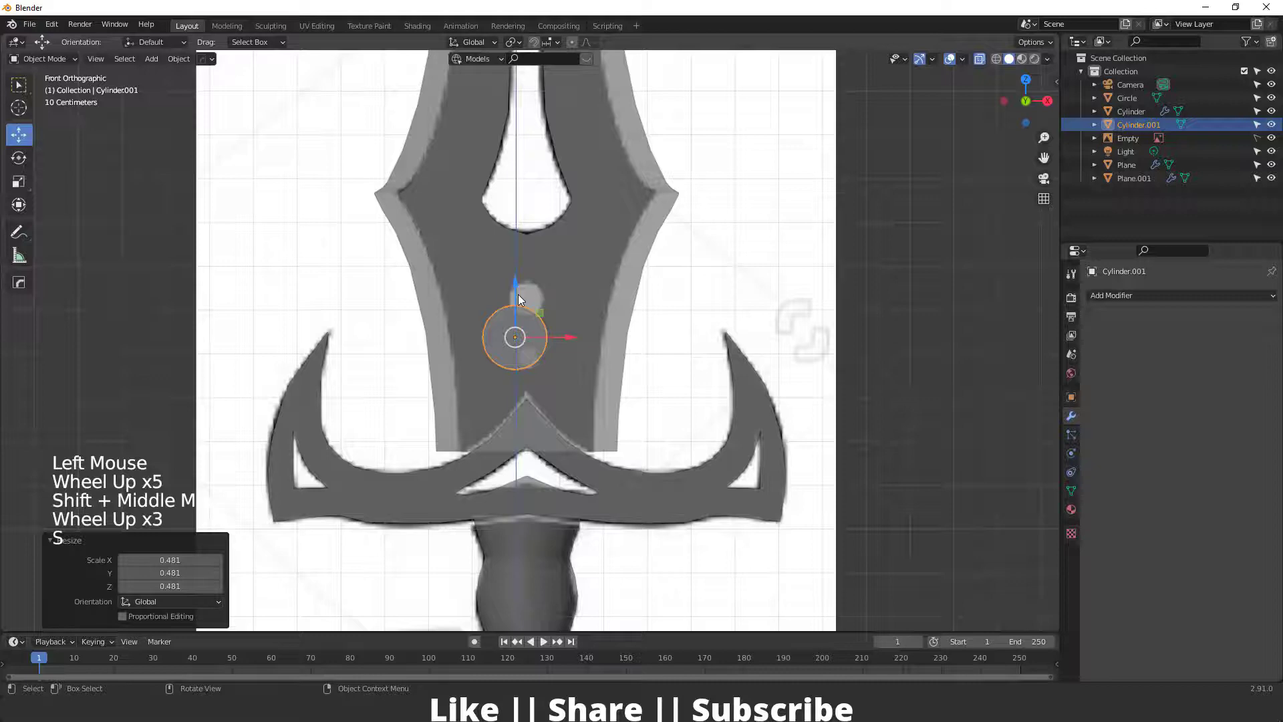
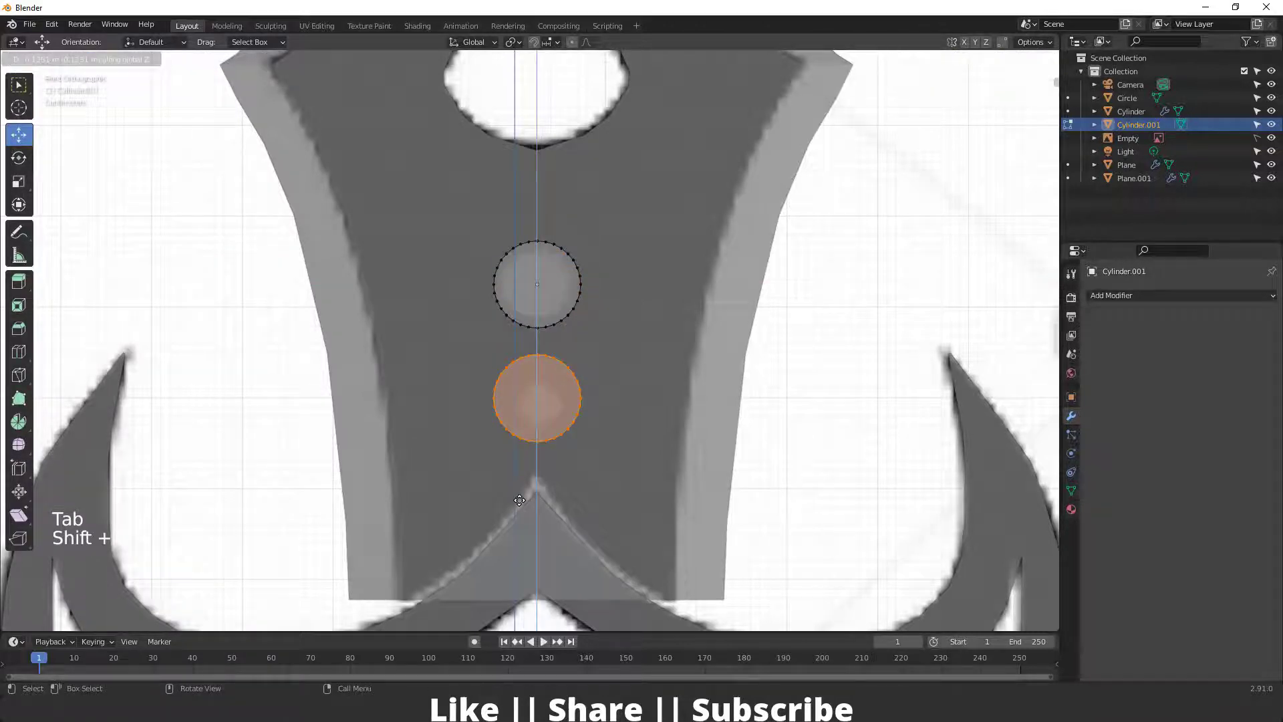
key(shift+d)
key(s)
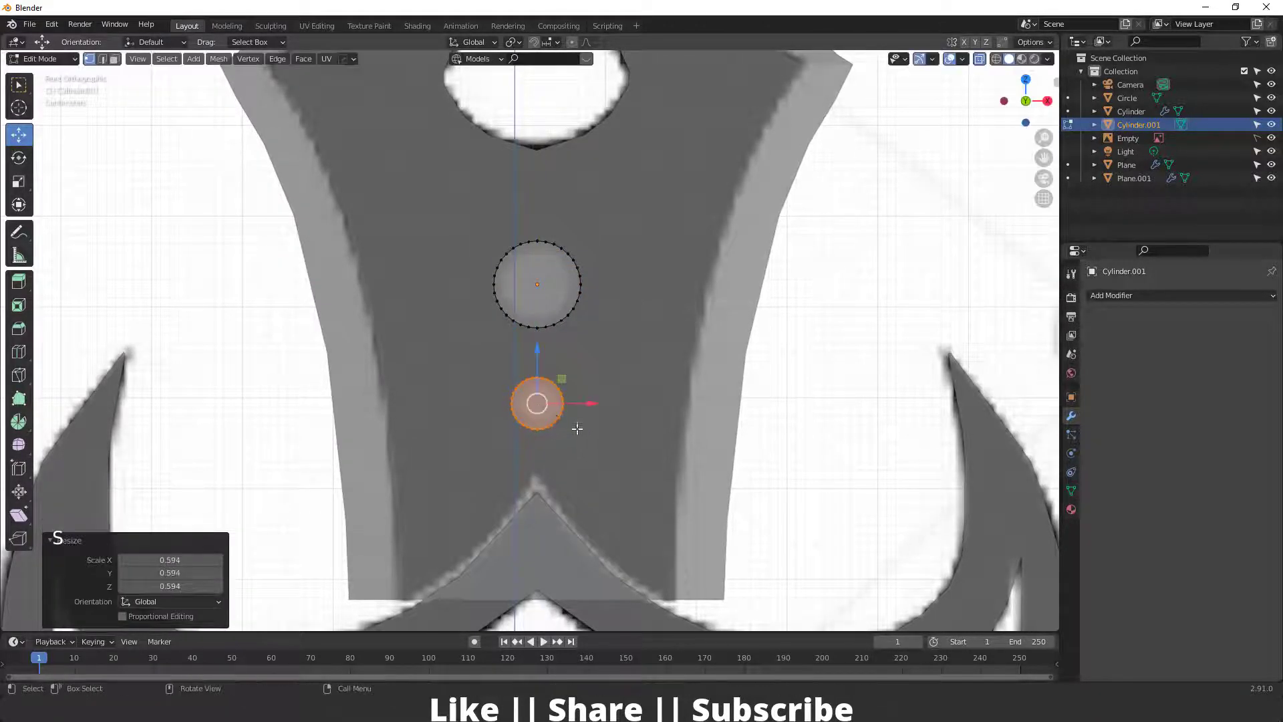
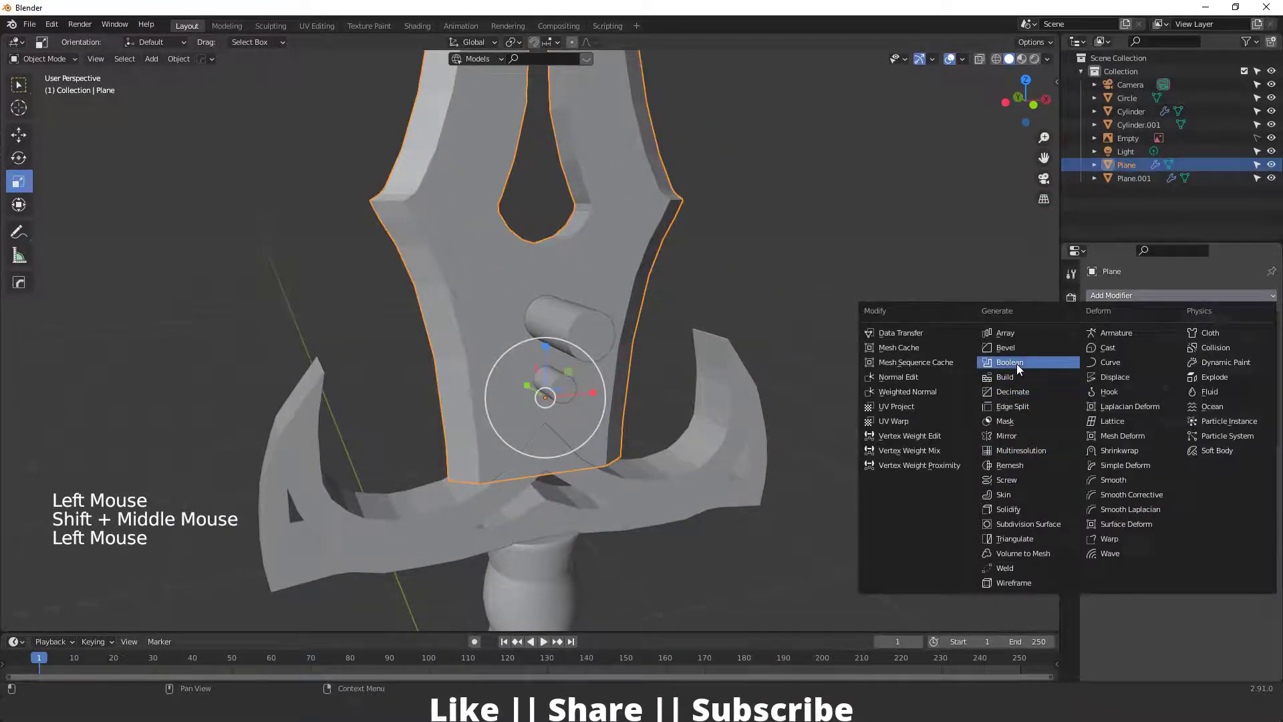
Cut both holes with a Boolean modifier on the blade using Cylinder.001, then hide the cutter
middle_click(829, 377)
click(1254, 513)
scroll(down, 3)
middle_click(771, 288)
click(734, 298)
click(1252, 52)
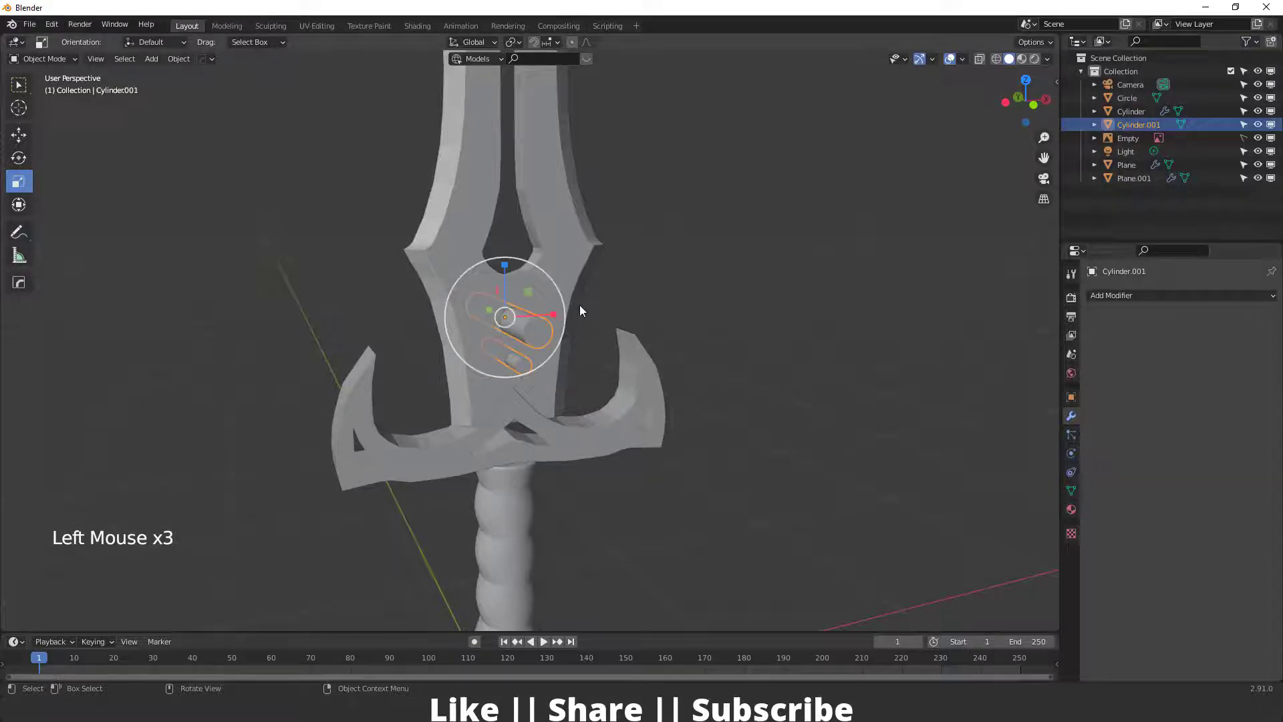
double_click(1273, 134)
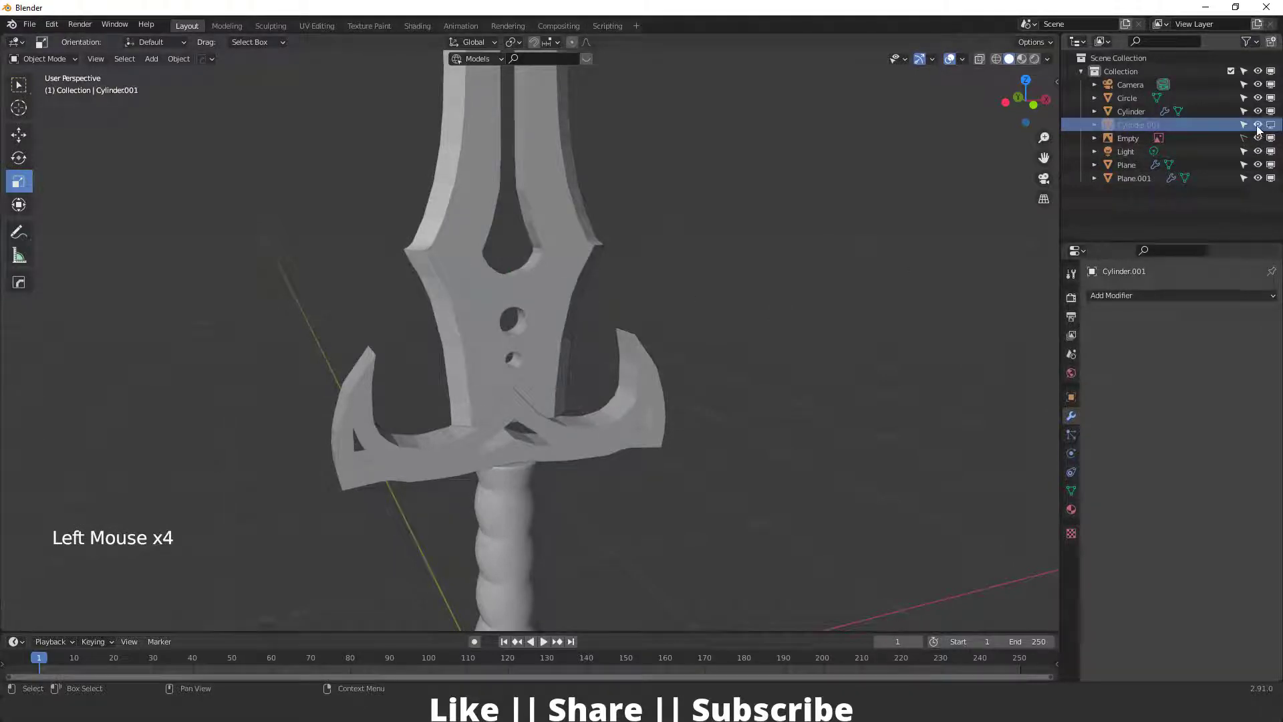
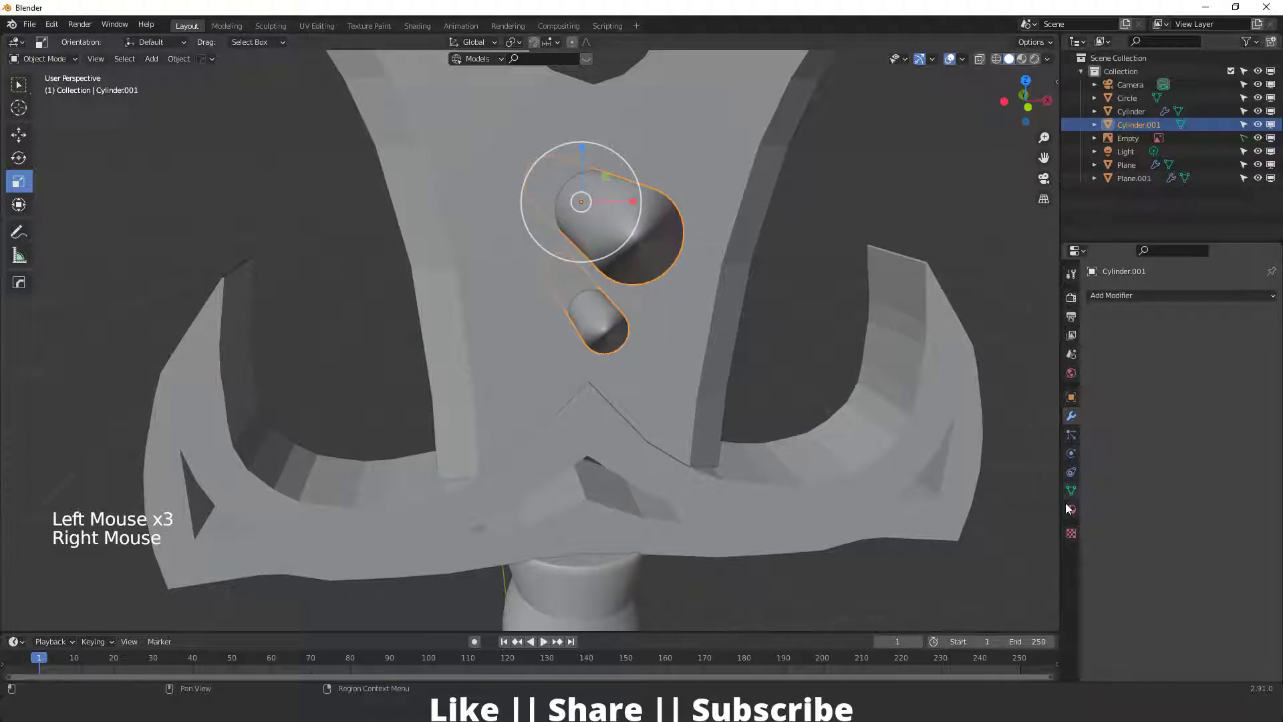
Shade the blade and crossguard smooth with auto smooth and keep the cutter cylinders hidden
click(1079, 501)
click(1097, 530)
double_click(1093, 532)
scroll(down, 3)
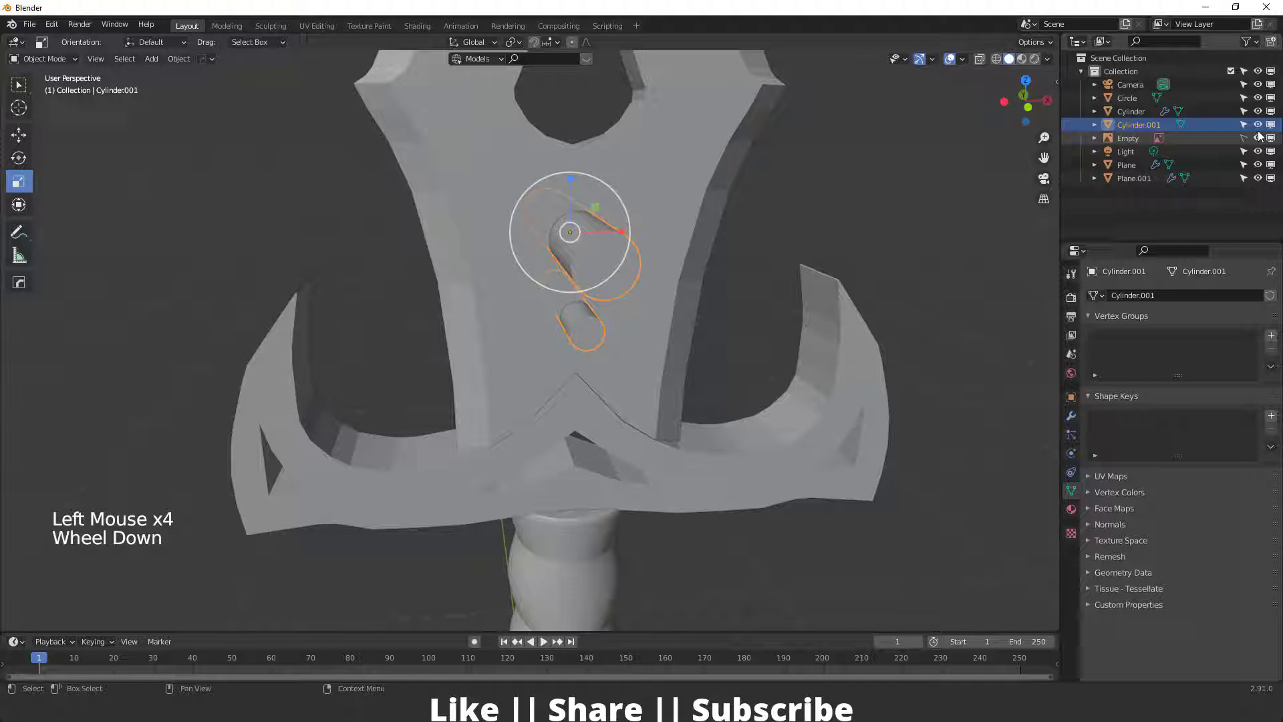
click(1276, 132)
click(1267, 133)
middle_click(623, 249)
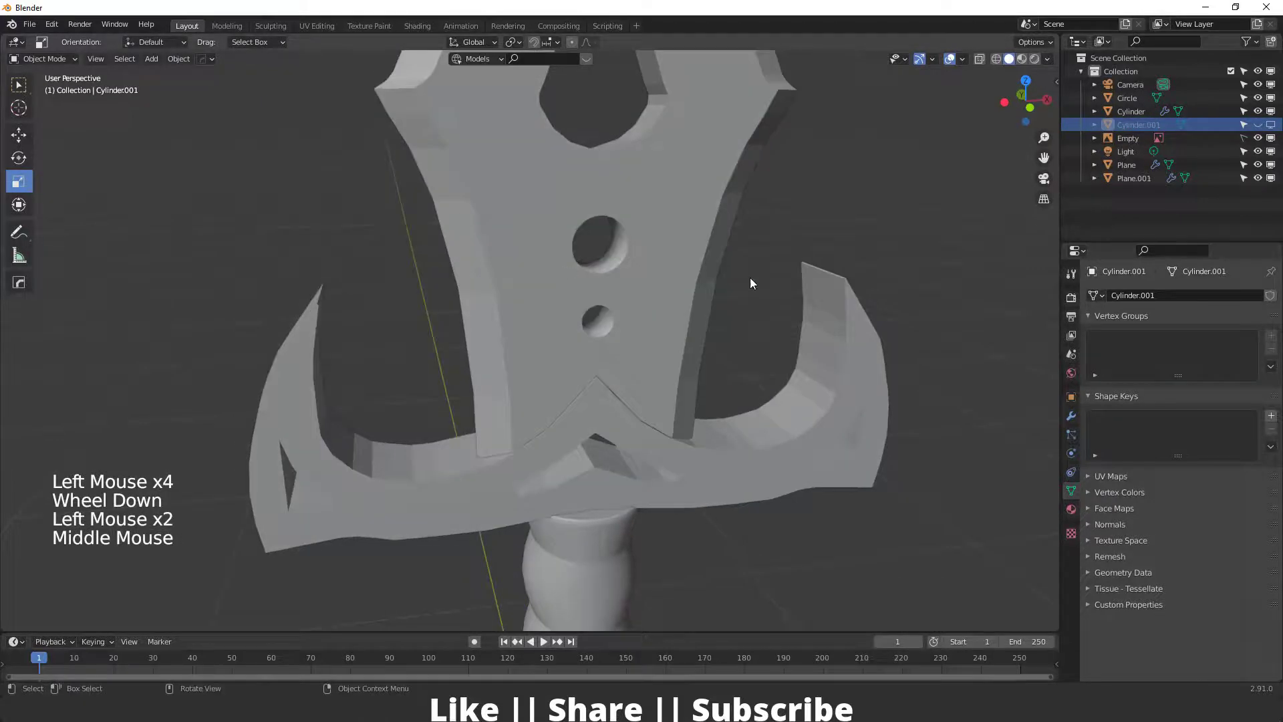
click(651, 269)
Smooth-shade the first sword part with Auto Smooth enabled, orbiting to check the result
scroll(down, 3)
middle_click(617, 308)
right_click(592, 247)
scroll(down, 3)
middle_click(598, 372)
scroll(up, 3)
click(1092, 531)
click(1166, 553)
scroll(up, 3)
middle_click(674, 316)
scroll(down, 3)
middle_click(653, 333)
scroll(up, 3)
Smooth-shade the remaining sword part and the pommel the same way
click(642, 310)
right_click(646, 306)
click(1166, 552)
double_click(553, 425)
middle_click(602, 504)
click(588, 544)
right_click(588, 545)
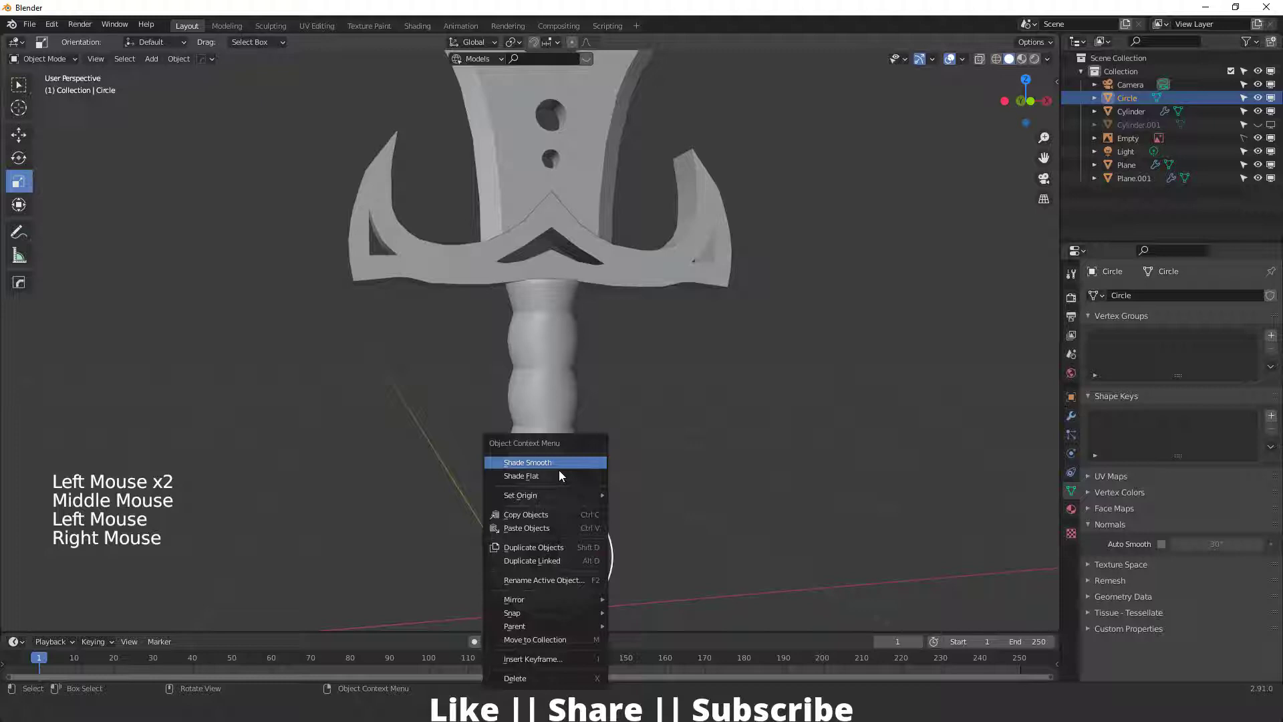
middle_click(652, 515)
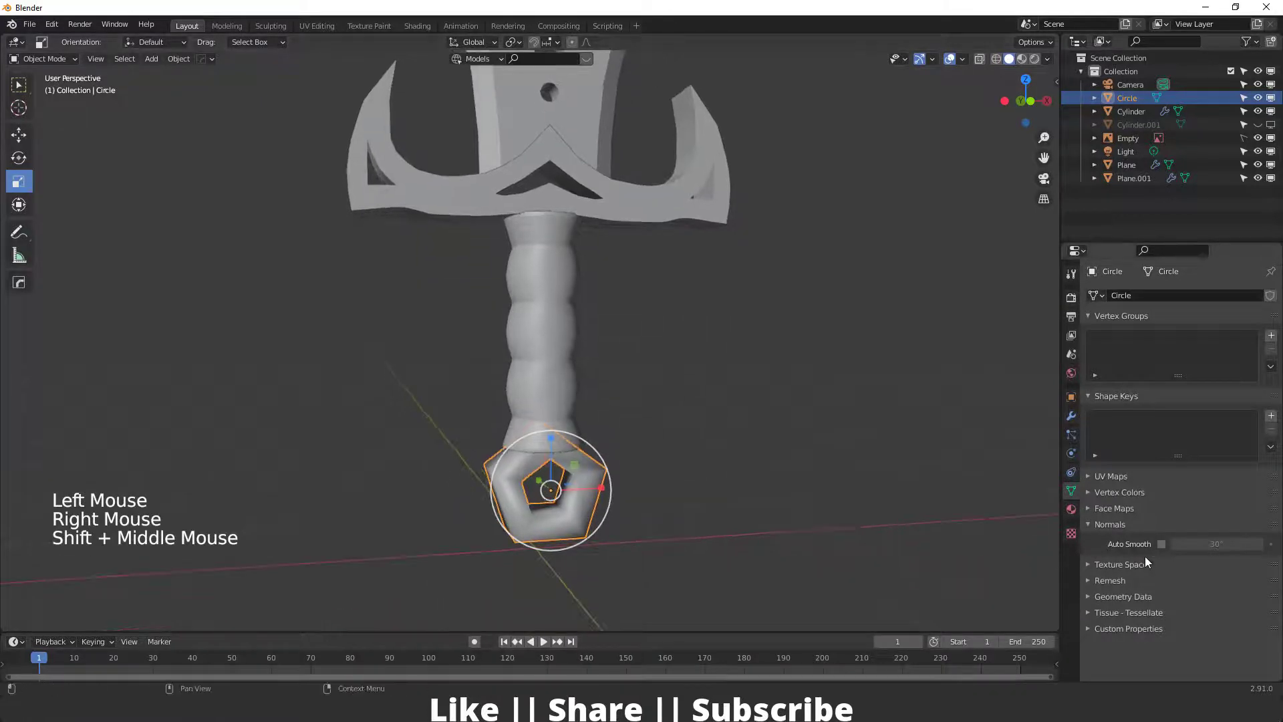
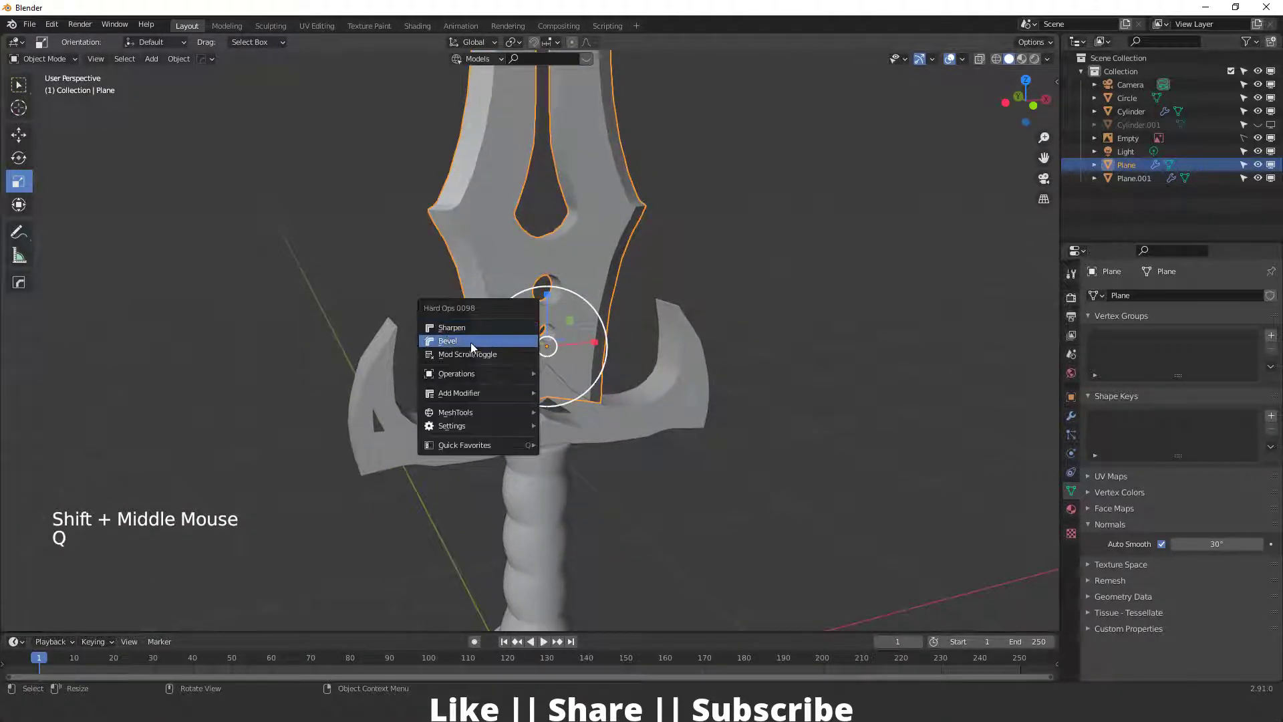
scroll(up, 3)
scroll(down, 3)
Bevel the blade's edges through the Hard Ops Q menu and inspect around the sword
middle_click(521, 445)
click(455, 338)
key(q)
middle_click(636, 409)
scroll(down, 3)
middle_click(629, 443)
middle_click(578, 443)
scroll(up, 3)
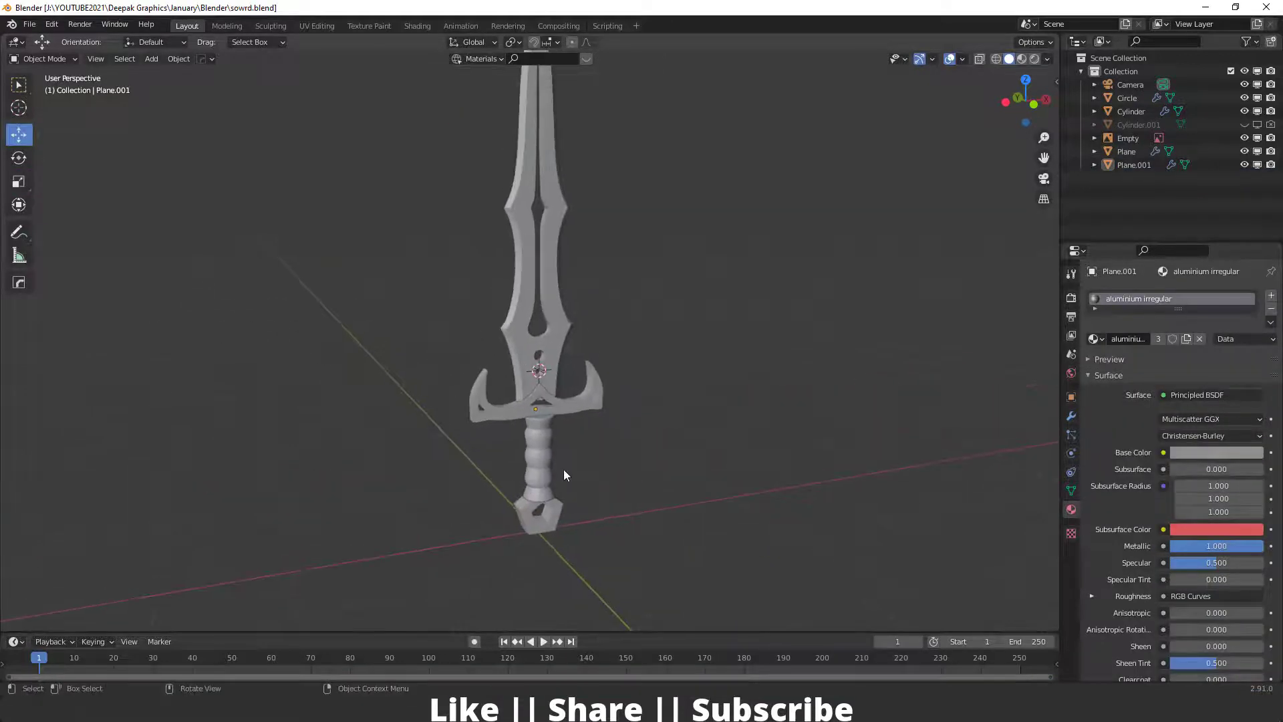